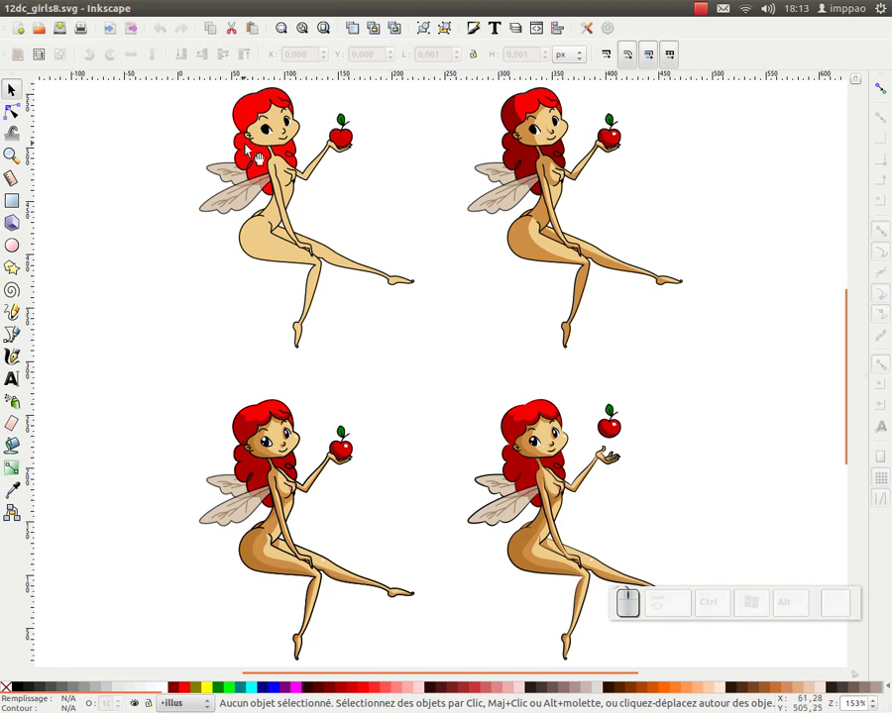
Step: Select the first three fairy versions in turn to compare them
{"action": "left_click", "coordinate": [252, 150]}
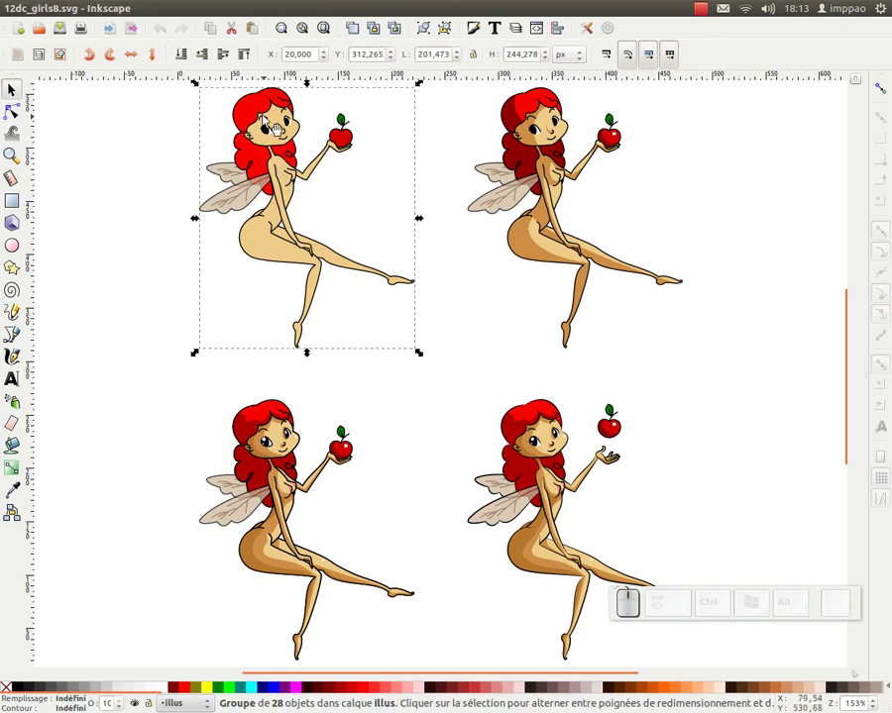
{"action": "left_click", "coordinate": [533, 172]}
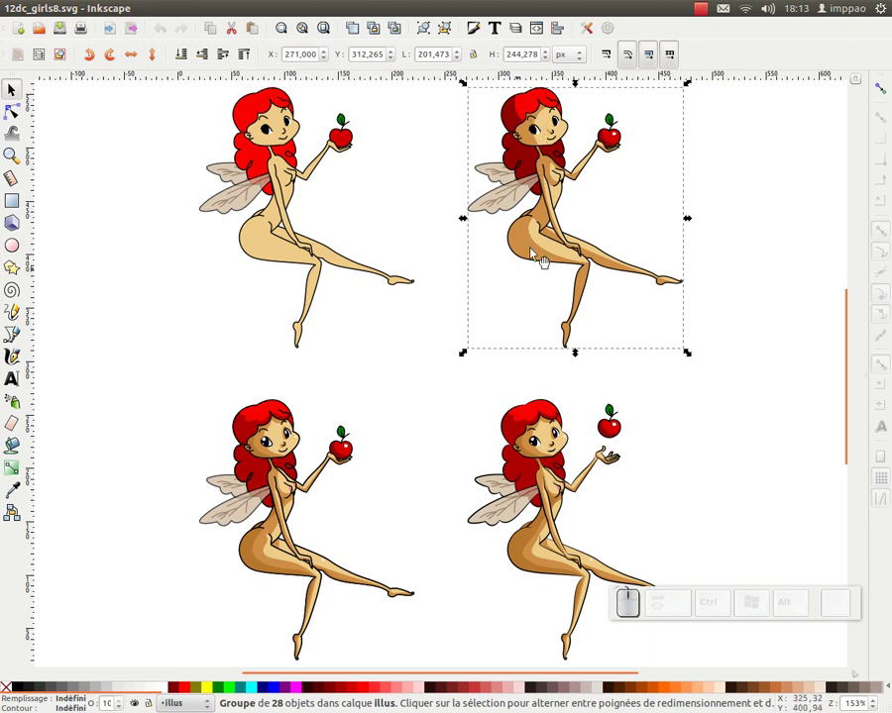
{"action": "left_click", "coordinate": [293, 477]}
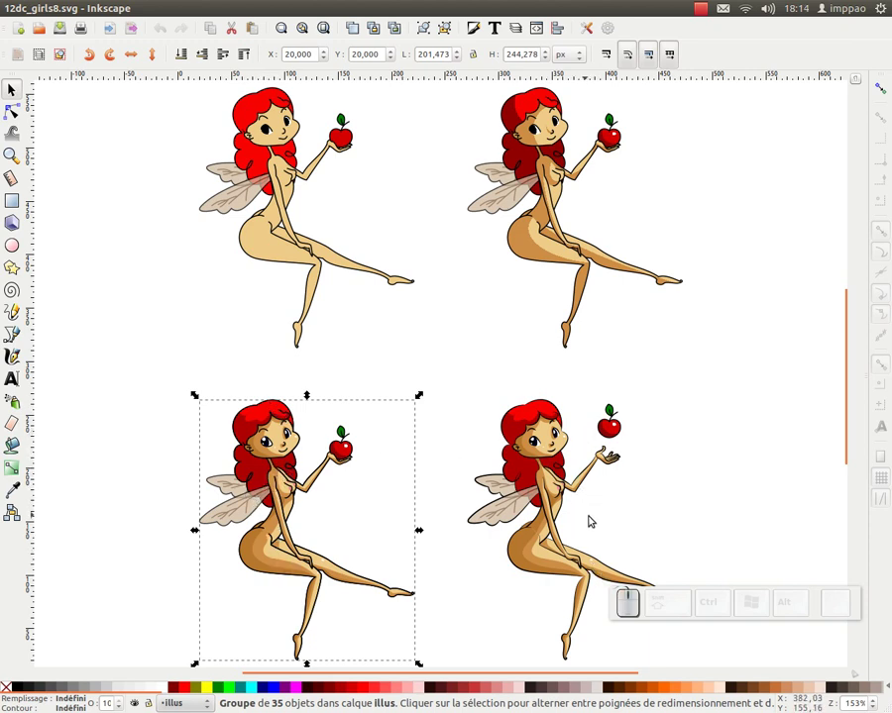
Step: Zoom in close on the bottom-right fairy tossing the apple
{"action": "middle_click", "coordinate": [595, 519]}
{"action": "left_click", "coordinate": [537, 405]}
{"action": "left_click", "coordinate": [513, 342]}
{"action": "middle_click", "coordinate": [504, 307]}
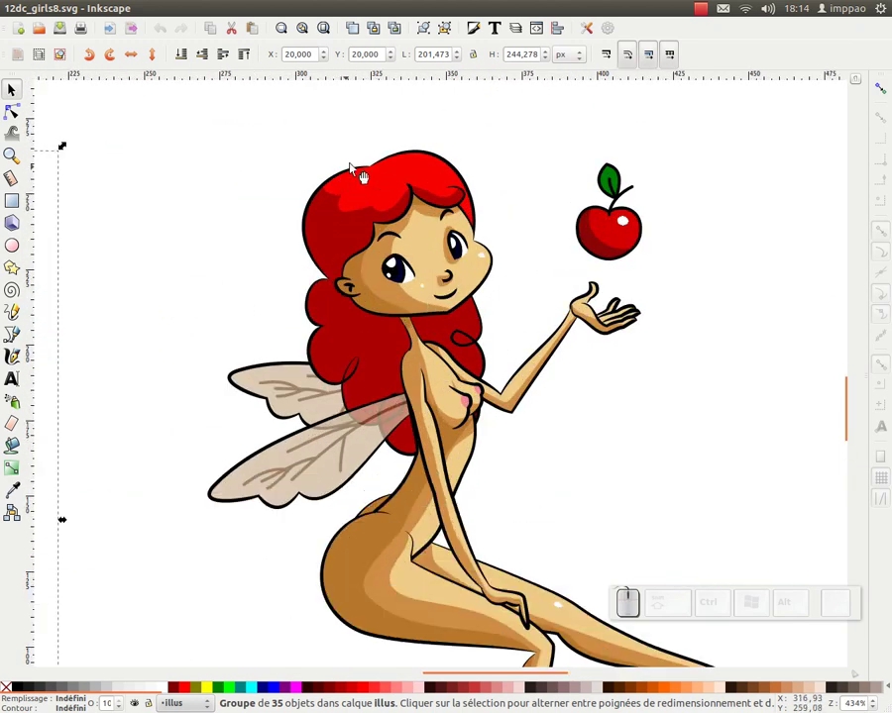
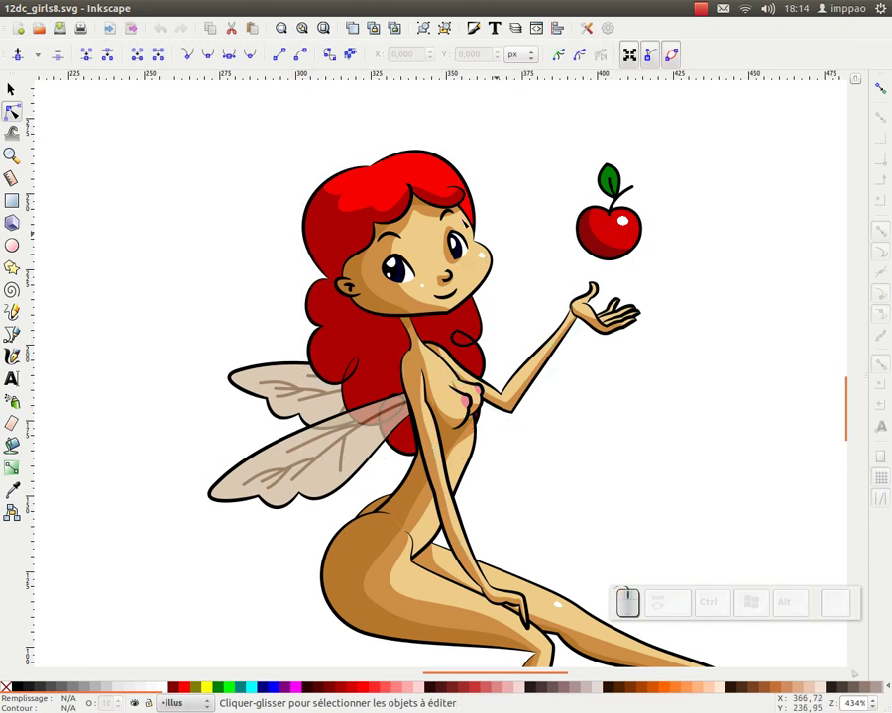
Step: Zoom back out to show all four fairy versions again
{"action": "left_click", "coordinate": [332, 24]}
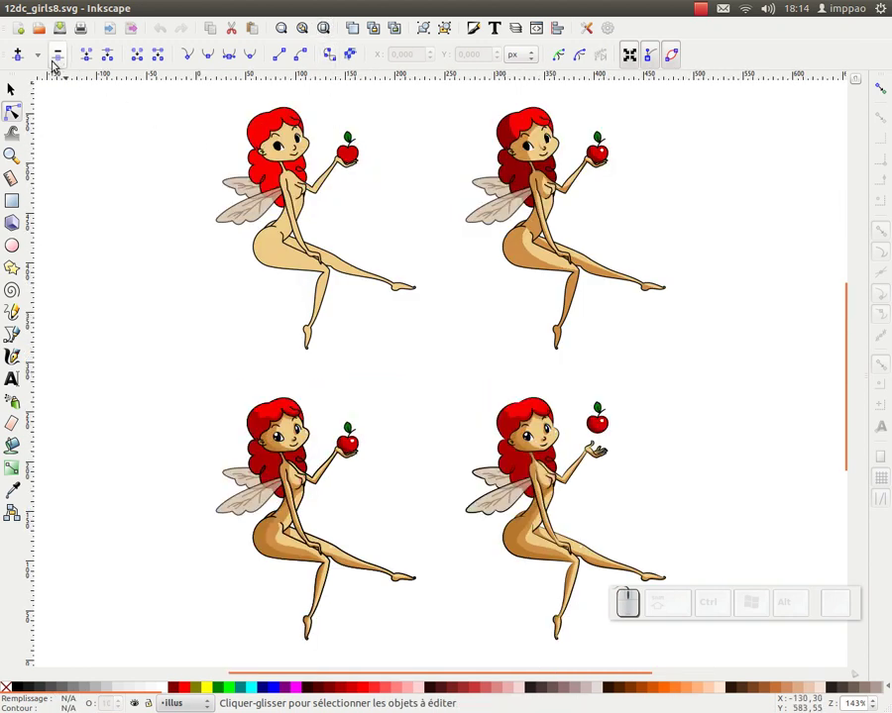
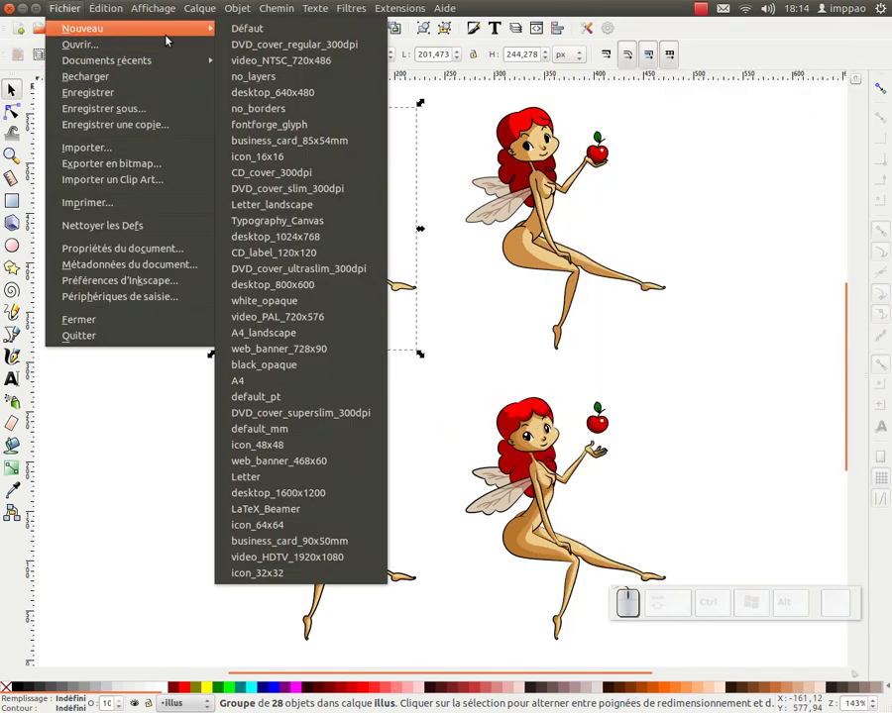
Step: Create a new document from the Défaut template
{"action": "left_click", "coordinate": [241, 31]}
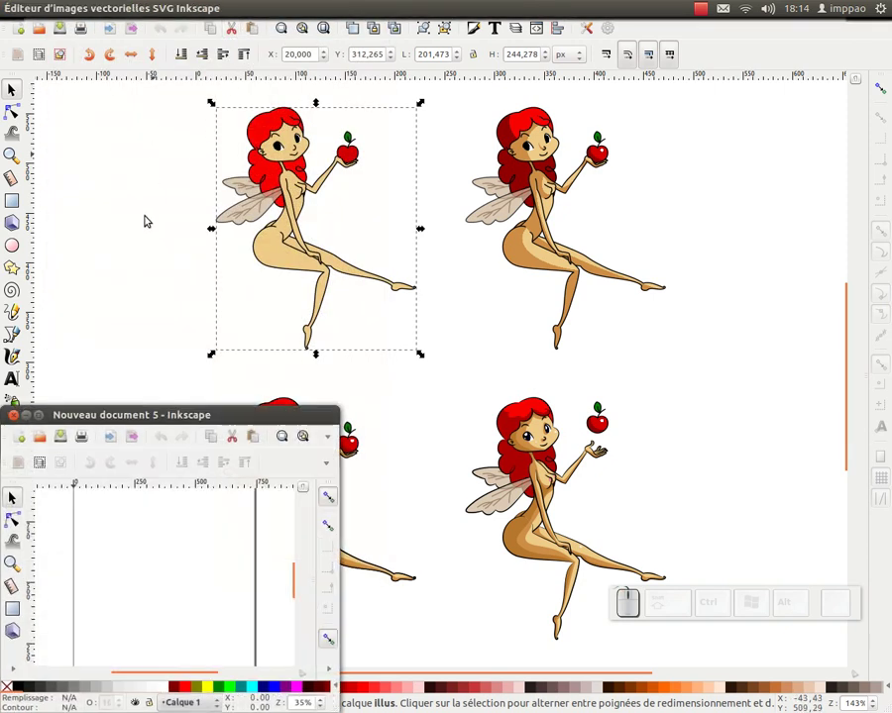
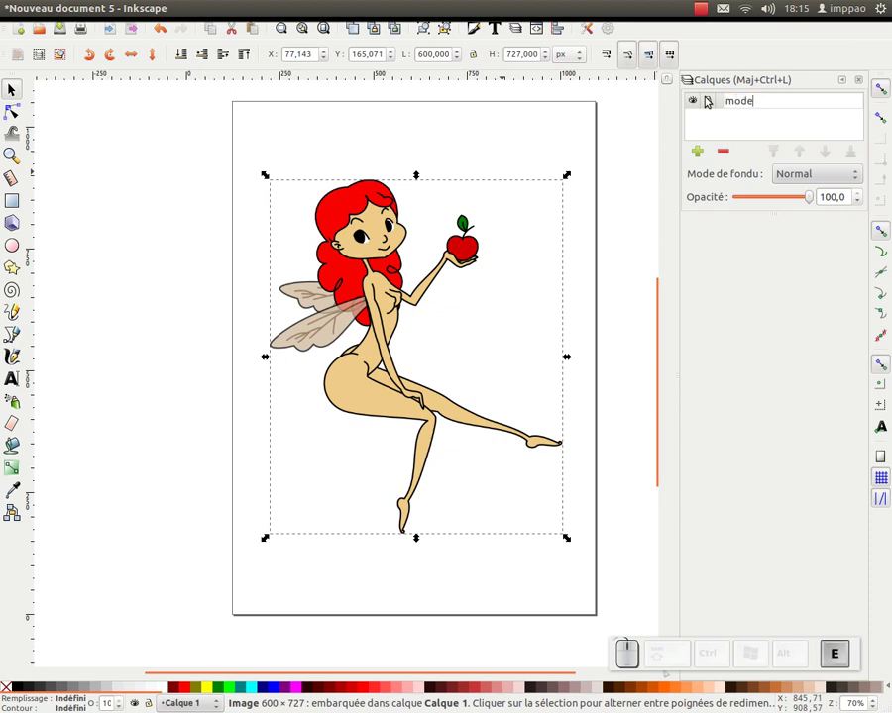
Step: Confirm the 'modele' layer name and lock that layer
{"action": "key", "text": "Return"}
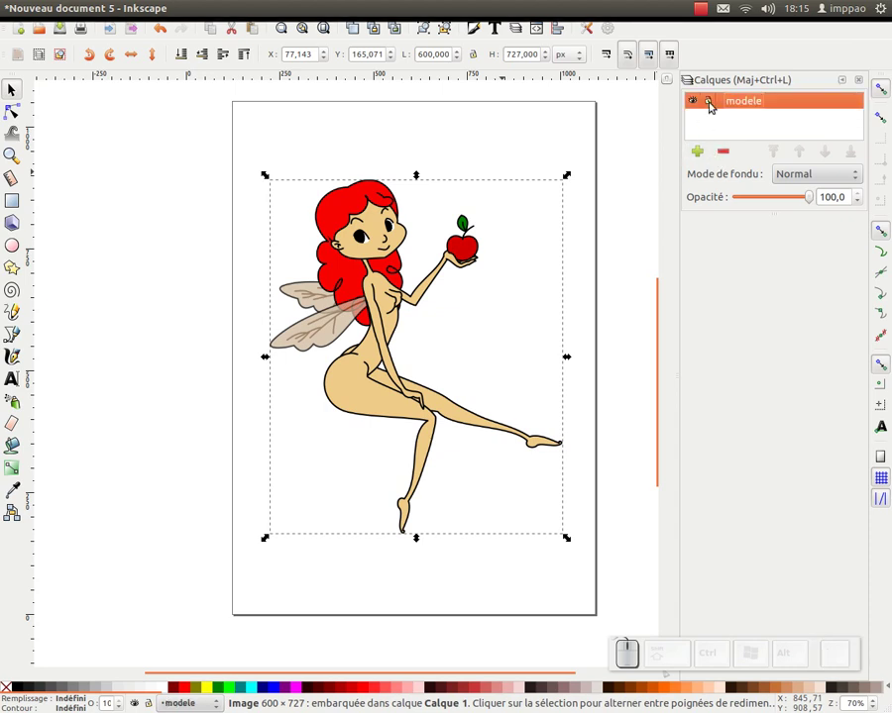
{"action": "left_click", "coordinate": [714, 104]}
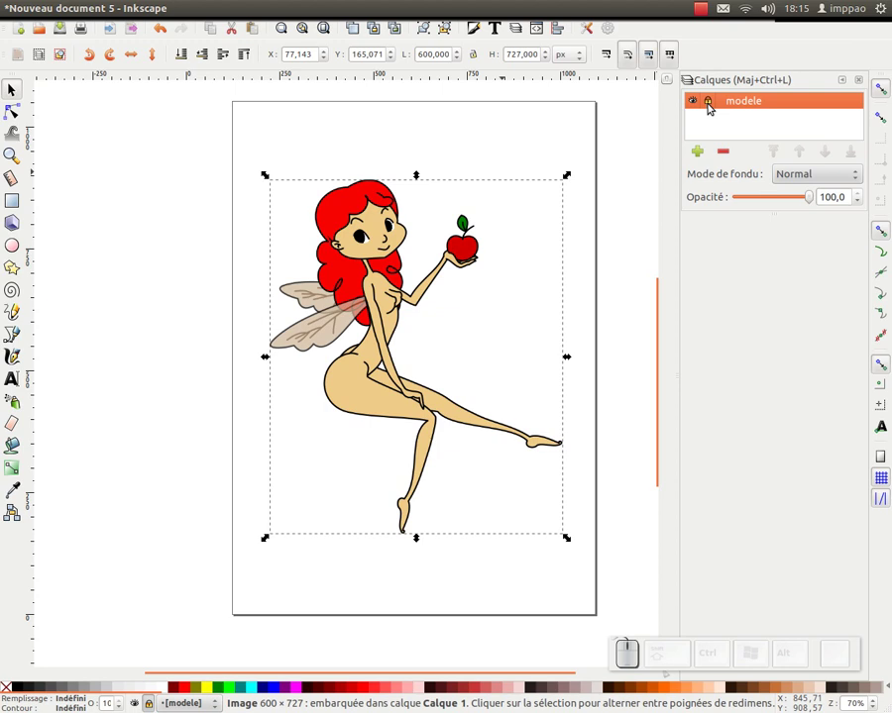
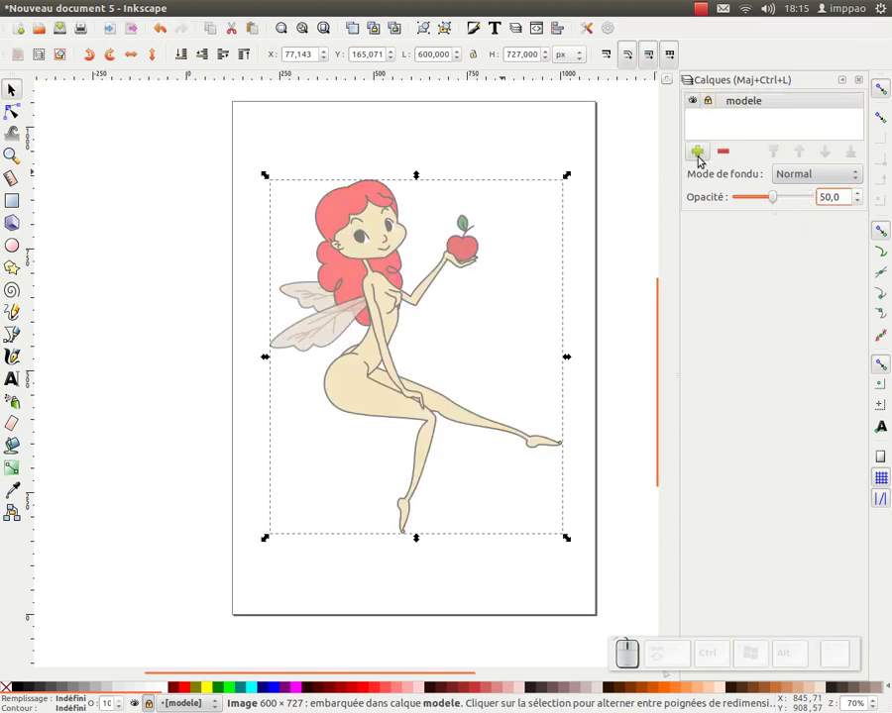
Step: Add a new layer named 'illus' above the modele layer
{"action": "left_click", "coordinate": [701, 153]}
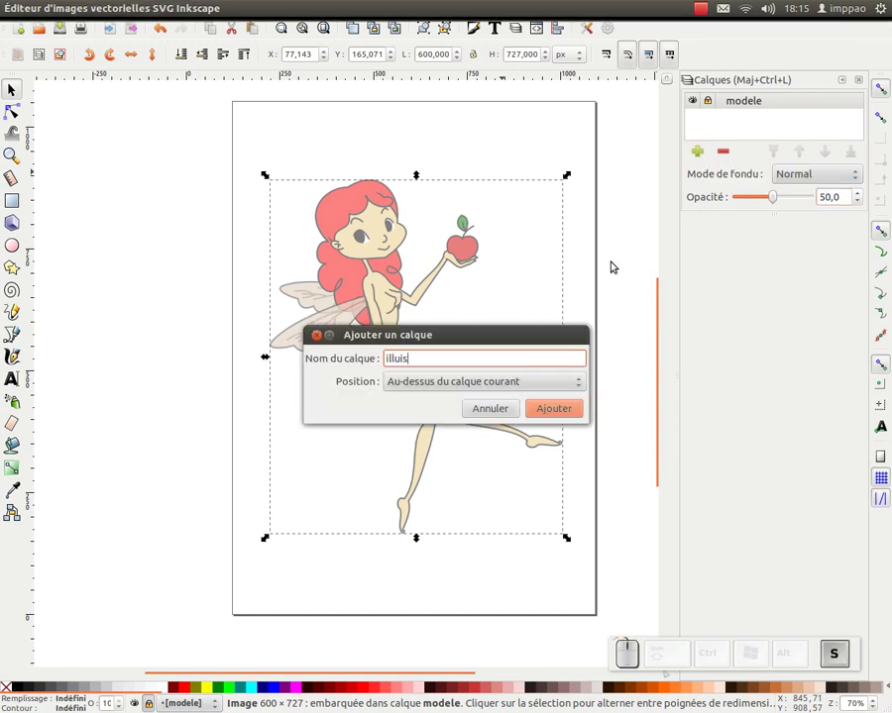
{"action": "key", "text": "BackSpace"}
{"action": "key", "text": "s"}
{"action": "key", "text": "Return"}
Step: Zoom in on the fairy's head and switch to the Pencil freehand tool
{"action": "middle_click", "coordinate": [375, 217]}
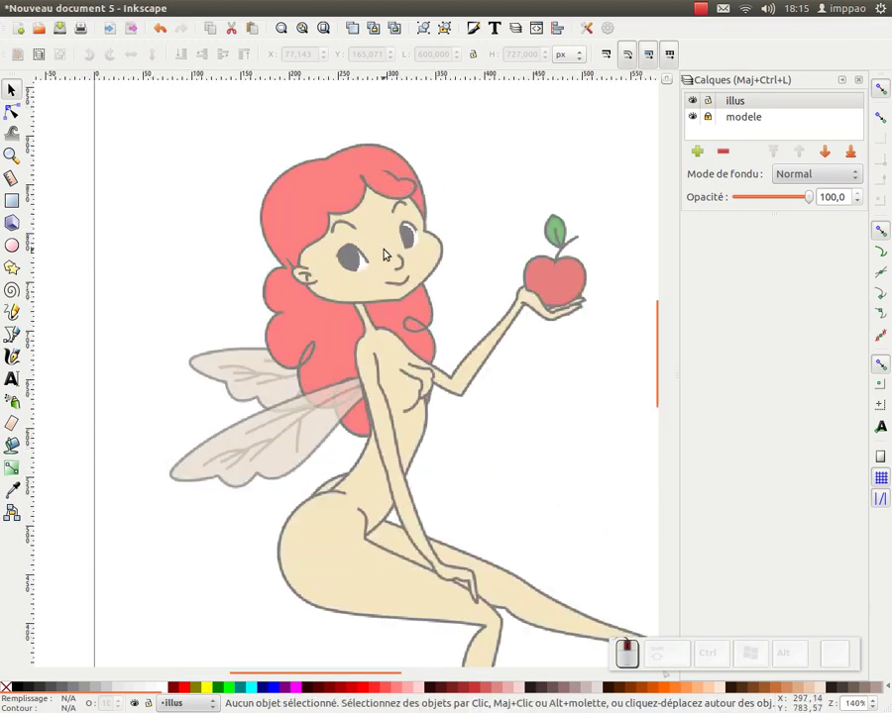
{"action": "left_click", "coordinate": [420, 287]}
{"action": "left_click", "coordinate": [349, 255]}
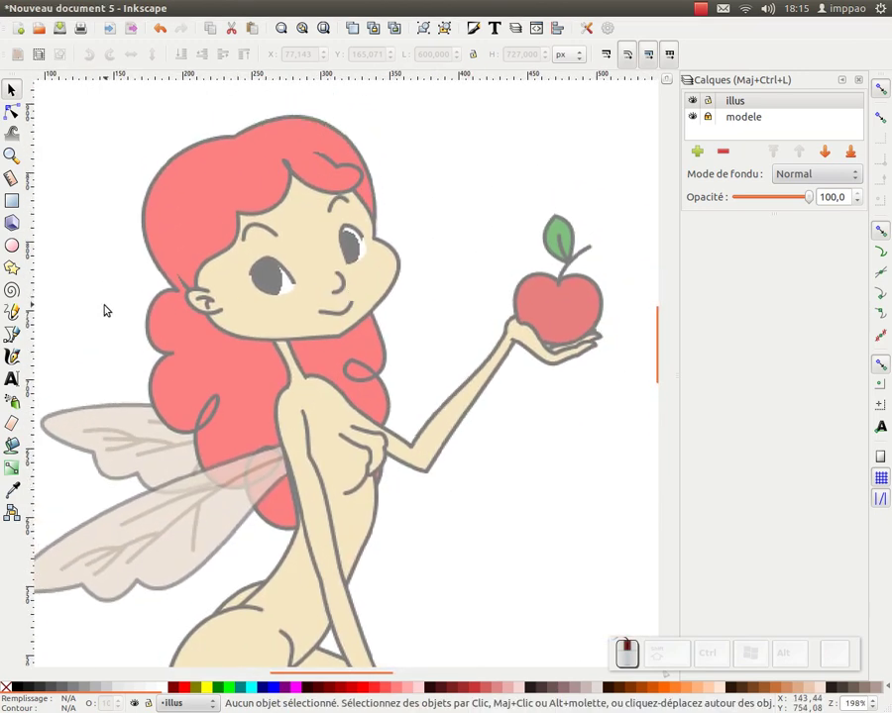
{"action": "left_click", "coordinate": [16, 311]}
{"action": "left_click", "coordinate": [237, 254]}
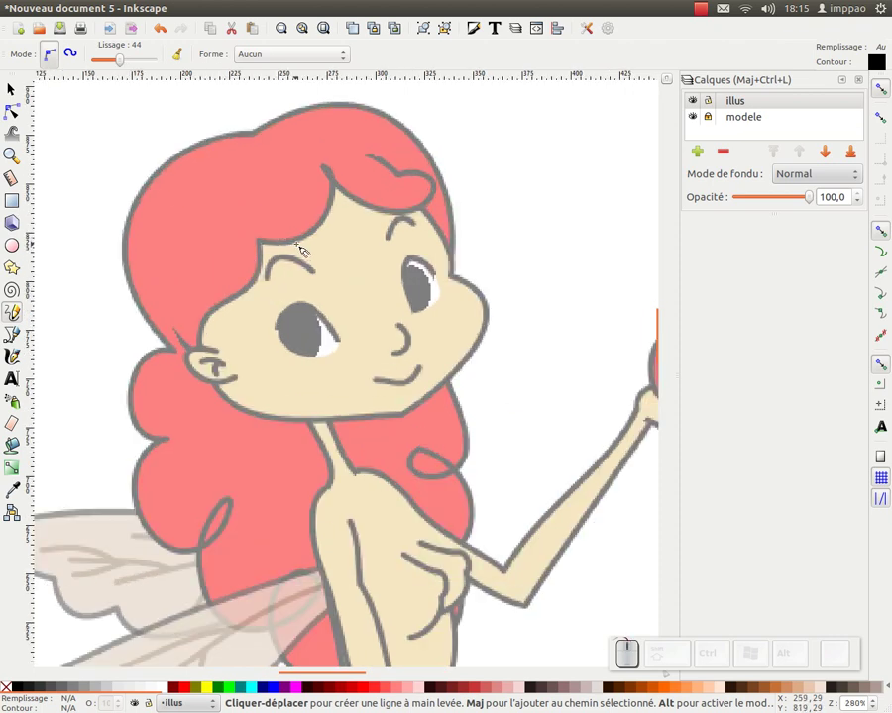
{"action": "left_click", "coordinate": [364, 315]}
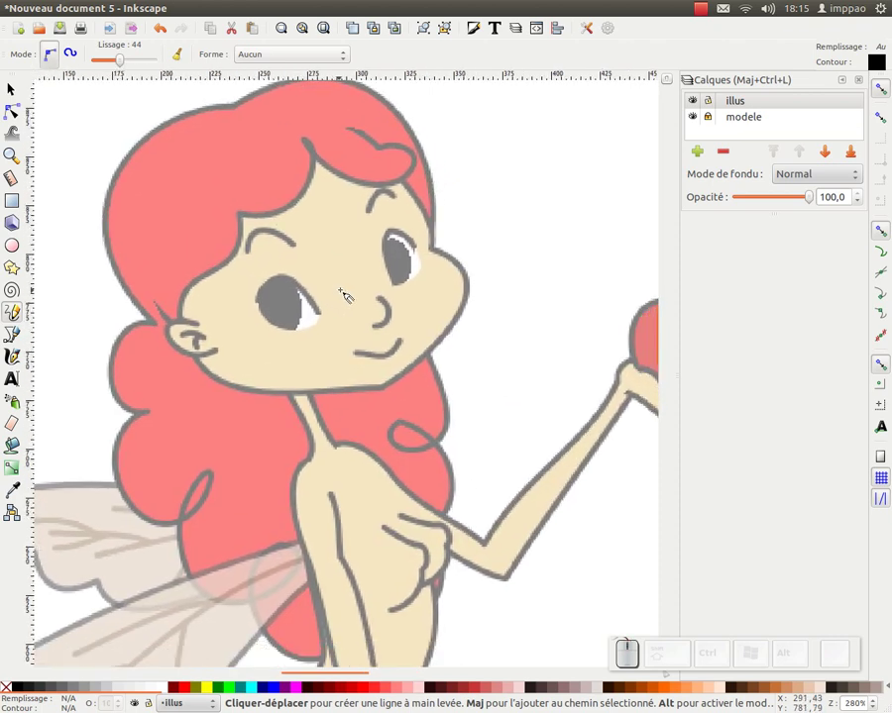
{"action": "key", "text": "KP_Subtract"}
{"action": "left_click", "coordinate": [342, 351]}
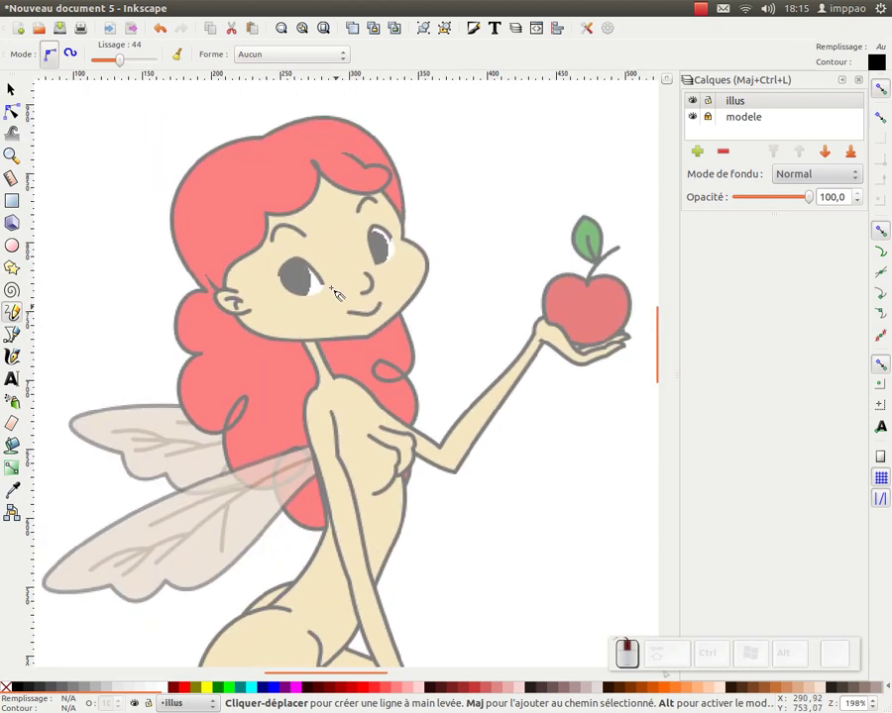
Step: Start the jawline stroke at the ear on the illus layer
{"action": "left_click", "coordinate": [284, 235]}
Step: Trace the jaw from chin to cheek and raise Lissage smoothing to 51
{"action": "left_click_drag", "start_coordinate": [239, 285], "coordinate": [373, 314]}
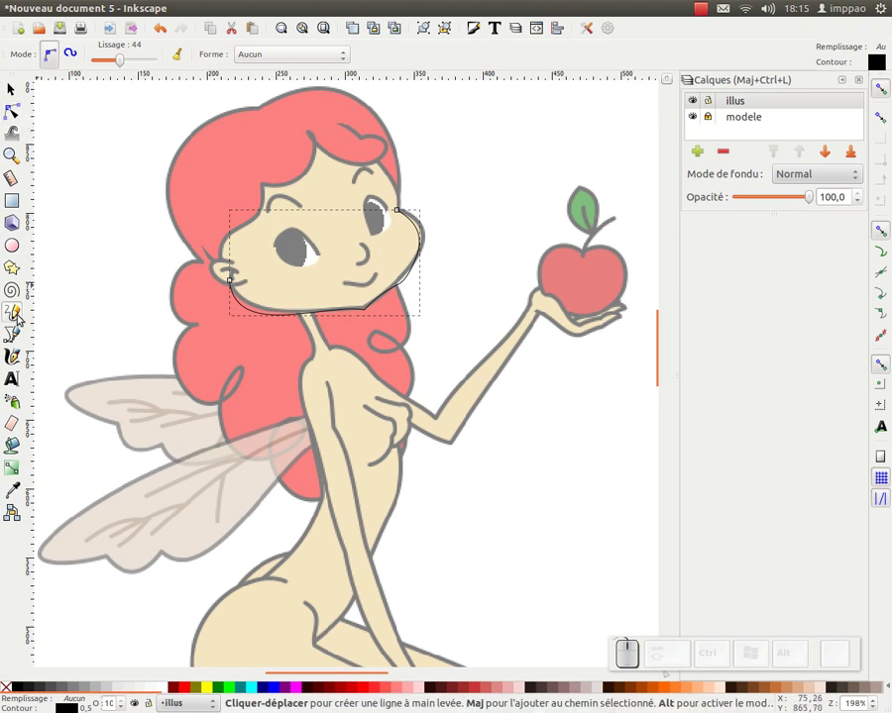
{"action": "left_click", "coordinate": [18, 315]}
{"action": "left_click", "coordinate": [128, 64]}
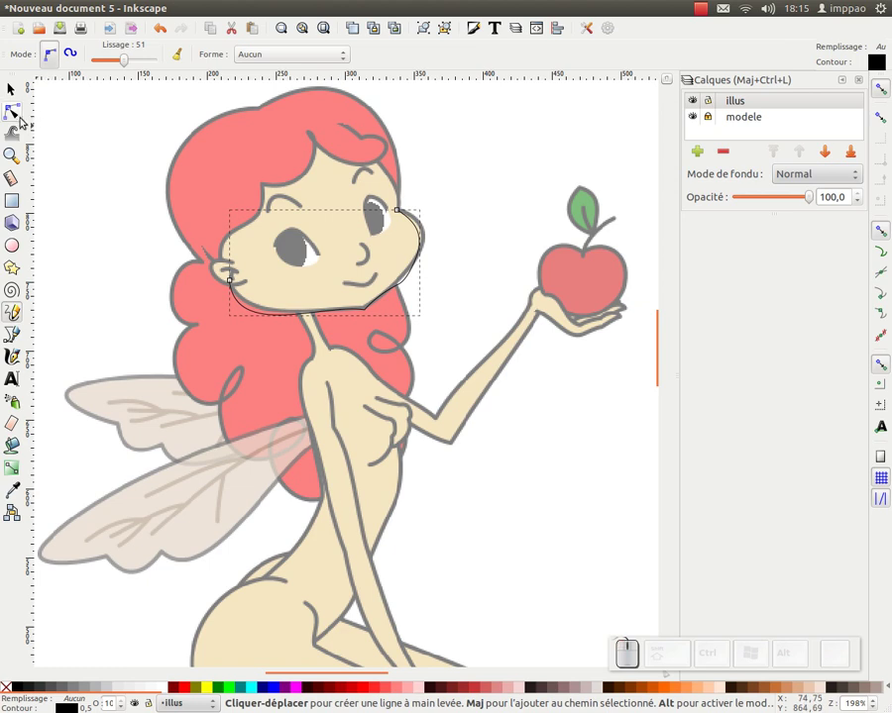
Step: Extend the outline past the cheek and close it over the top of the head
{"action": "middle_click", "coordinate": [362, 268]}
{"action": "left_click_drag", "start_coordinate": [468, 170], "coordinate": [453, 300]}
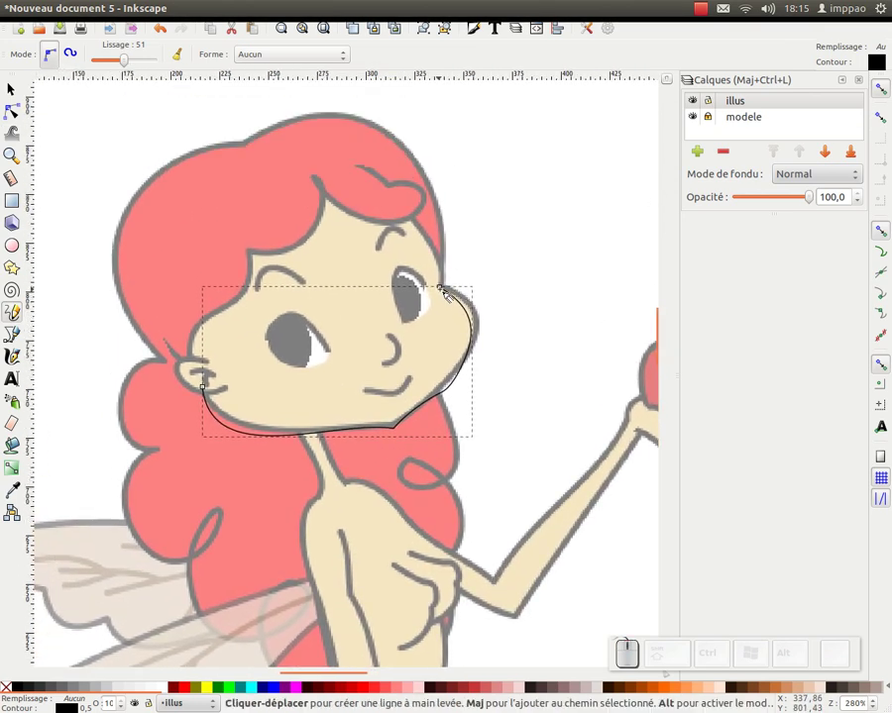
{"action": "left_click_drag", "start_coordinate": [448, 291], "coordinate": [253, 309]}
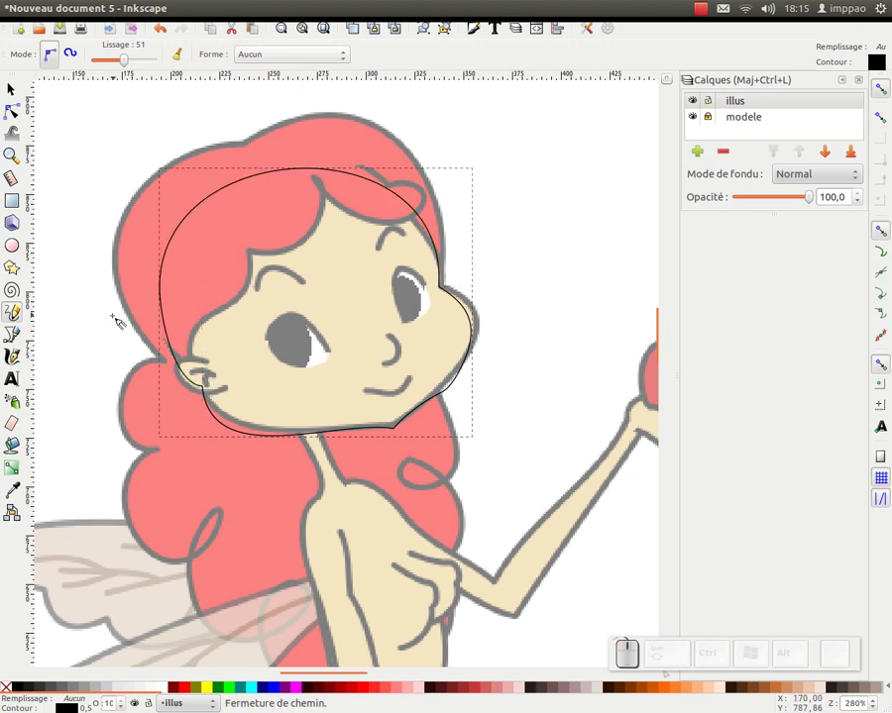
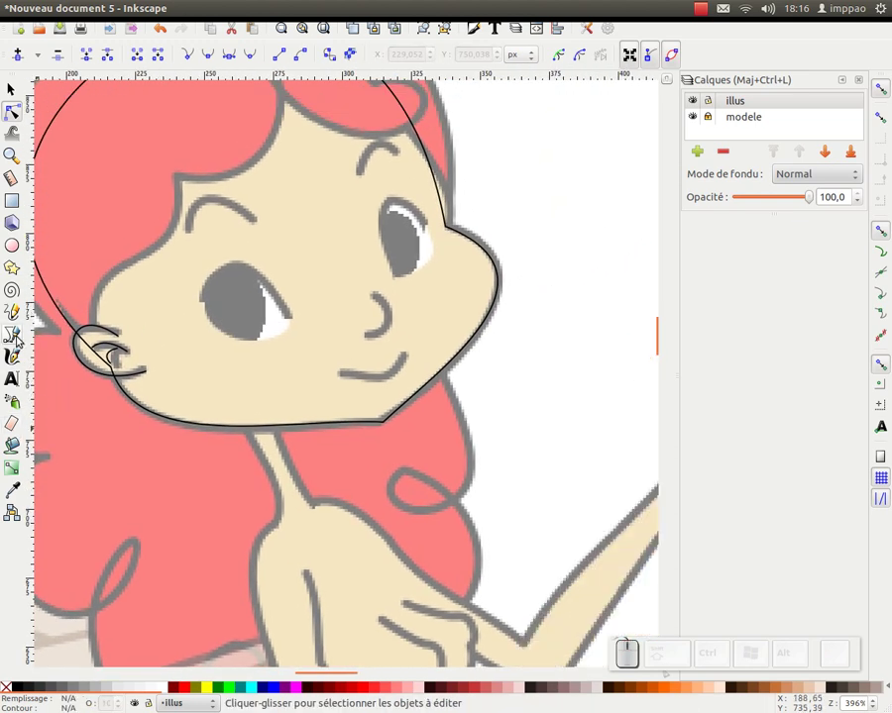
Step: Trace the left and right eyebrows with the Pencil tool
{"action": "left_click", "coordinate": [19, 318]}
{"action": "left_click_drag", "start_coordinate": [195, 233], "coordinate": [367, 183]}
{"action": "left_click_drag", "start_coordinate": [367, 173], "coordinate": [402, 169]}
Step: Trace and close the outline of the right eye, undoing a stray stroke
{"action": "left_click_drag", "start_coordinate": [437, 193], "coordinate": [438, 195]}
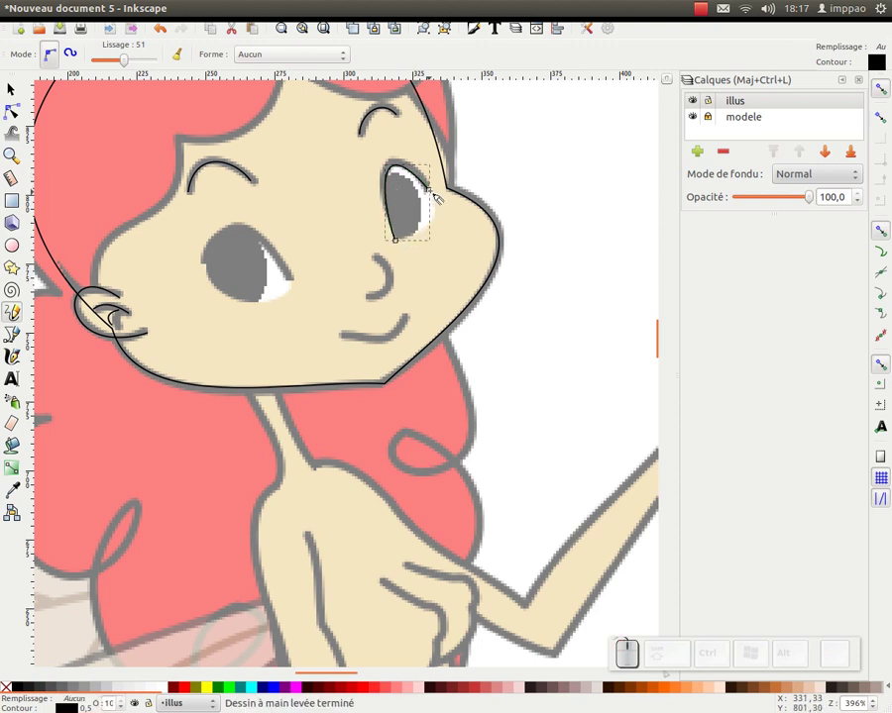
{"action": "key", "text": "ctrl+z"}
{"action": "left_click_drag", "start_coordinate": [436, 189], "coordinate": [432, 201]}
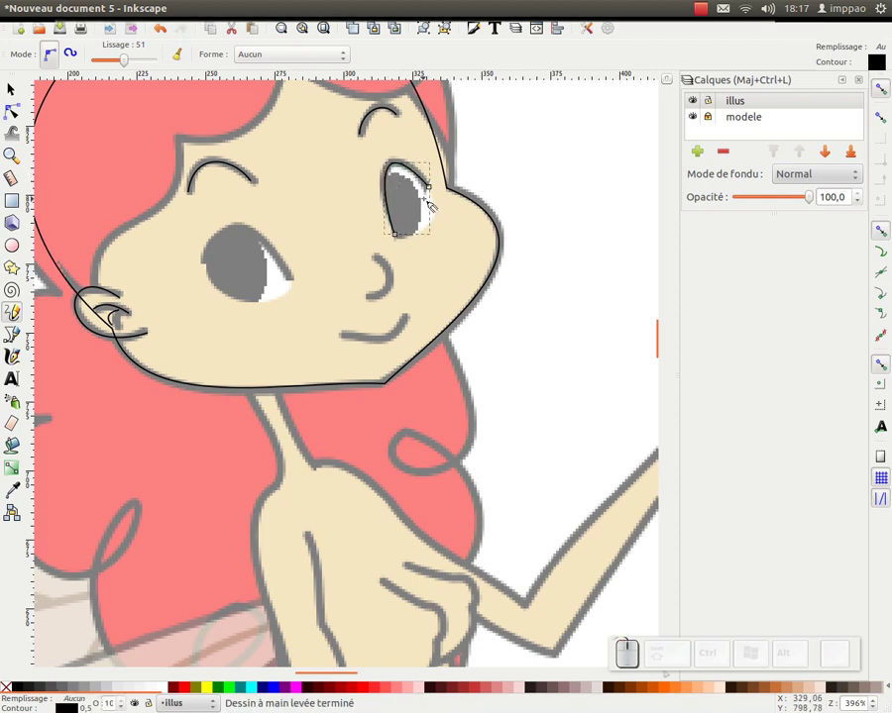
{"action": "left_click_drag", "start_coordinate": [437, 191], "coordinate": [431, 195]}
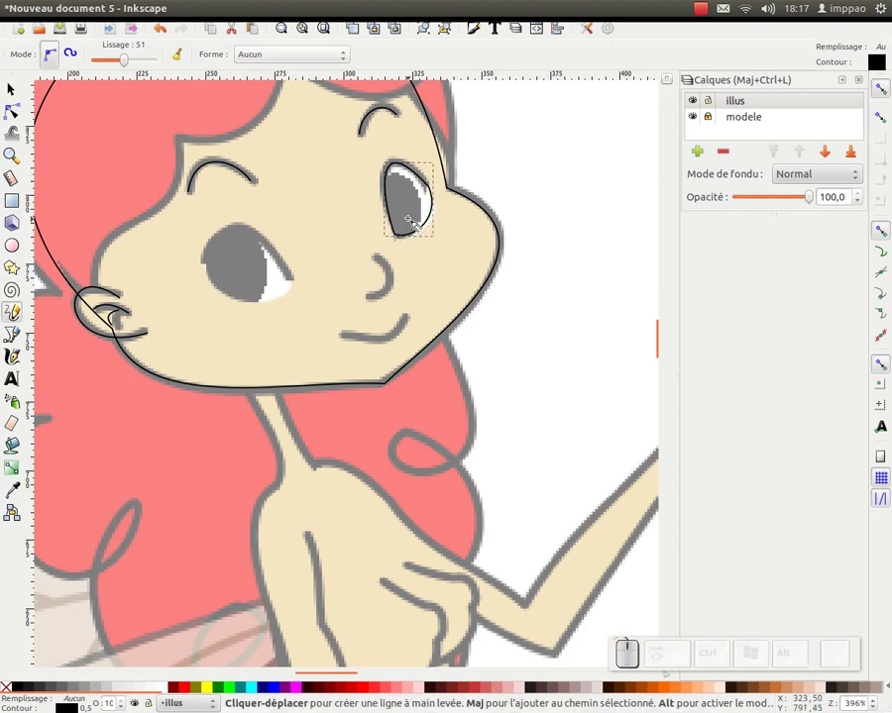
Step: Trace the left eye outline, delete a stray node and zoom out to the whole figure
{"action": "key", "text": "F2"}
{"action": "key", "text": "F1"}
{"action": "left_click", "coordinate": [15, 315]}
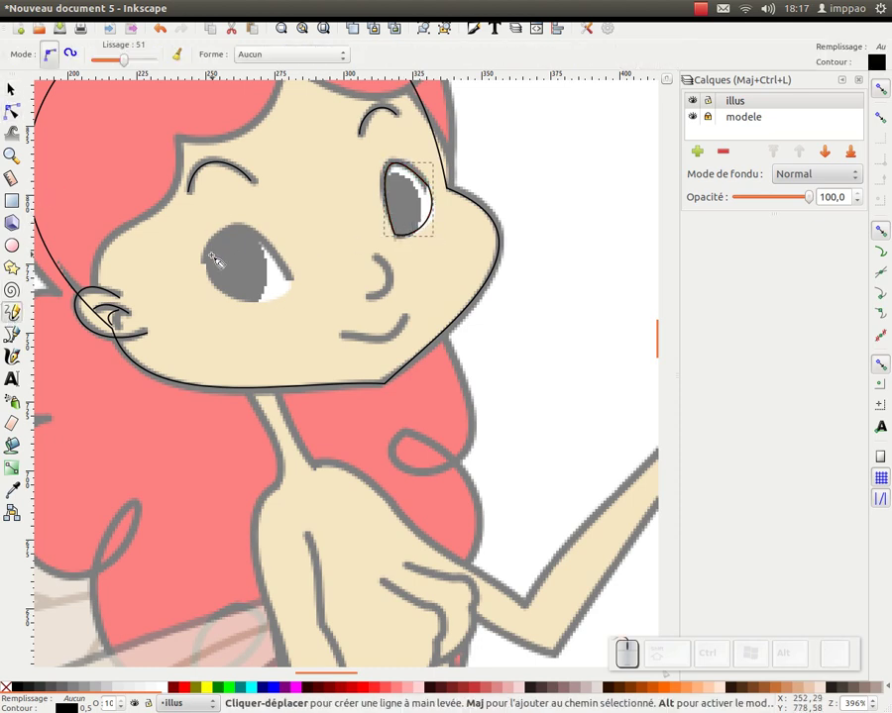
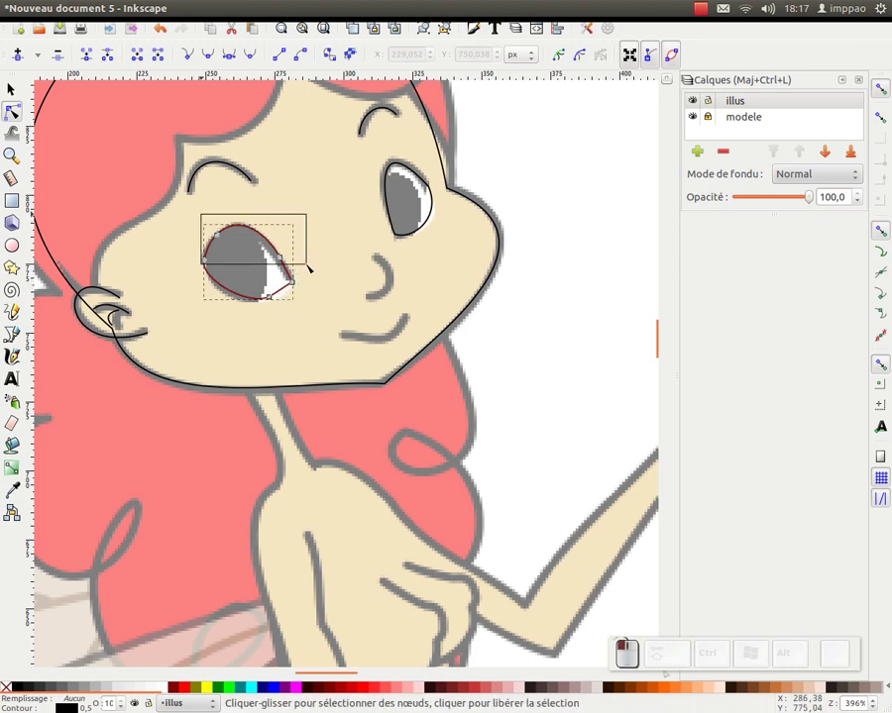
{"action": "key", "text": "Delete"}
{"action": "key", "text": "z"}
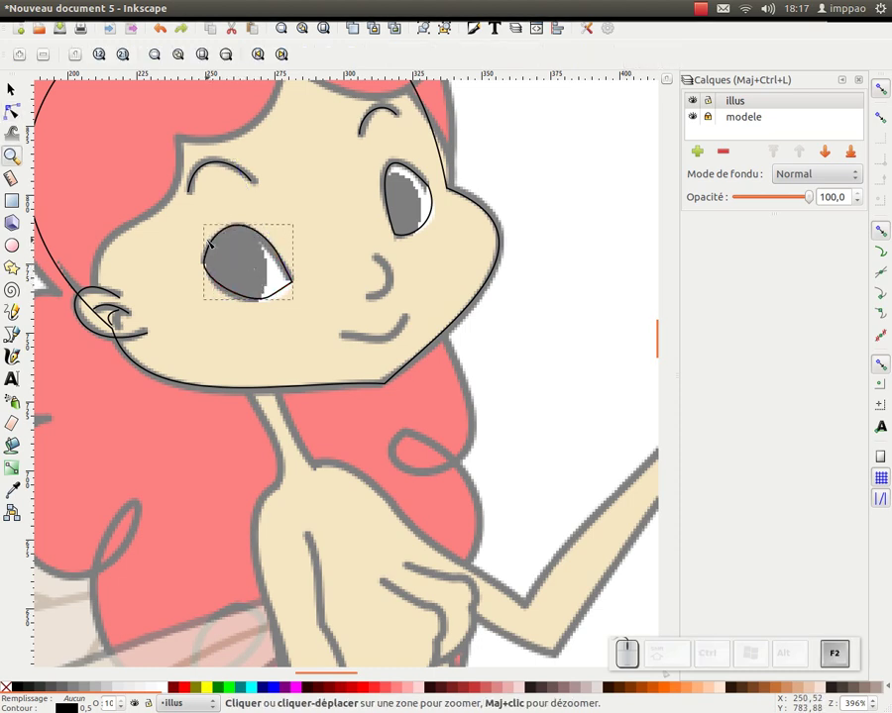
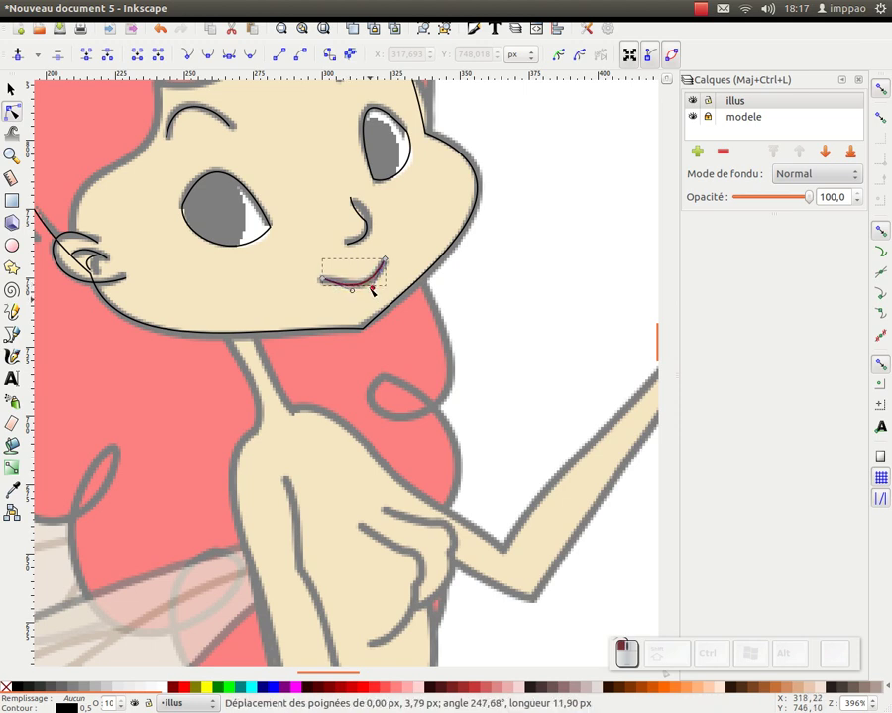
{"action": "key", "text": "KP_Subtract"}
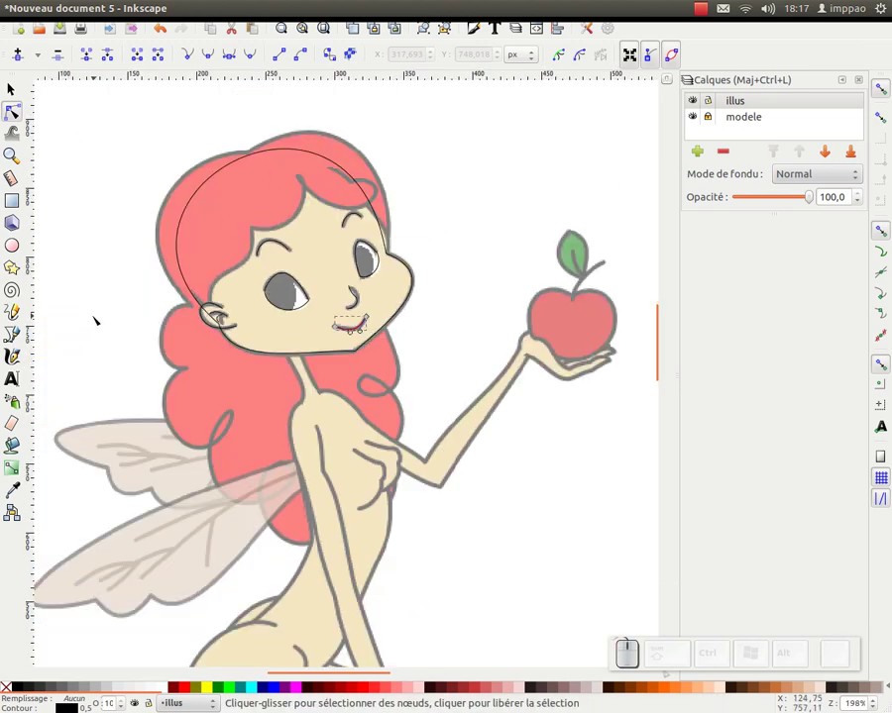
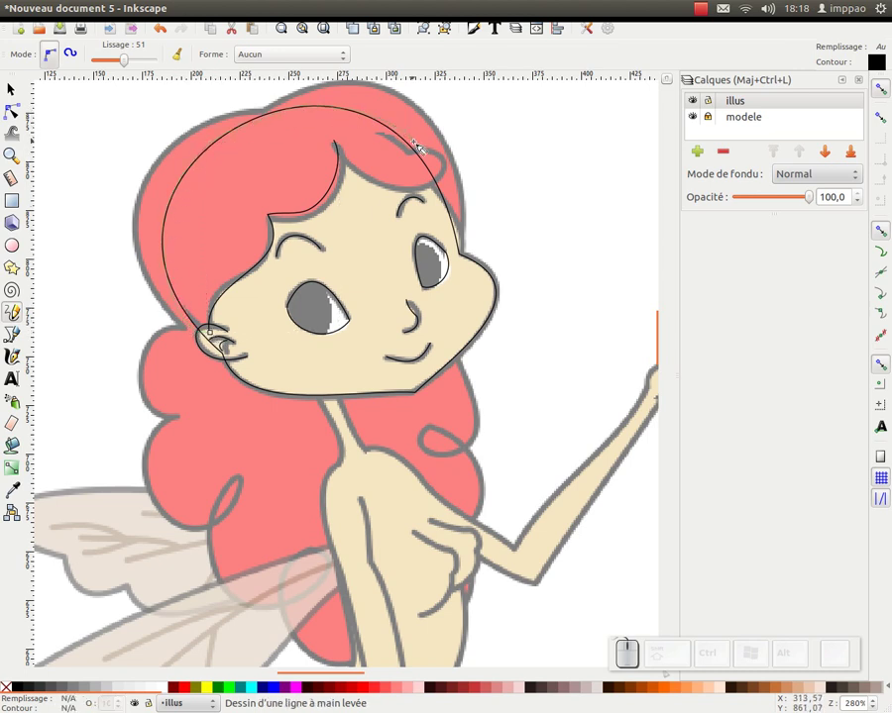
Step: Trace the fringe across the forehead and adjust its end nodes near the ear
{"action": "left_click_drag", "start_coordinate": [426, 149], "coordinate": [312, 197]}
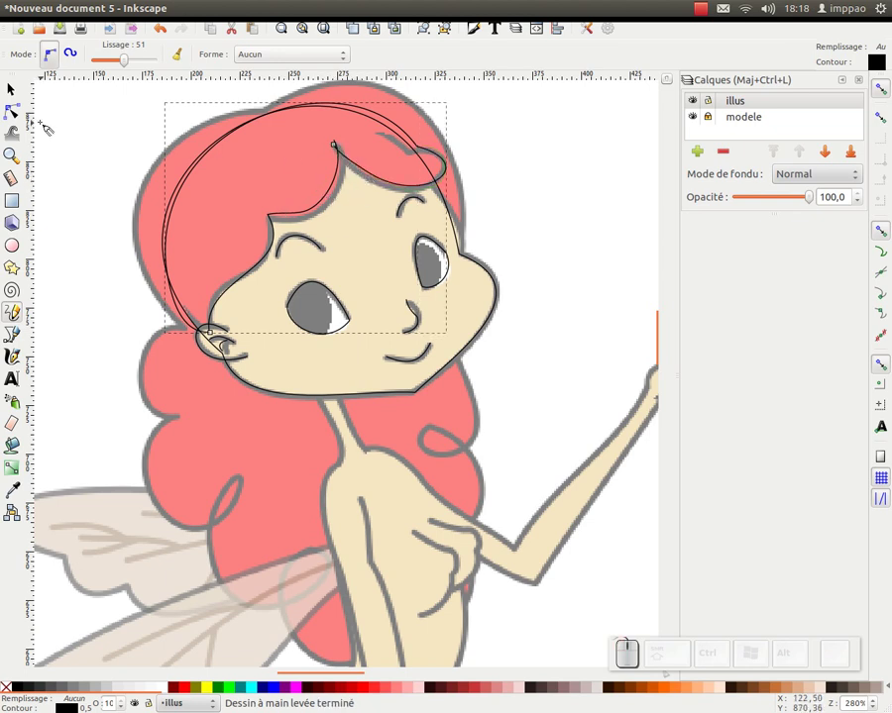
{"action": "left_click", "coordinate": [19, 111]}
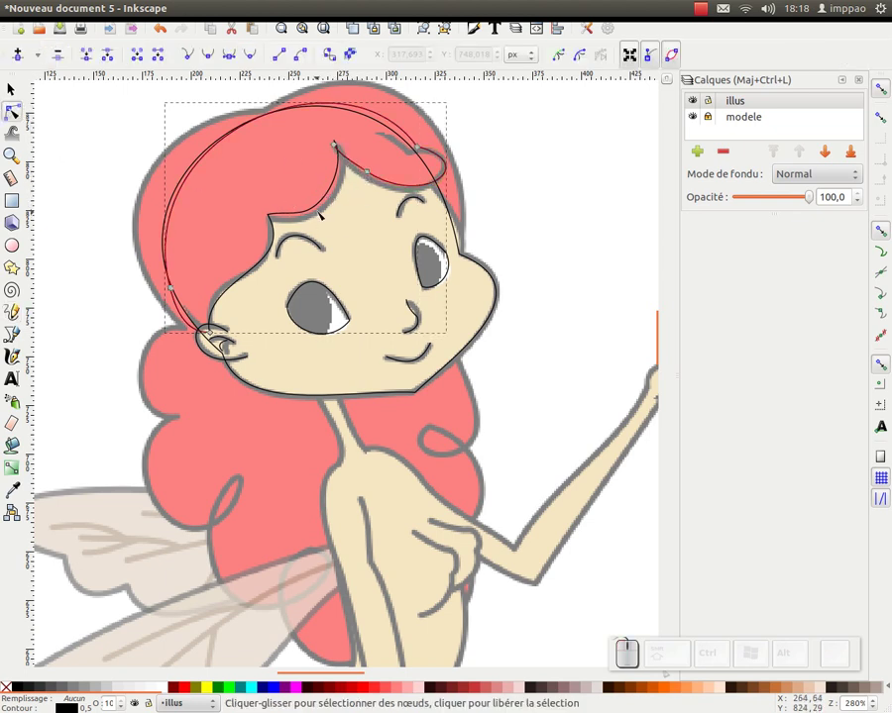
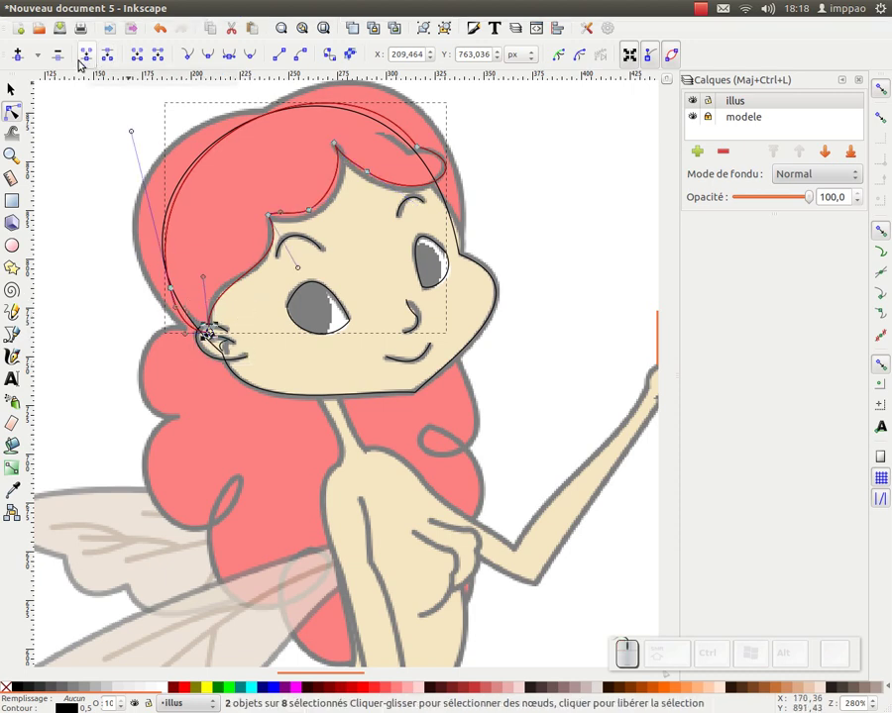
{"action": "left_click", "coordinate": [90, 60]}
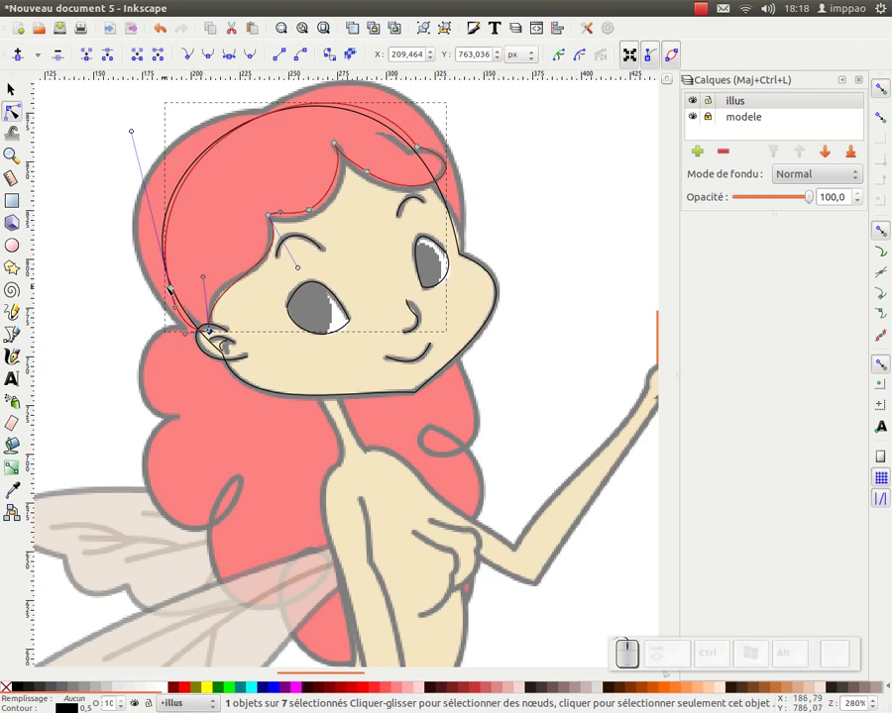
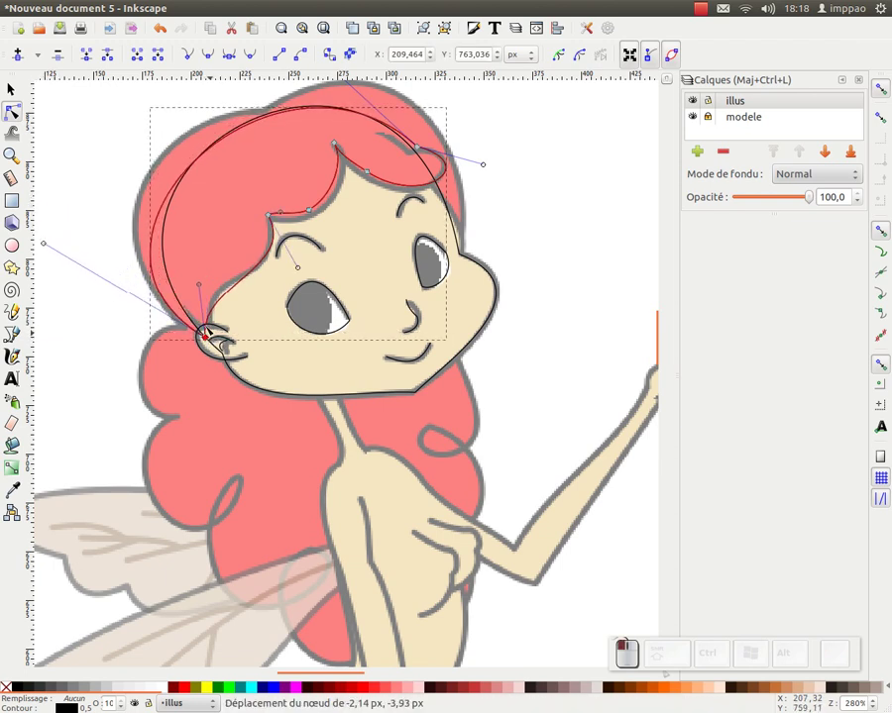
{"action": "left_click", "coordinate": [245, 147]}
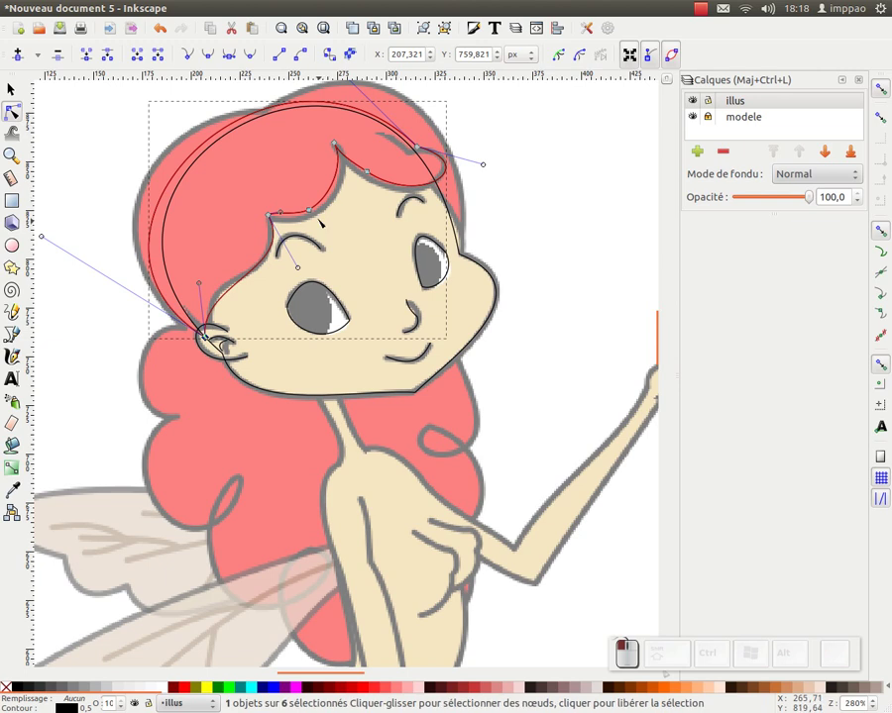
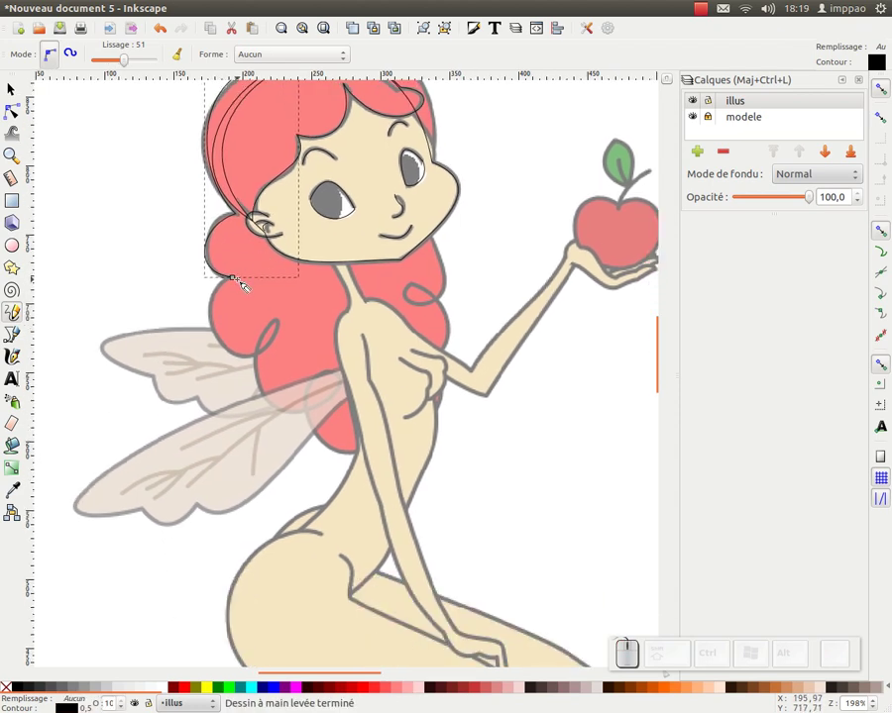
Step: Trace the left side of the hair and the curls along its lower edge
{"action": "left_click_drag", "start_coordinate": [240, 282], "coordinate": [337, 224]}
{"action": "right_click", "coordinate": [315, 319]}
{"action": "left_click_drag", "start_coordinate": [314, 222], "coordinate": [407, 210]}
{"action": "right_click", "coordinate": [395, 275]}
{"action": "left_click_drag", "start_coordinate": [394, 210], "coordinate": [442, 244]}
{"action": "left_click_drag", "start_coordinate": [442, 247], "coordinate": [475, 250]}
Step: Trace the right-side curl and cheek edge, then close the hair outline into one shape
{"action": "middle_click", "coordinate": [508, 189]}
{"action": "left_click_drag", "start_coordinate": [440, 256], "coordinate": [424, 250]}
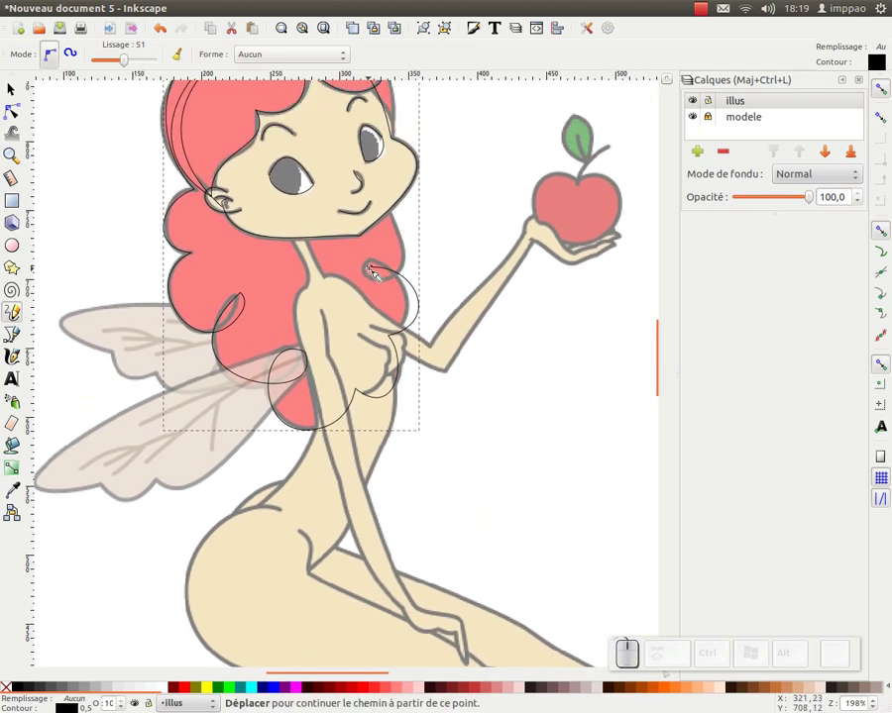
{"action": "left_click_drag", "start_coordinate": [378, 271], "coordinate": [422, 291]}
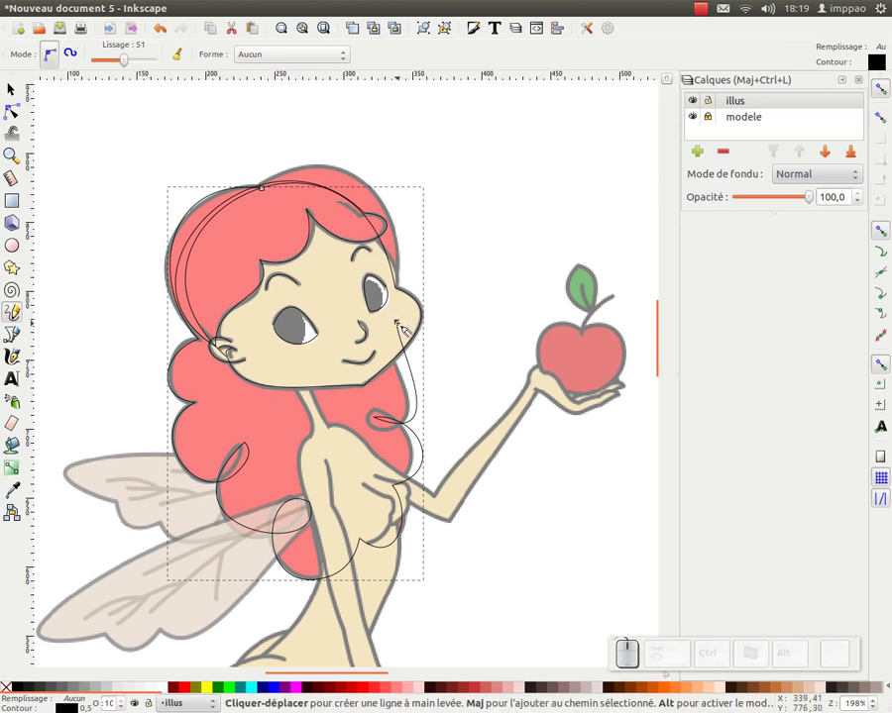
{"action": "left_click_drag", "start_coordinate": [407, 326], "coordinate": [80, 159]}
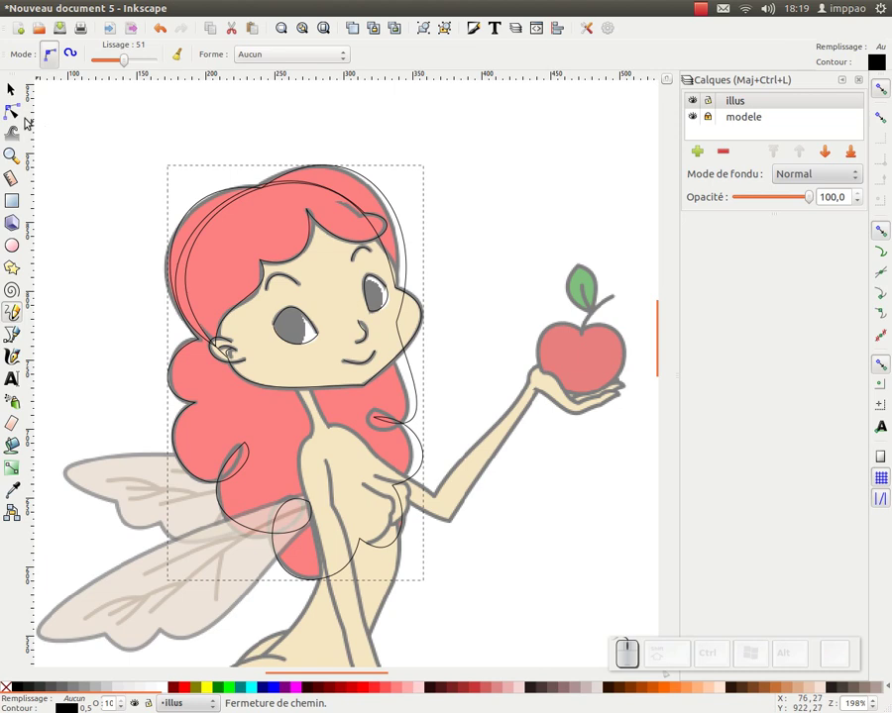
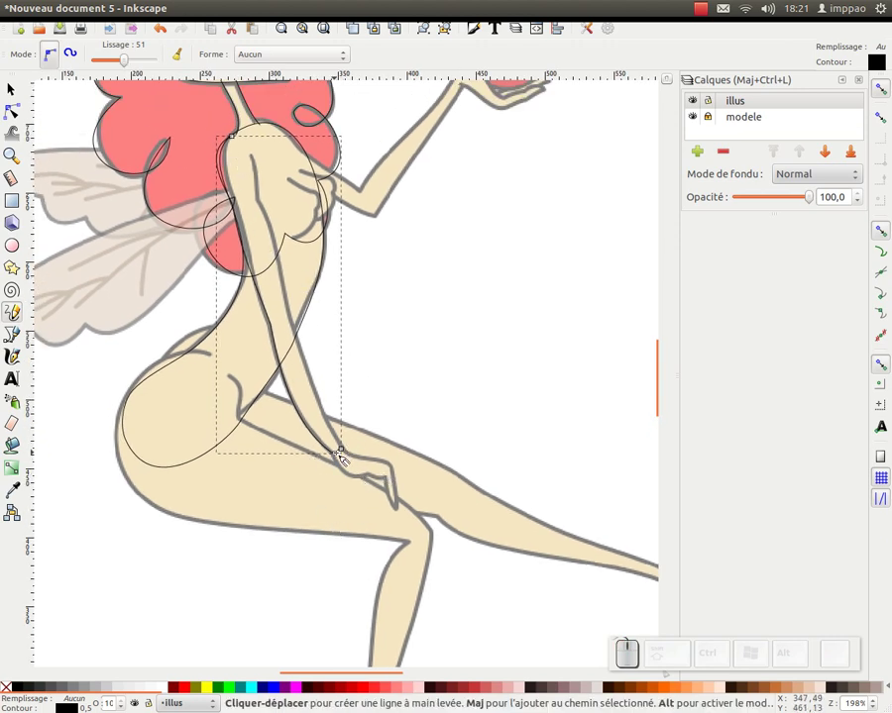
Step: Trace both edges of the arm from shoulder down to the hand
{"action": "left_click_drag", "start_coordinate": [348, 450], "coordinate": [327, 366]}
{"action": "right_click", "coordinate": [311, 301]}
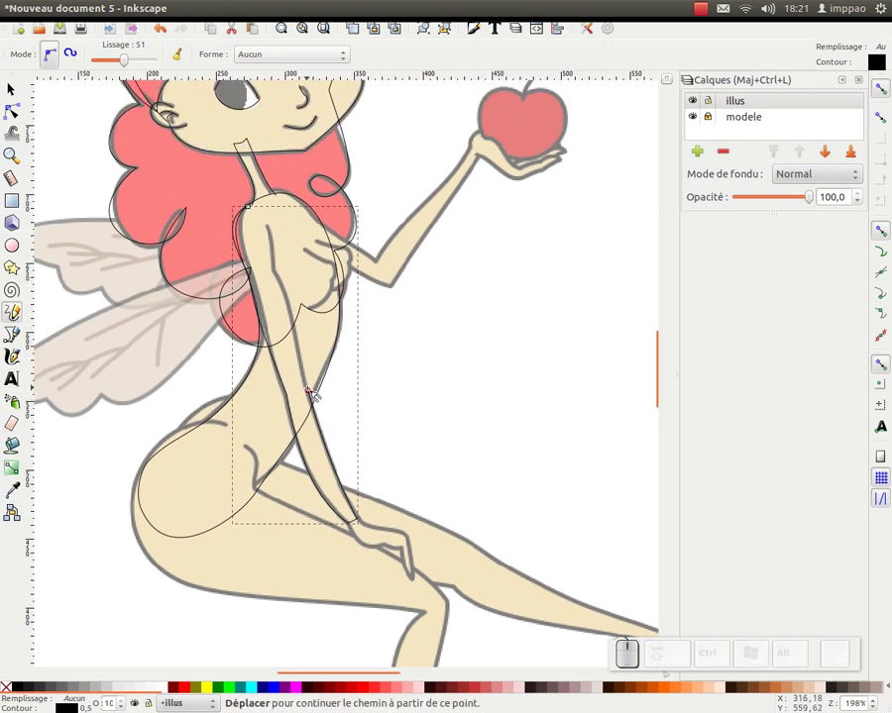
{"action": "left_click_drag", "start_coordinate": [318, 388], "coordinate": [288, 273]}
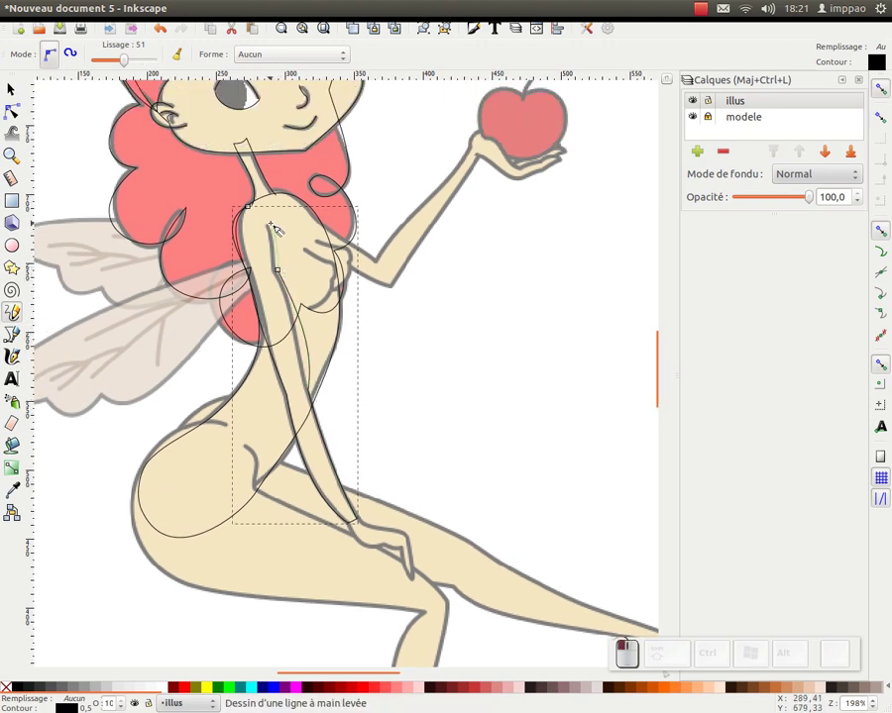
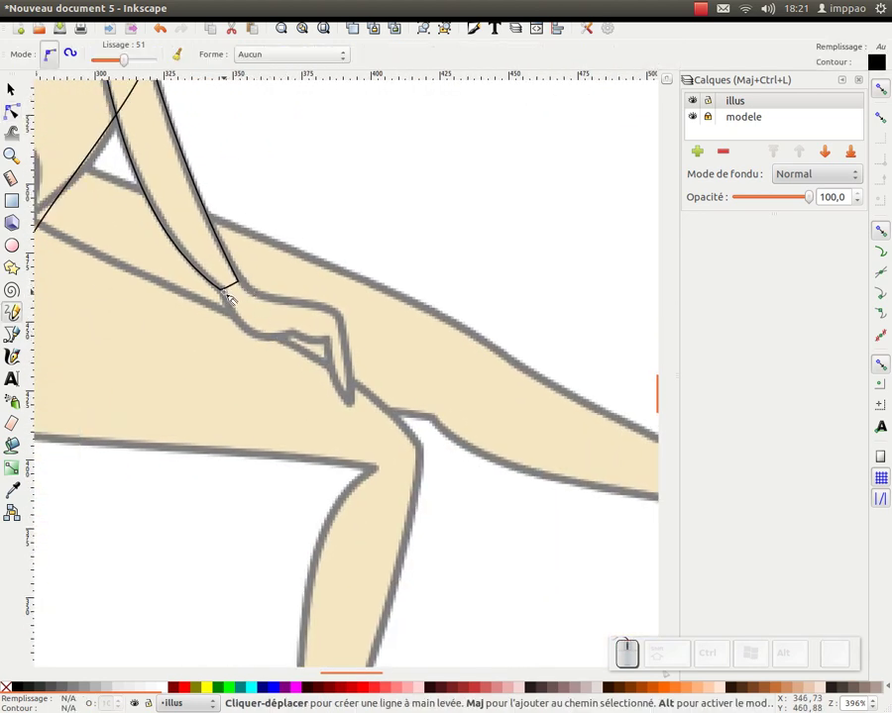
Step: Trace the hand and fingers resting on the thigh, then turn on snapping to paths
{"action": "left_click_drag", "start_coordinate": [229, 289], "coordinate": [301, 336]}
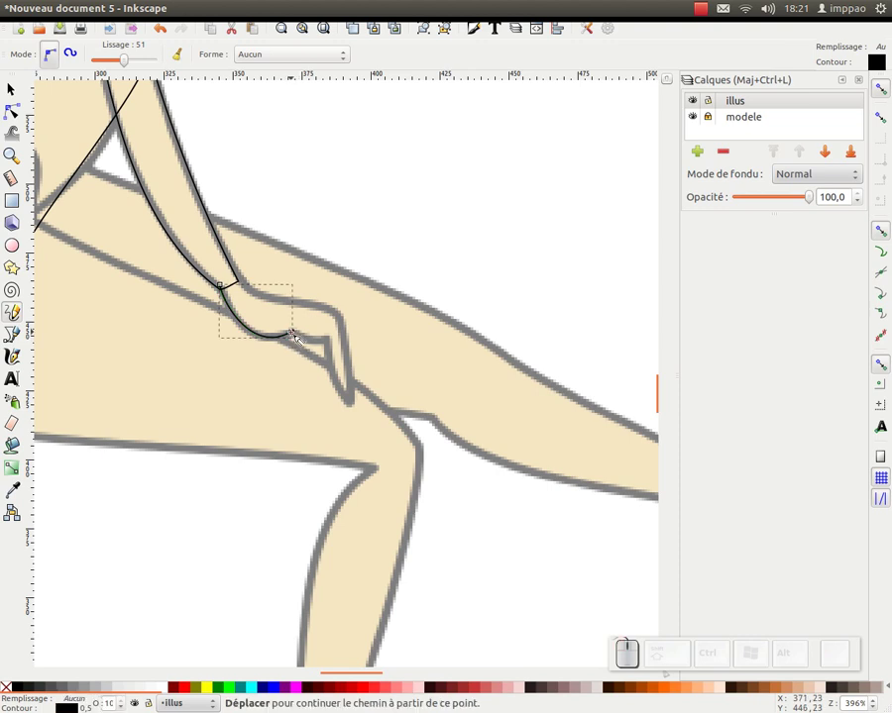
{"action": "left_click_drag", "start_coordinate": [300, 338], "coordinate": [344, 352]}
{"action": "left_click_drag", "start_coordinate": [342, 349], "coordinate": [374, 411]}
{"action": "left_click_drag", "start_coordinate": [372, 409], "coordinate": [354, 315]}
{"action": "left_click_drag", "start_coordinate": [354, 315], "coordinate": [398, 321]}
{"action": "left_click_drag", "start_coordinate": [380, 308], "coordinate": [320, 320]}
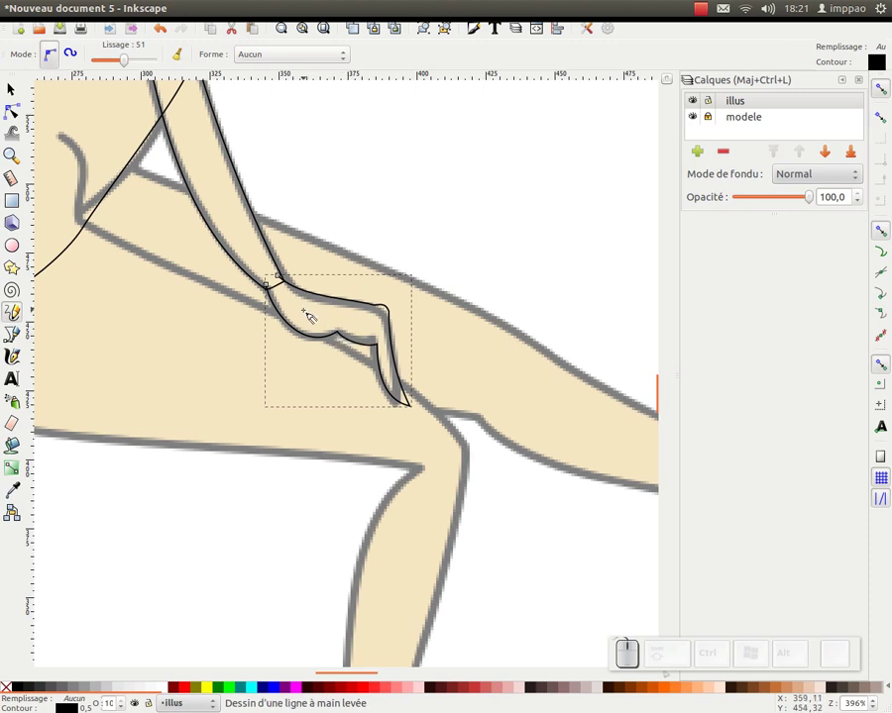
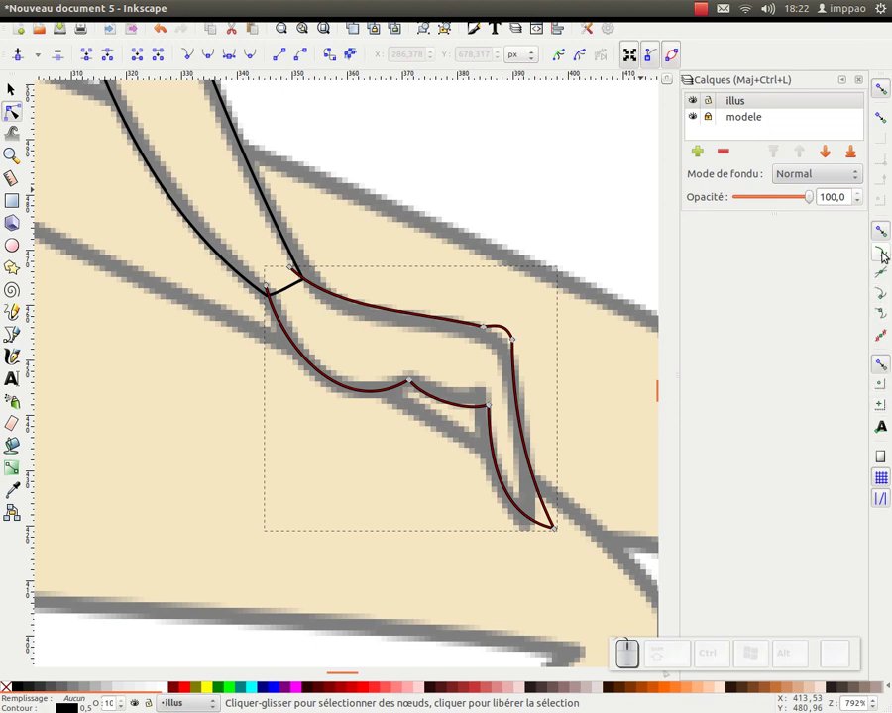
{"action": "left_click", "coordinate": [887, 255]}
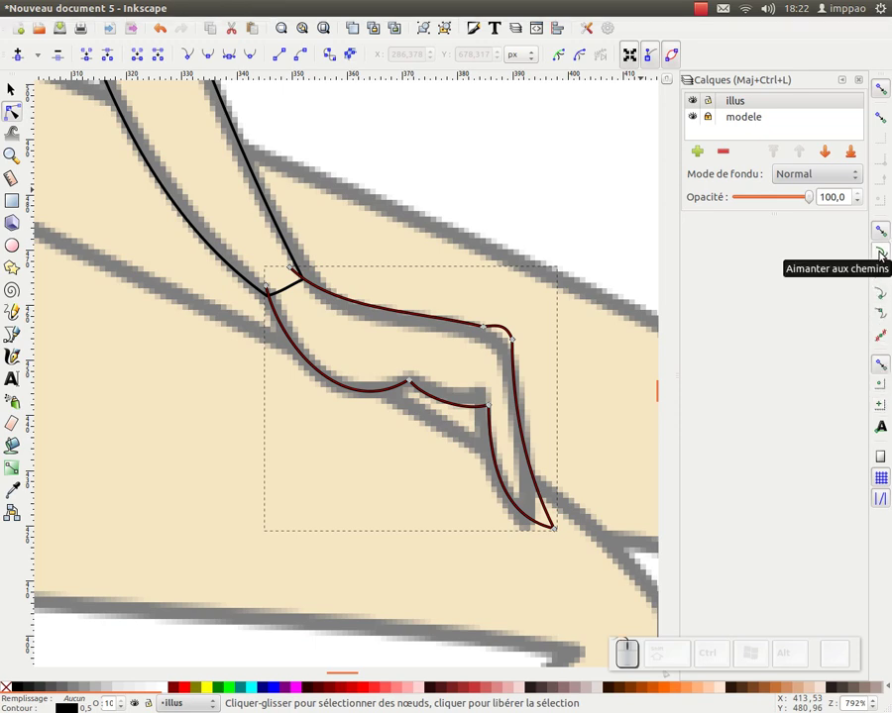
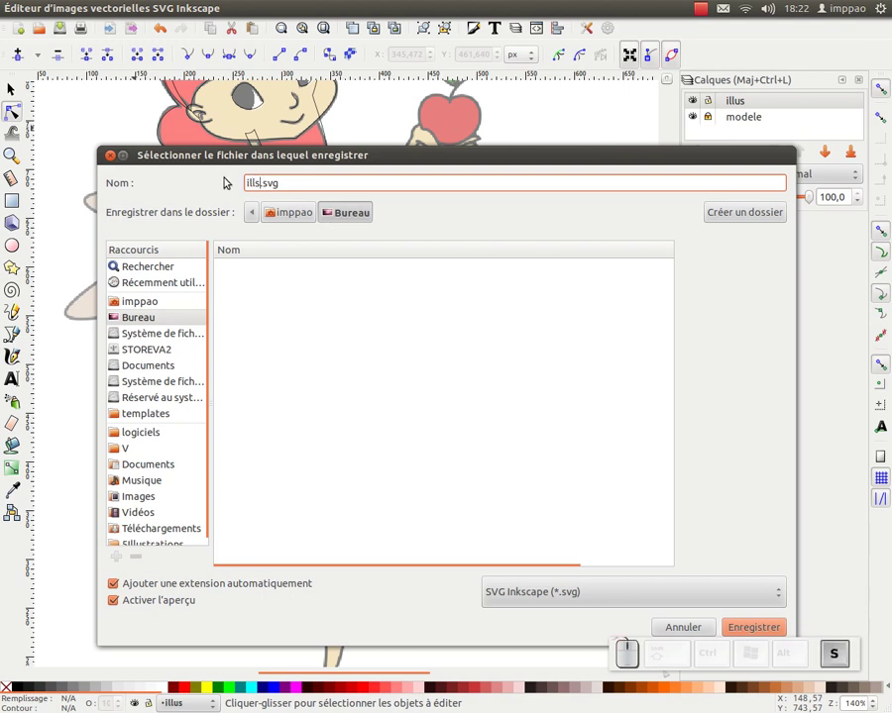
Step: Correct the file name to illustration.svg in the Desktop save dialog
{"action": "key", "text": "BackSpace"}
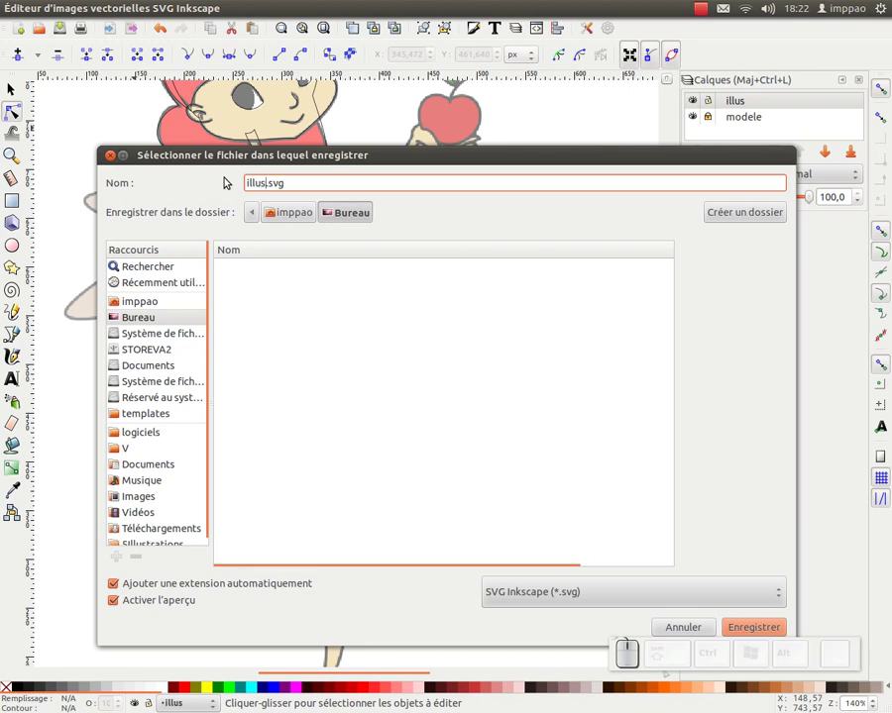
{"action": "key", "text": "BackSpace"}
{"action": "key", "text": "n"}
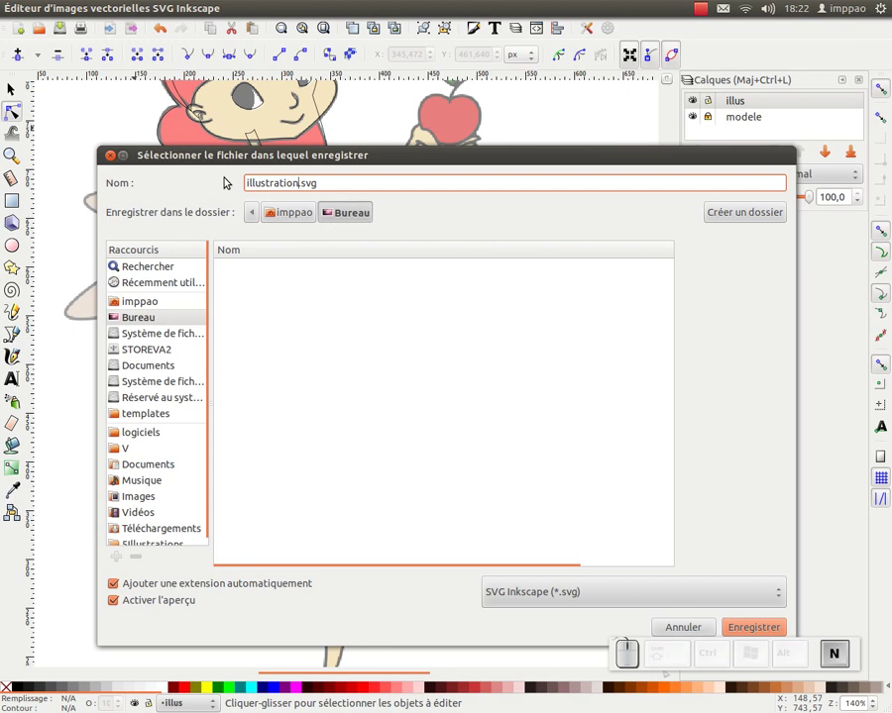
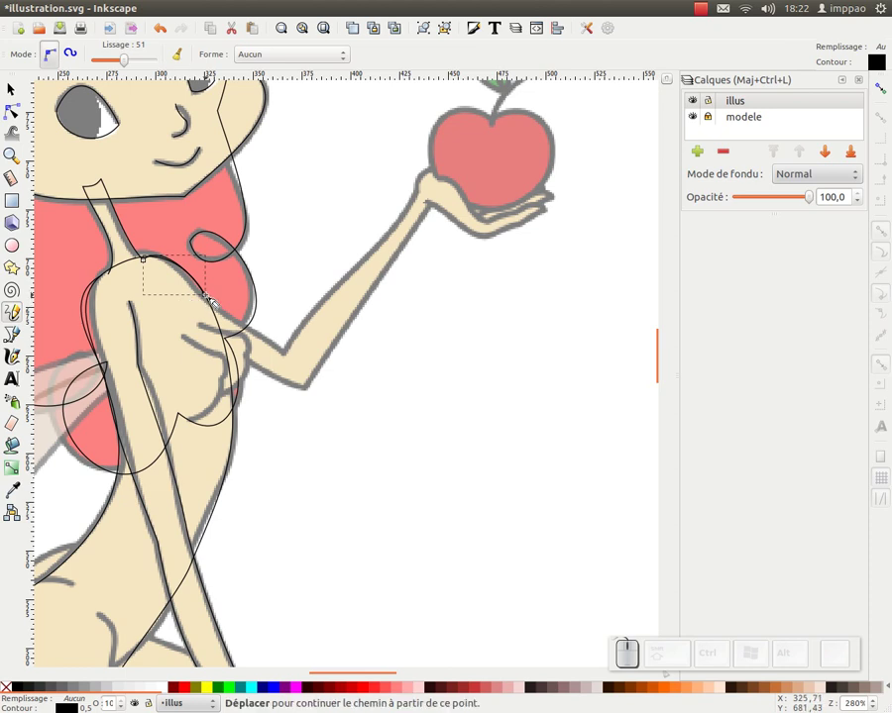
Step: Trace the raised arm's outline from shoulder to wrist and reshape its underside curve
{"action": "left_click_drag", "start_coordinate": [215, 298], "coordinate": [299, 361]}
{"action": "left_click_drag", "start_coordinate": [297, 353], "coordinate": [425, 187]}
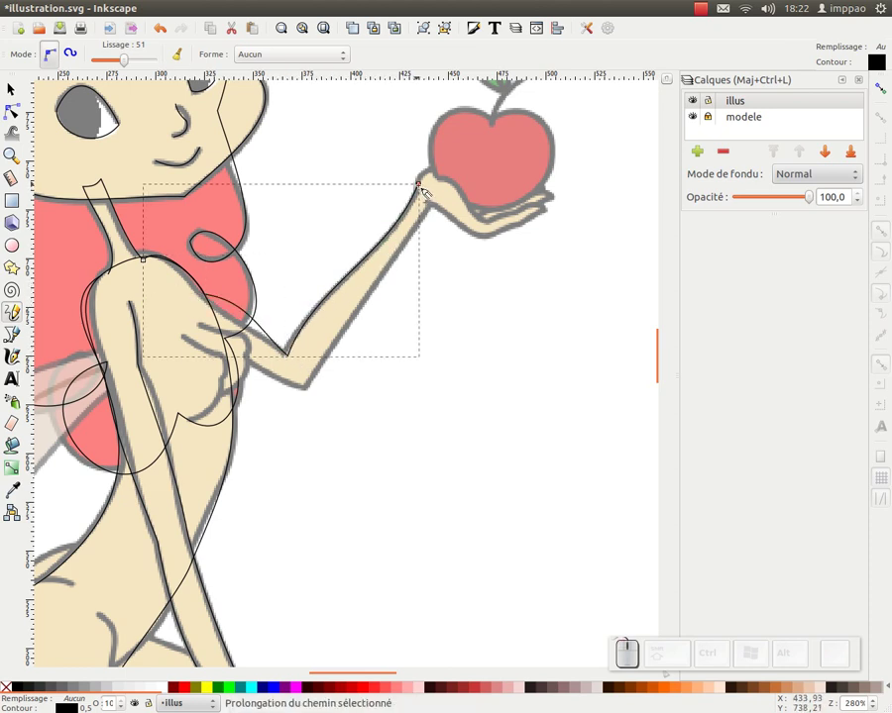
{"action": "left_click", "coordinate": [442, 205]}
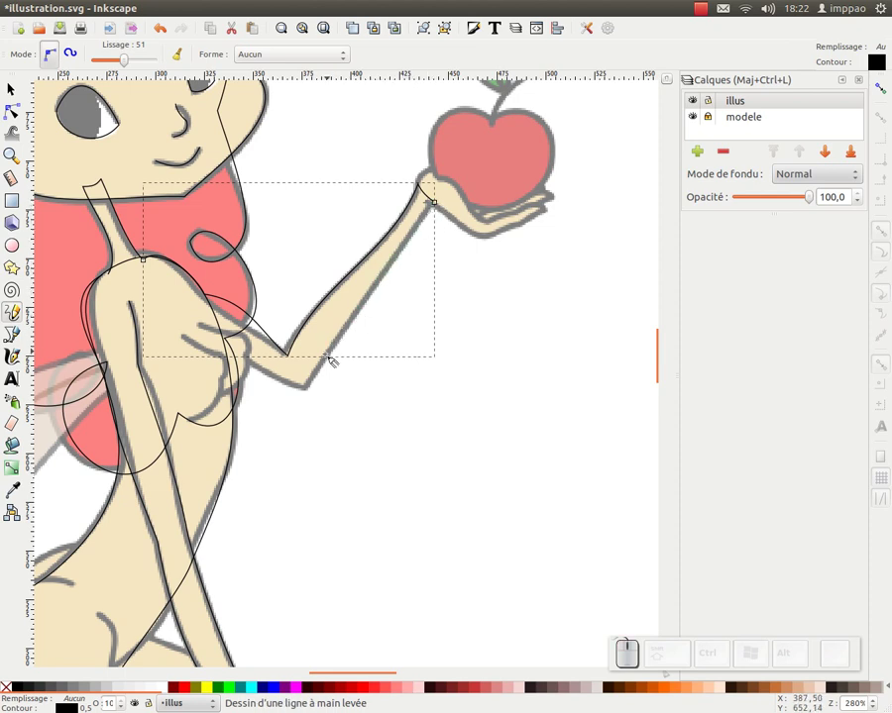
{"action": "left_click_drag", "start_coordinate": [306, 390], "coordinate": [204, 328]}
{"action": "left_click_drag", "start_coordinate": [203, 328], "coordinate": [249, 306]}
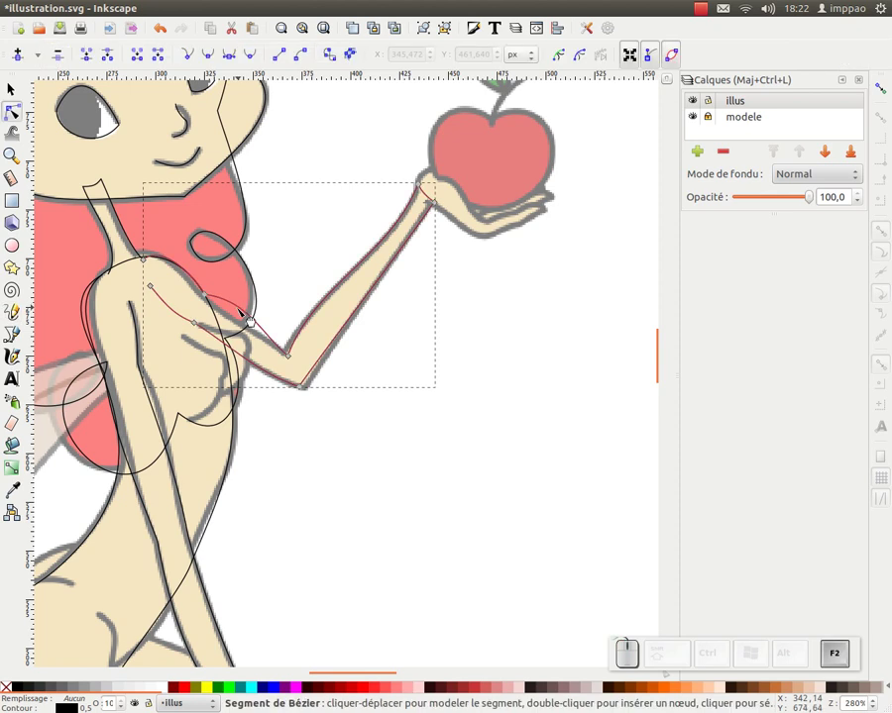
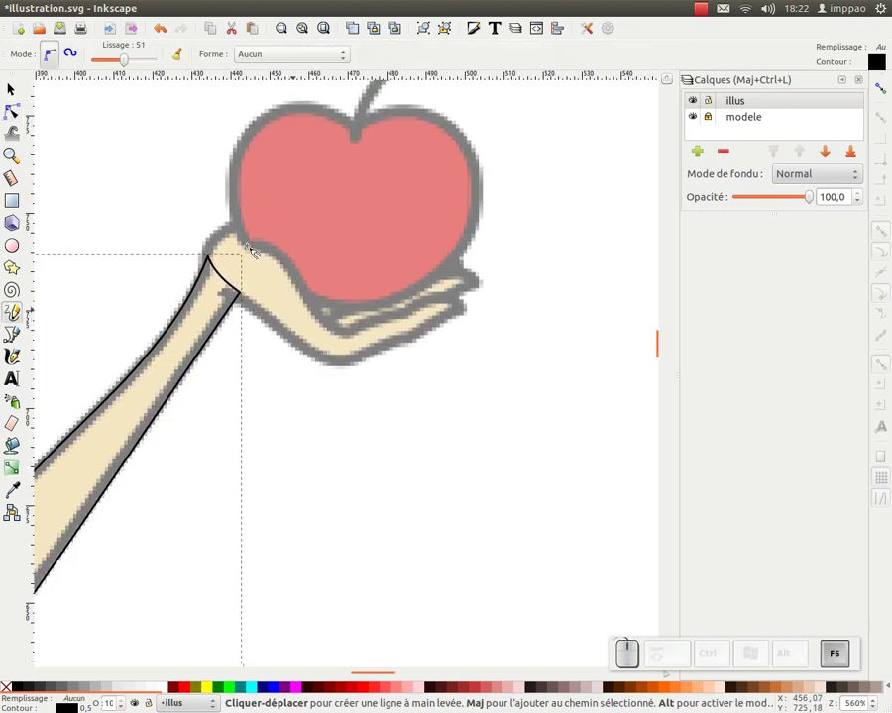
Step: Draw the hand outline under the palm, fingertips and edge beneath the apple
{"action": "middle_click", "coordinate": [198, 214]}
{"action": "left_click_drag", "start_coordinate": [177, 222], "coordinate": [286, 305]}
{"action": "left_click_drag", "start_coordinate": [284, 307], "coordinate": [329, 290]}
{"action": "left_click_drag", "start_coordinate": [328, 291], "coordinate": [397, 290]}
{"action": "left_click", "coordinate": [351, 315]}
Step: Reshape the hand outline's curve and select the finished path as a whole
{"action": "left_click", "coordinate": [280, 343]}
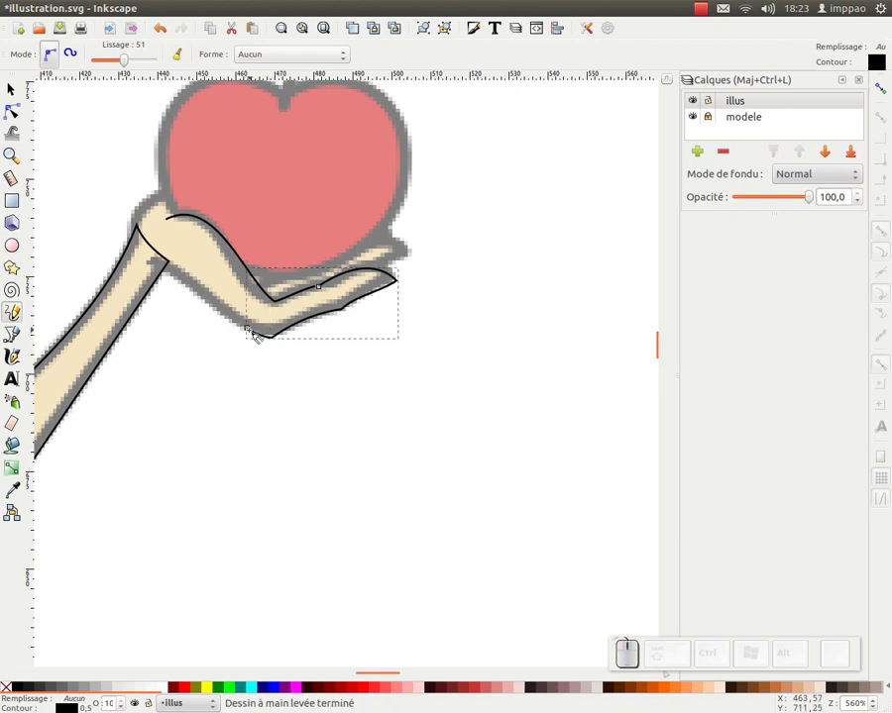
{"action": "left_click_drag", "start_coordinate": [255, 333], "coordinate": [244, 336]}
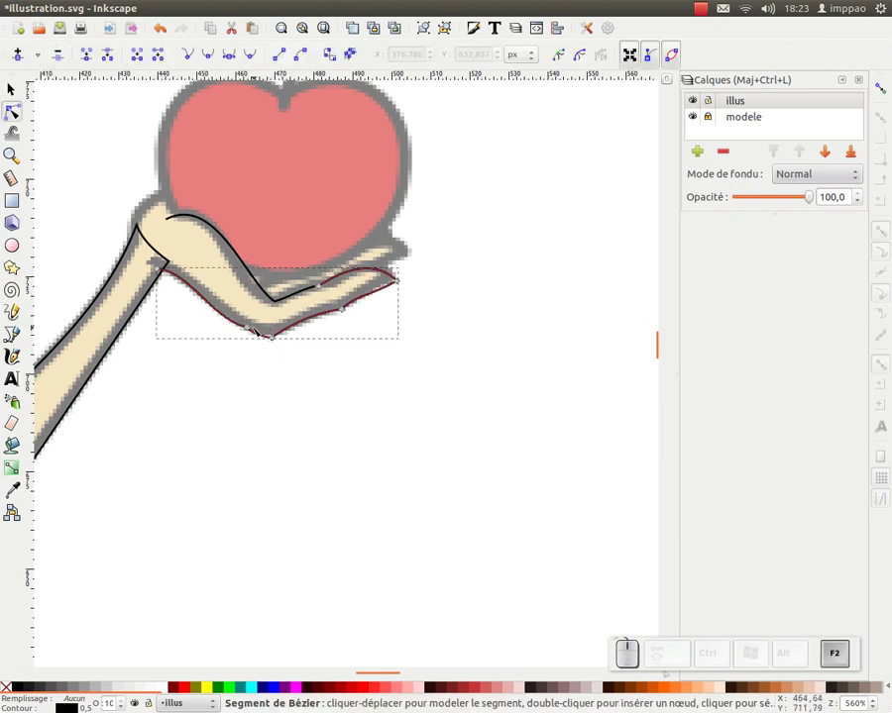
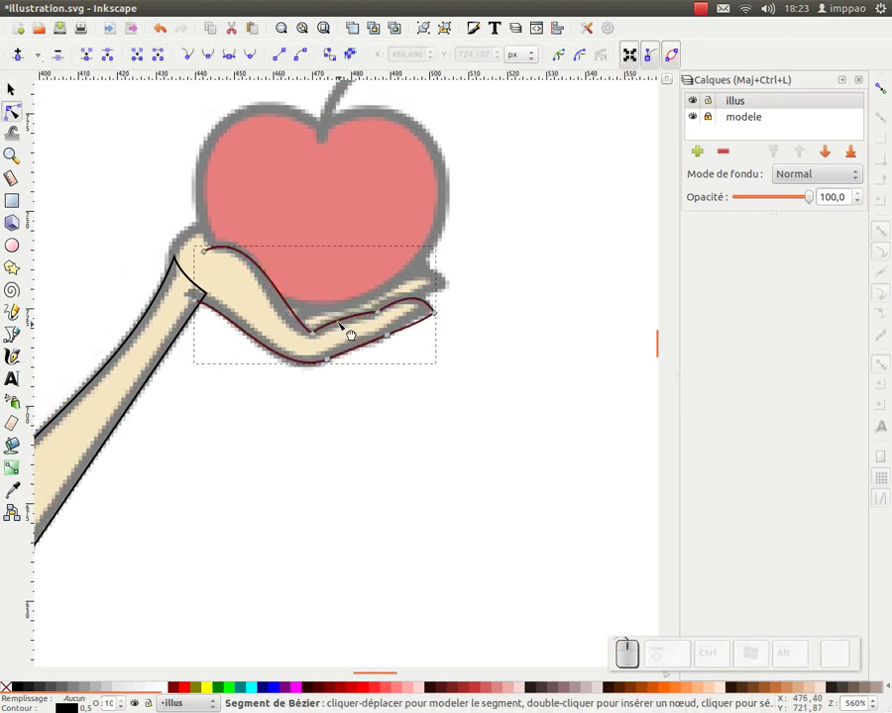
{"action": "key", "text": "F1"}
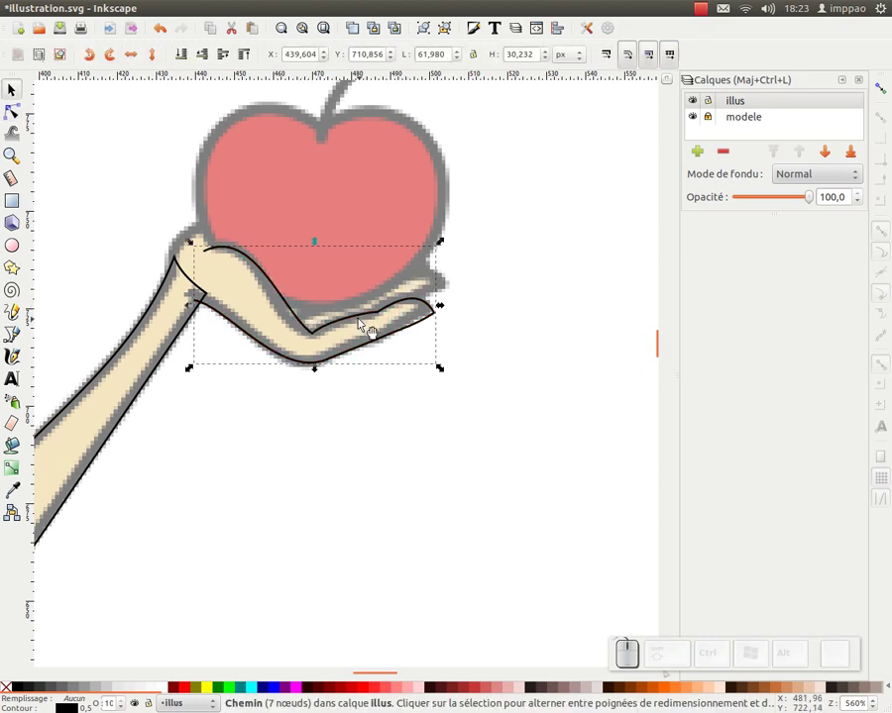
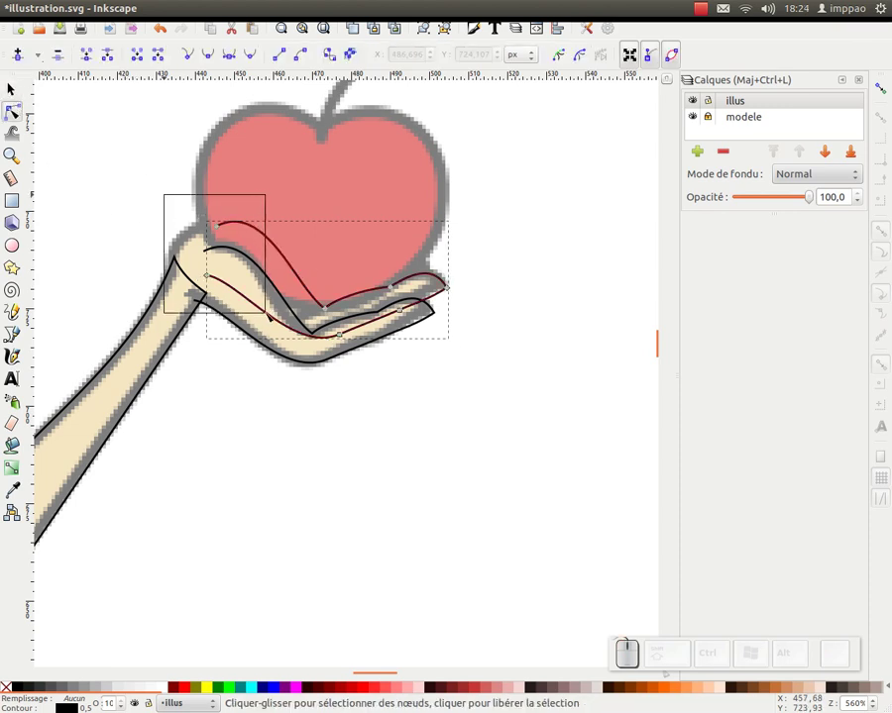
Step: Trim the finger line and start the thumb outline curling over the apple
{"action": "key", "text": "Delete"}
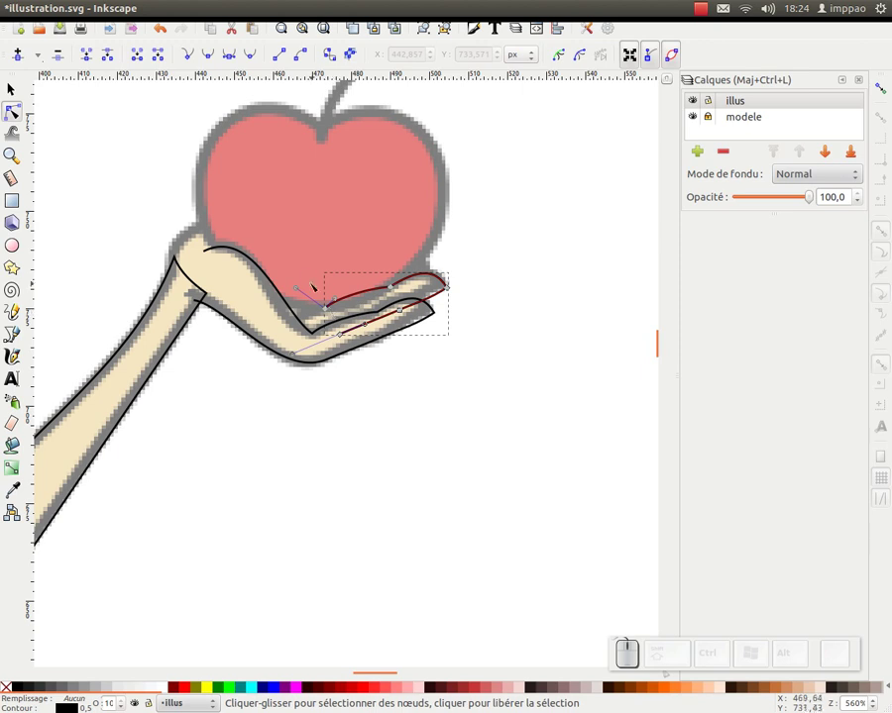
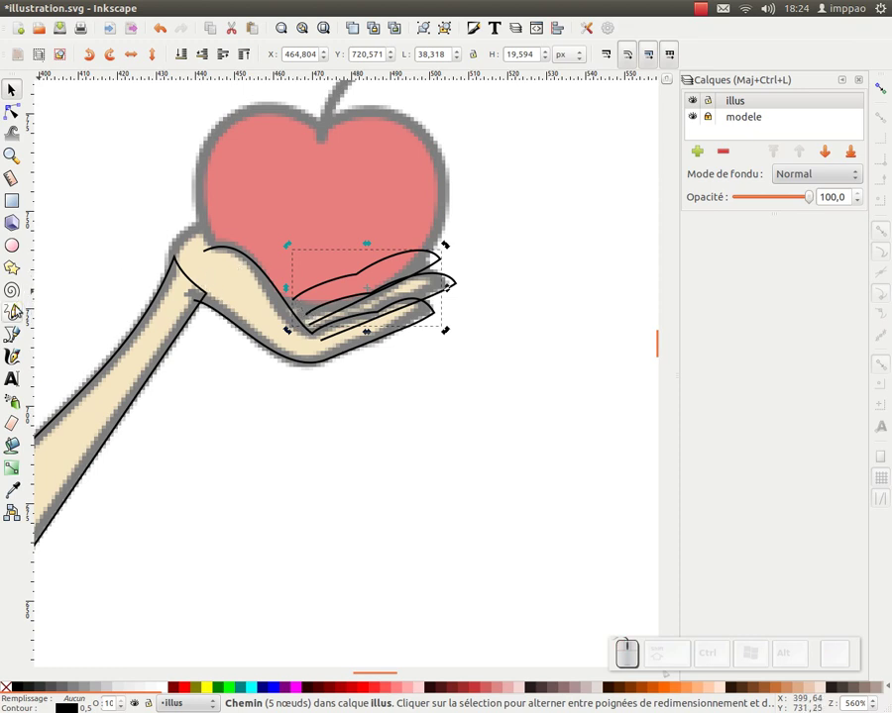
{"action": "left_click_drag", "start_coordinate": [13, 314], "coordinate": [184, 319]}
{"action": "right_click", "coordinate": [203, 280]}
{"action": "left_click_drag", "start_coordinate": [184, 319], "coordinate": [249, 256]}
Step: Finish the thumb's lower edge and connect it to the hand outline
{"action": "left_click_drag", "start_coordinate": [251, 251], "coordinate": [308, 259]}
{"action": "left_click_drag", "start_coordinate": [308, 259], "coordinate": [274, 275]}
{"action": "left_click_drag", "start_coordinate": [275, 278], "coordinate": [259, 269]}
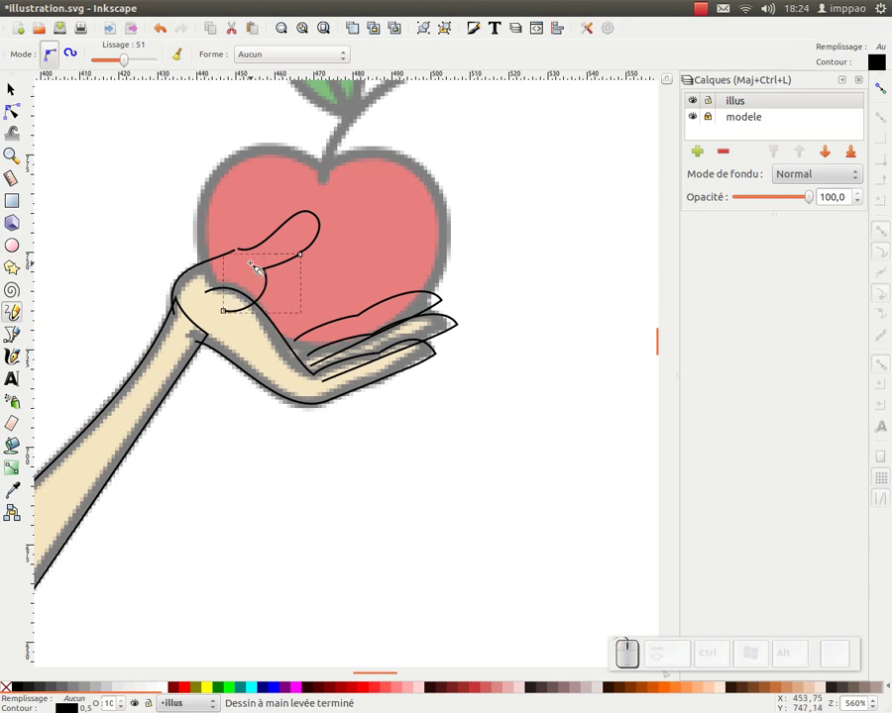
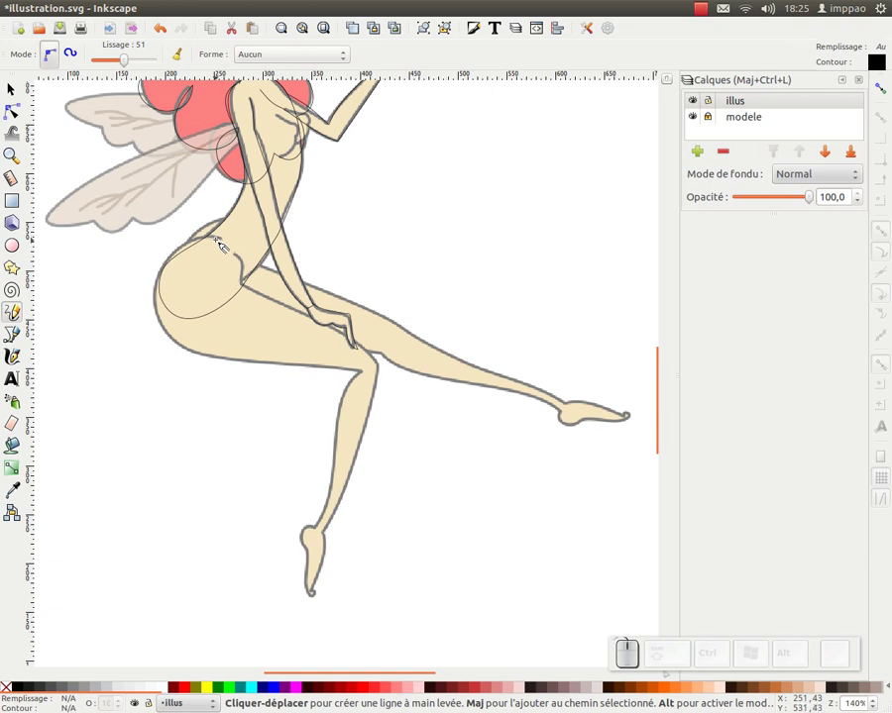
Step: Trace the hip curve, under the thigh and down the back of the leg to the ankle
{"action": "left_click_drag", "start_coordinate": [230, 242], "coordinate": [208, 314]}
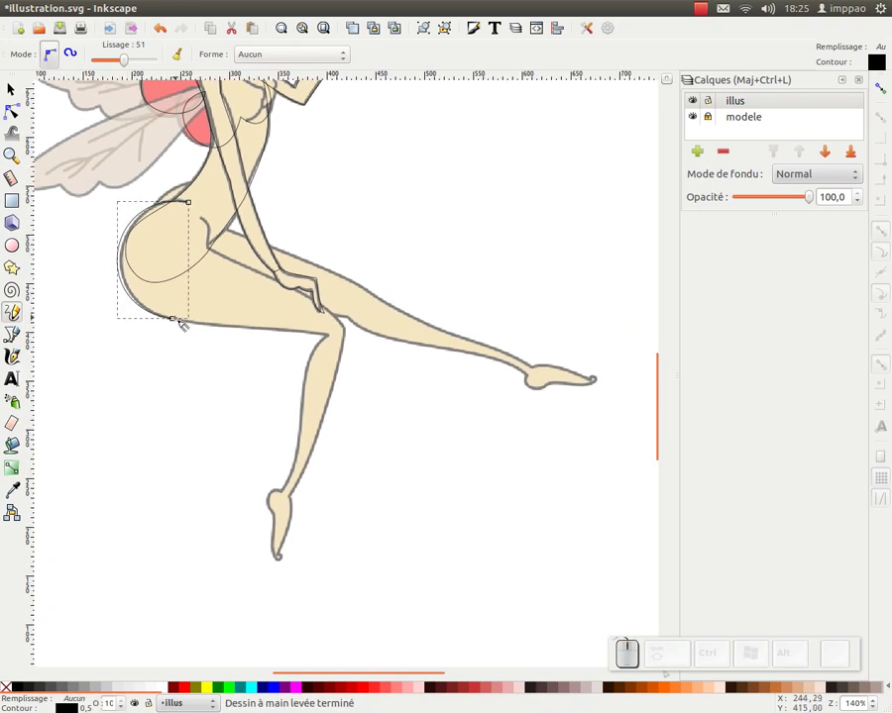
{"action": "left_click_drag", "start_coordinate": [184, 324], "coordinate": [338, 275]}
{"action": "left_click_drag", "start_coordinate": [331, 265], "coordinate": [297, 391]}
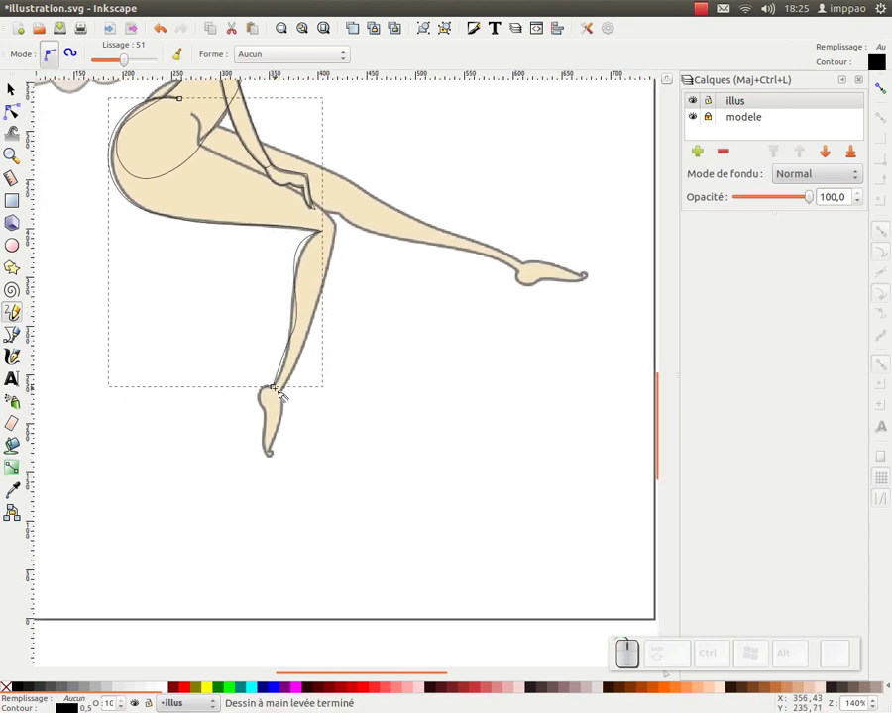
{"action": "left_click", "coordinate": [284, 390]}
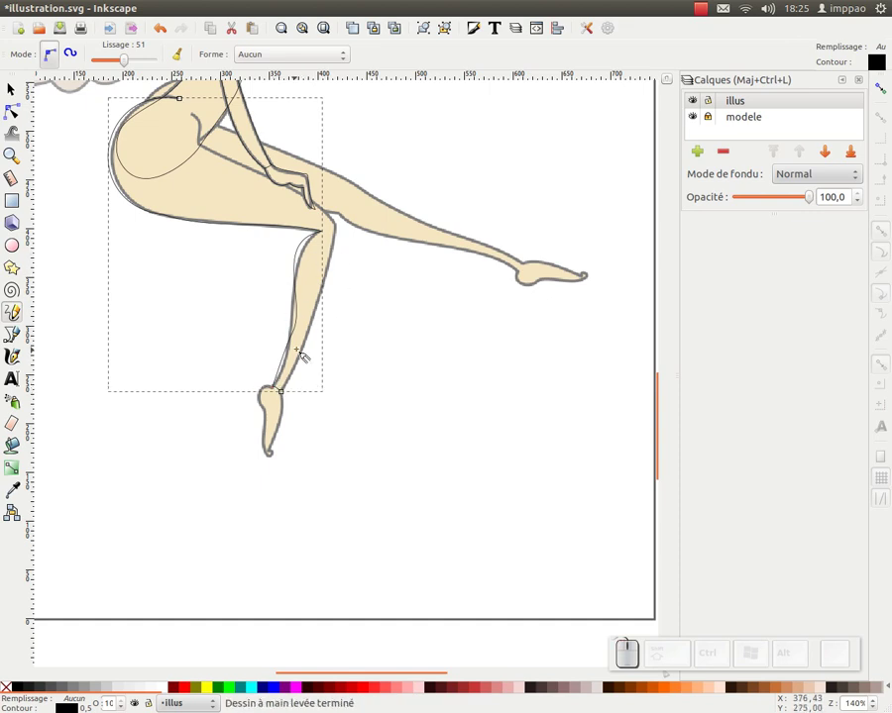
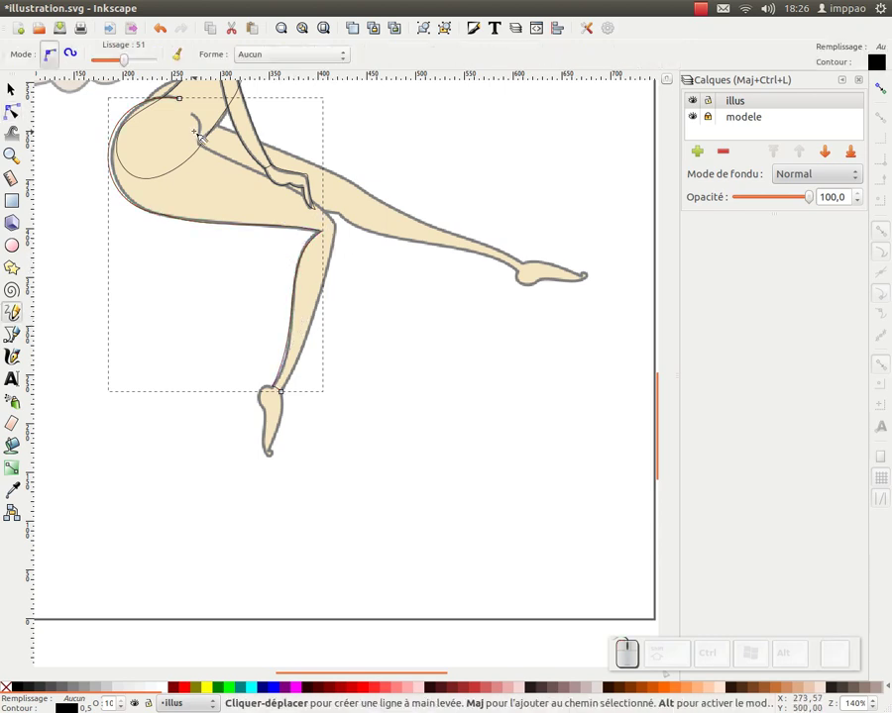
Step: Draw the front edge of the shin up toward the knee
{"action": "left_click_drag", "start_coordinate": [201, 118], "coordinate": [210, 149]}
{"action": "left_click_drag", "start_coordinate": [211, 150], "coordinate": [347, 229]}
{"action": "left_click_drag", "start_coordinate": [347, 230], "coordinate": [324, 232]}
{"action": "right_click", "coordinate": [301, 411]}
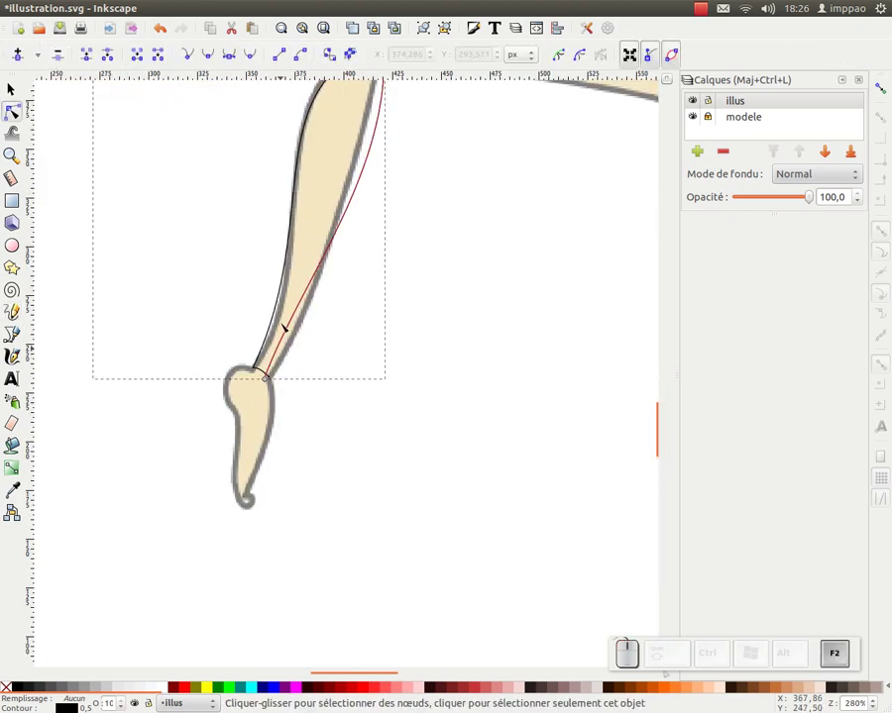
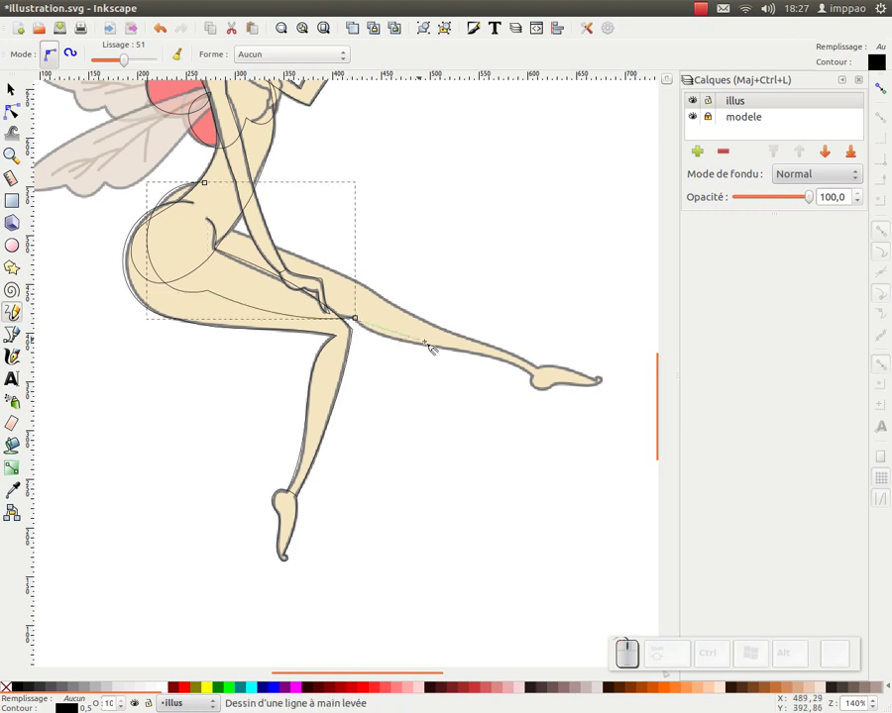
Step: Continue the outline along the extended thigh
{"action": "left_click_drag", "start_coordinate": [229, 232], "coordinate": [384, 300]}
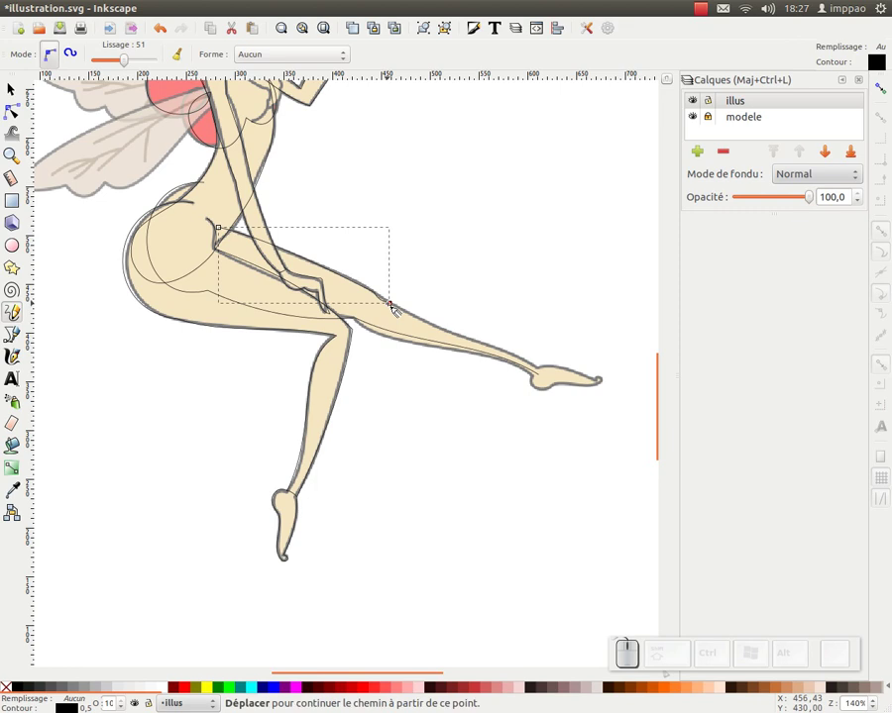
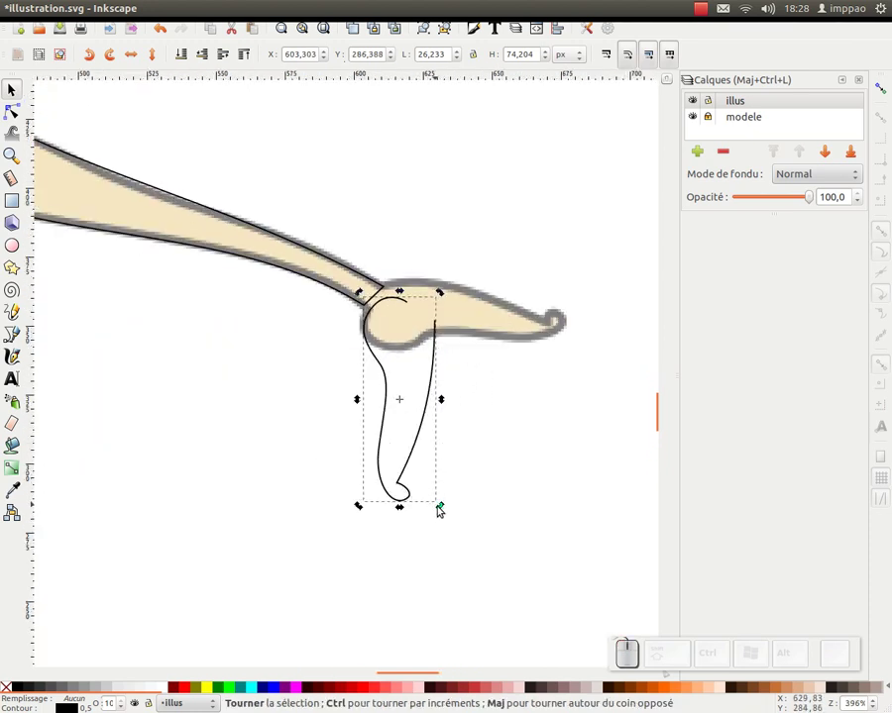
Step: Rotate the foot outline over the extended foot and refine its nodes
{"action": "left_click_drag", "start_coordinate": [444, 509], "coordinate": [512, 387]}
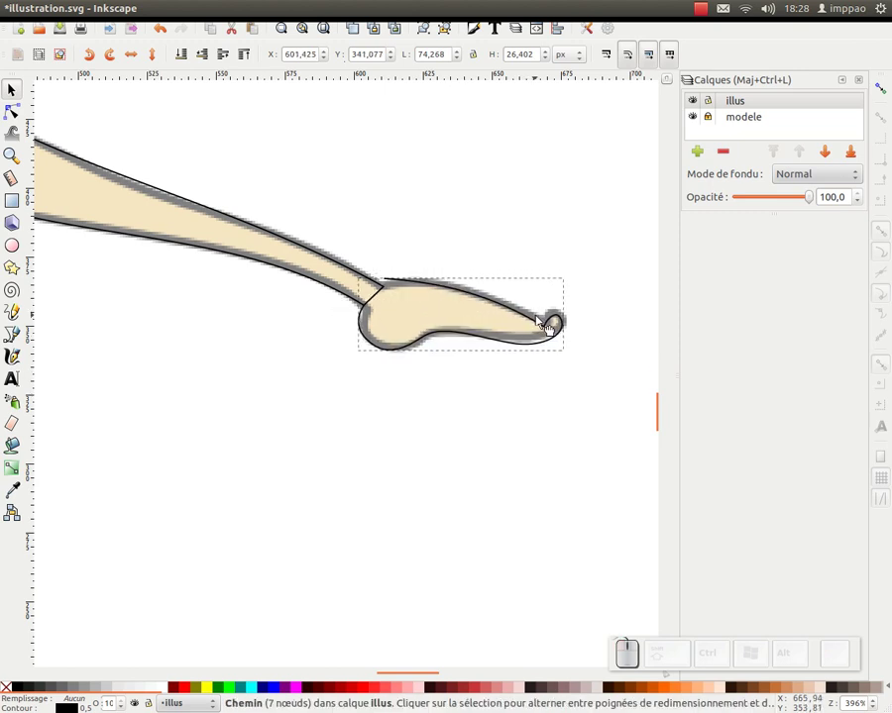
{"action": "key", "text": "F2"}
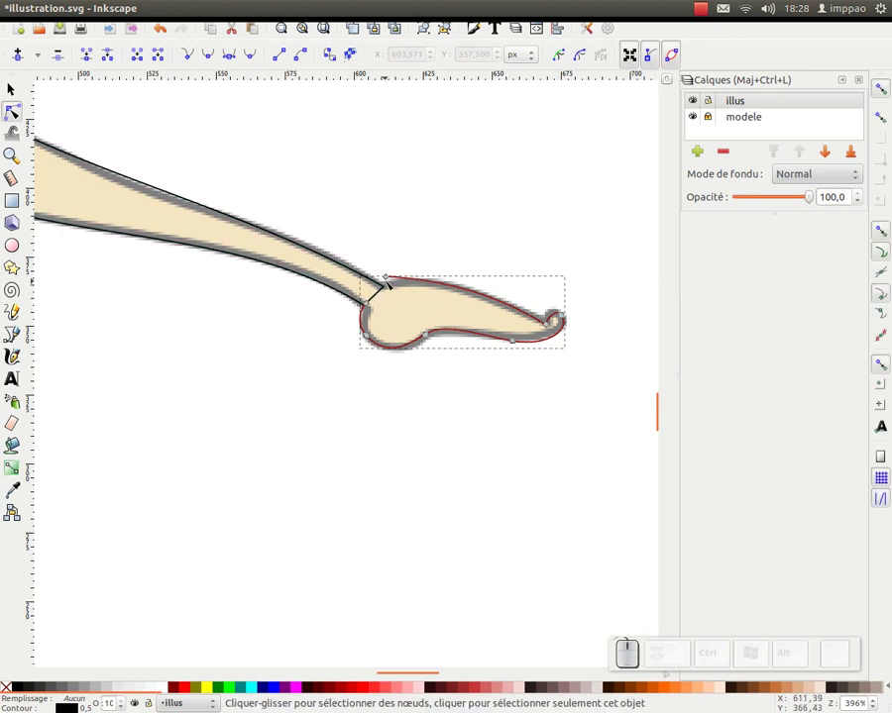
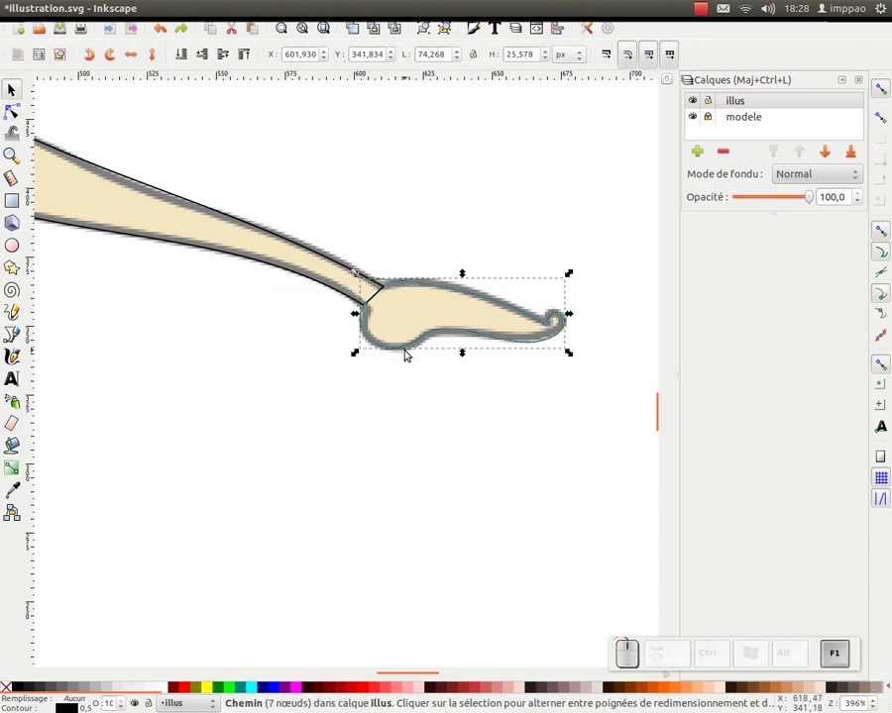
{"action": "key", "text": "F1"}
Step: Zoom out to the whole figure and sketch a short stroke near the chest
{"action": "left_click_drag", "start_coordinate": [415, 361], "coordinate": [449, 242]}
{"action": "key", "text": "KP_Subtract"}
{"action": "left_click_drag", "start_coordinate": [399, 245], "coordinate": [261, 253]}
Step: Sketch a short freehand curve where the arm meets the chest
{"action": "left_click_drag", "start_coordinate": [264, 254], "coordinate": [318, 248]}
{"action": "left_click", "coordinate": [318, 249]}
{"action": "key", "text": "F6"}
{"action": "left_click", "coordinate": [322, 250]}
{"action": "left_click_drag", "start_coordinate": [296, 216], "coordinate": [357, 247]}
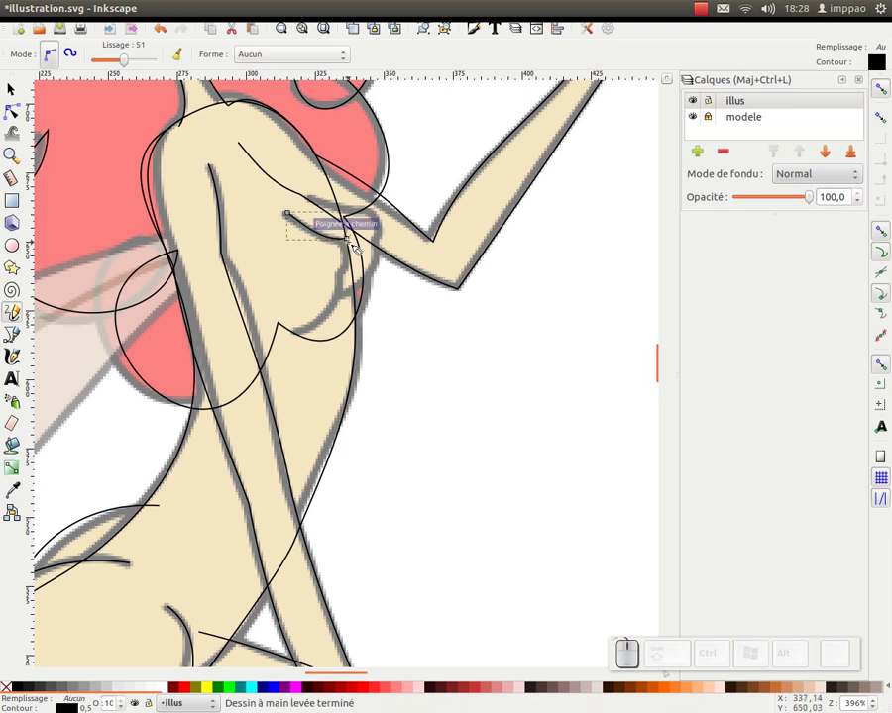
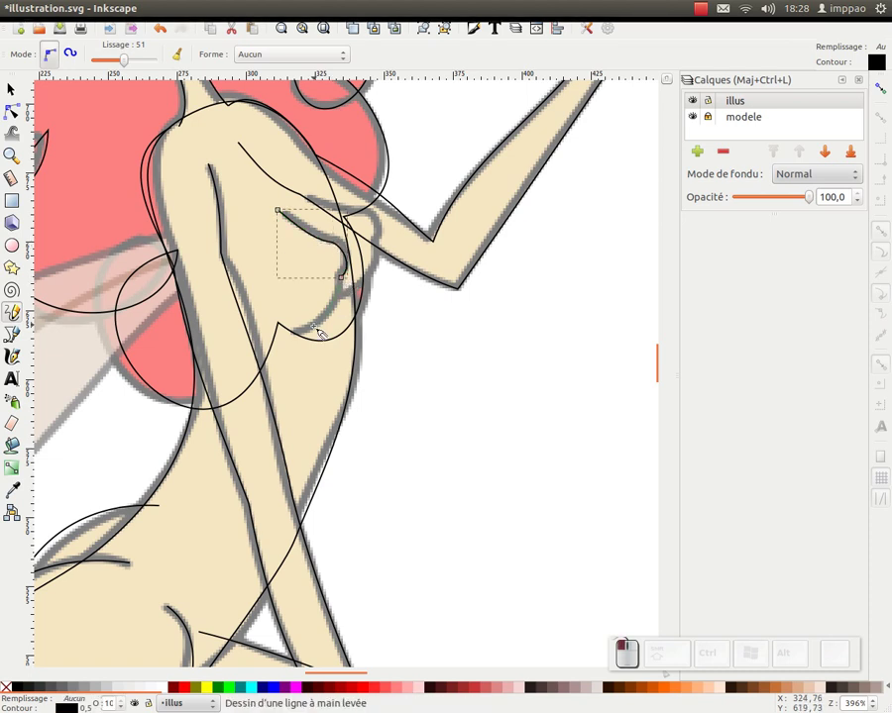
Step: Reshape the chest curve segment to the breast shape, then select and duplicate it
{"action": "left_click", "coordinate": [323, 300]}
{"action": "right_click", "coordinate": [323, 301]}
{"action": "key", "text": "F2"}
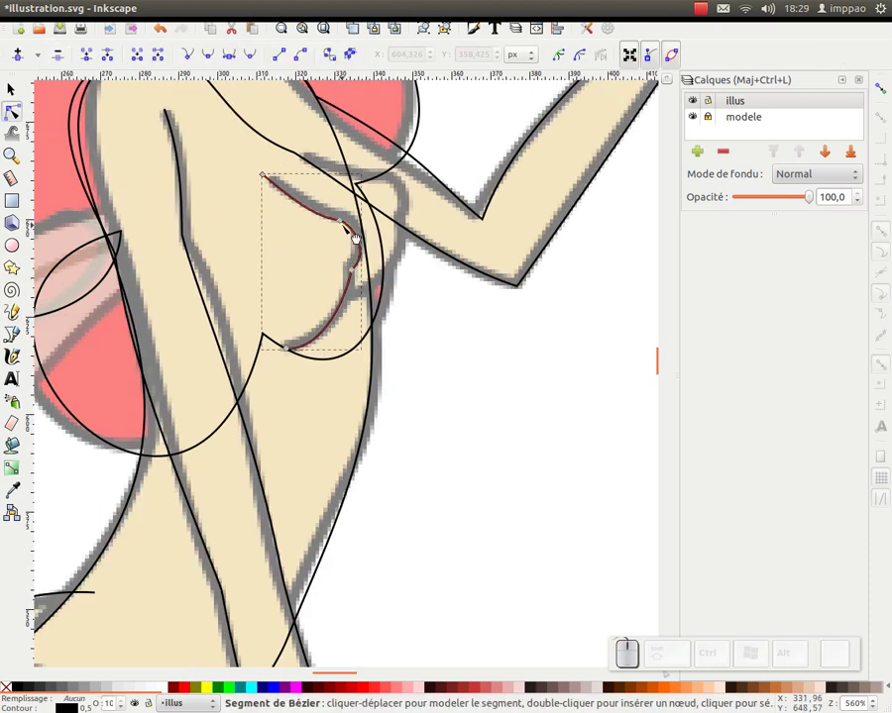
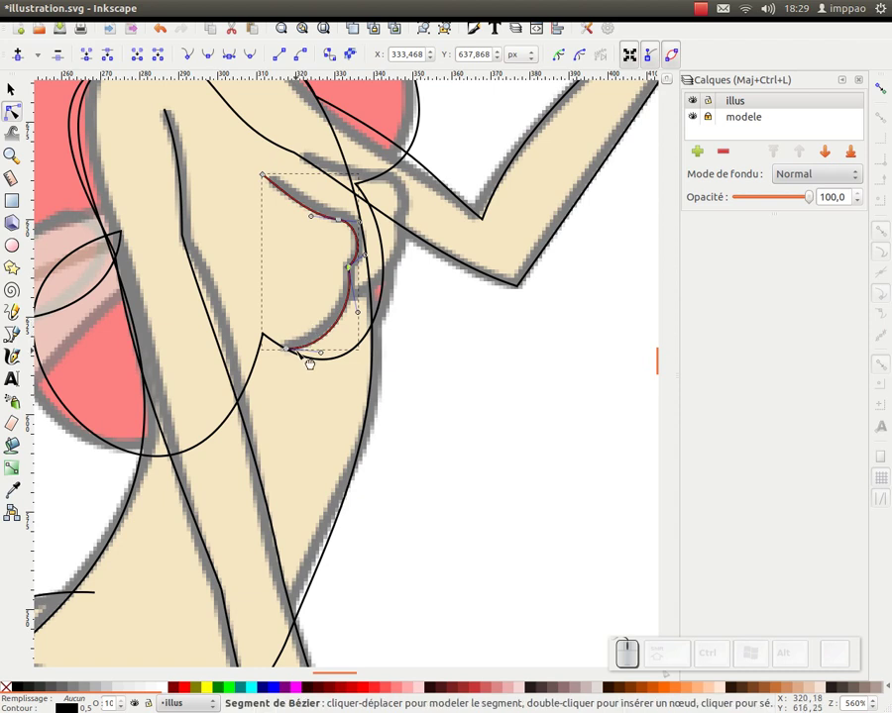
{"action": "key", "text": "F1"}
{"action": "left_click", "coordinate": [398, 248]}
{"action": "key", "text": "KP_Subtract"}
{"action": "key", "text": "ctrl+d"}
Step: Narrow and shrink the chest curve so it fits the sketch
{"action": "left_click_drag", "start_coordinate": [361, 377], "coordinate": [395, 277]}
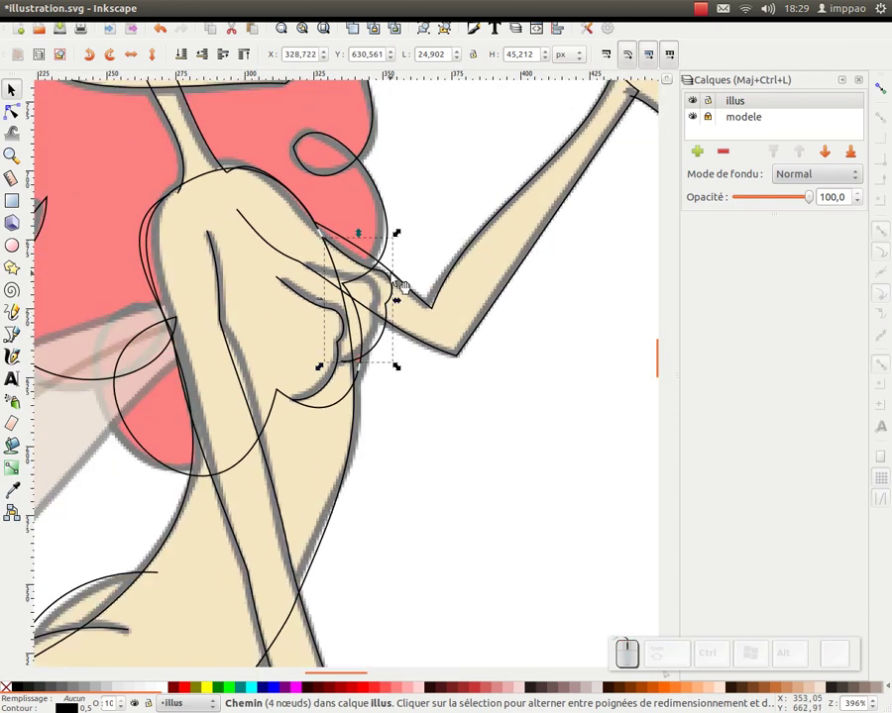
{"action": "left_click_drag", "start_coordinate": [400, 232], "coordinate": [351, 265]}
{"action": "left_click", "coordinate": [351, 264]}
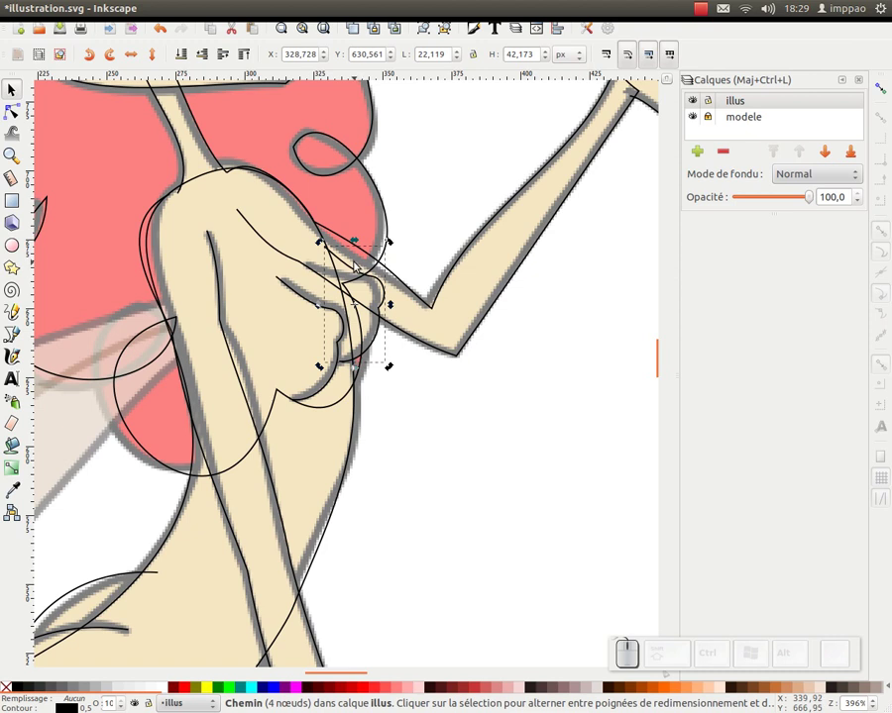
{"action": "left_click", "coordinate": [415, 223]}
{"action": "left_click", "coordinate": [394, 298]}
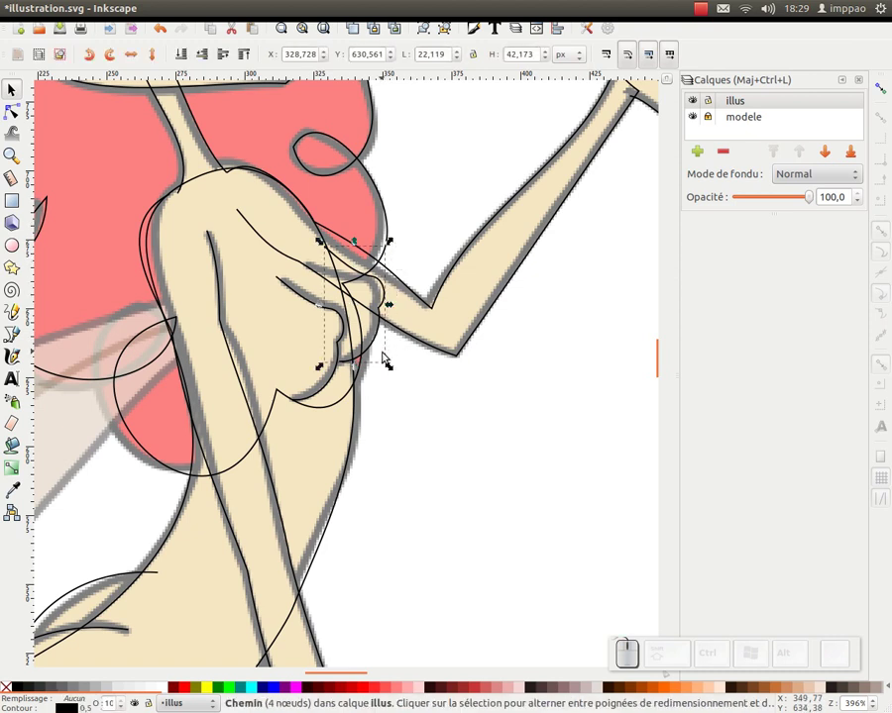
{"action": "left_click", "coordinate": [387, 355]}
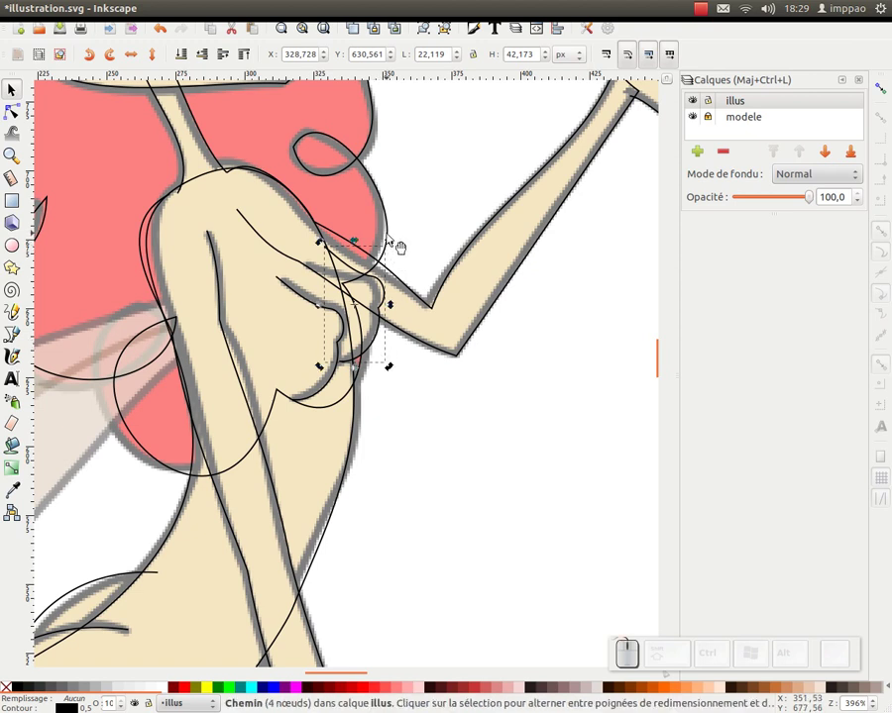
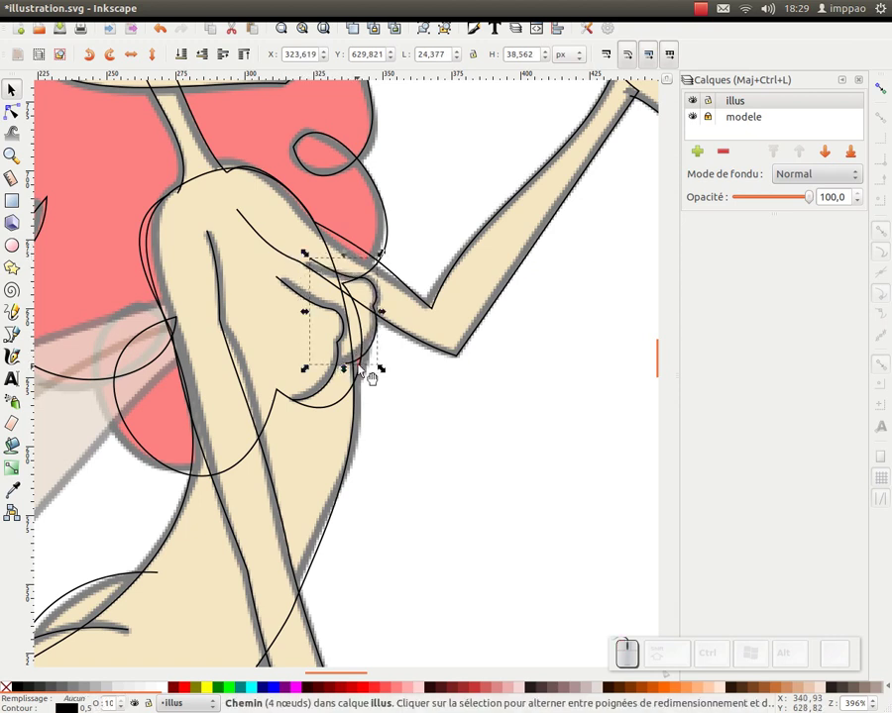
{"action": "left_click_drag", "start_coordinate": [359, 365], "coordinate": [461, 400]}
Step: Draw the freehand outline of the lower wing
{"action": "key", "text": "KP_Subtract"}
{"action": "left_click", "coordinate": [256, 452]}
{"action": "key", "text": "F6"}
{"action": "left_click", "coordinate": [404, 351]}
{"action": "left_click_drag", "start_coordinate": [464, 214], "coordinate": [256, 308]}
{"action": "middle_click", "coordinate": [307, 341]}
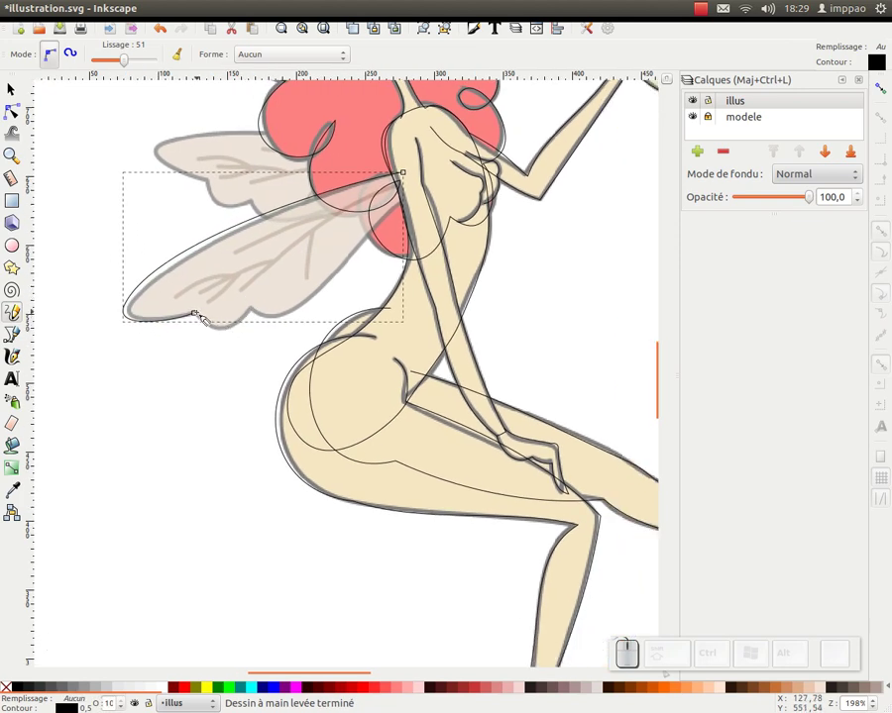
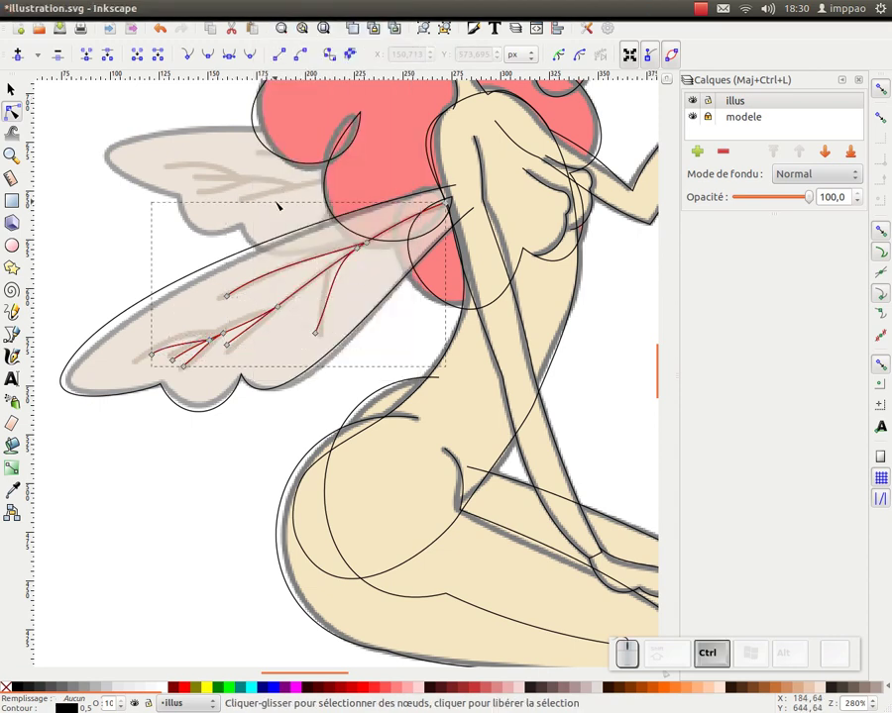
Step: Combine the wing vein strokes into one path and zoom out to see wing and head
{"action": "key", "text": "k"}
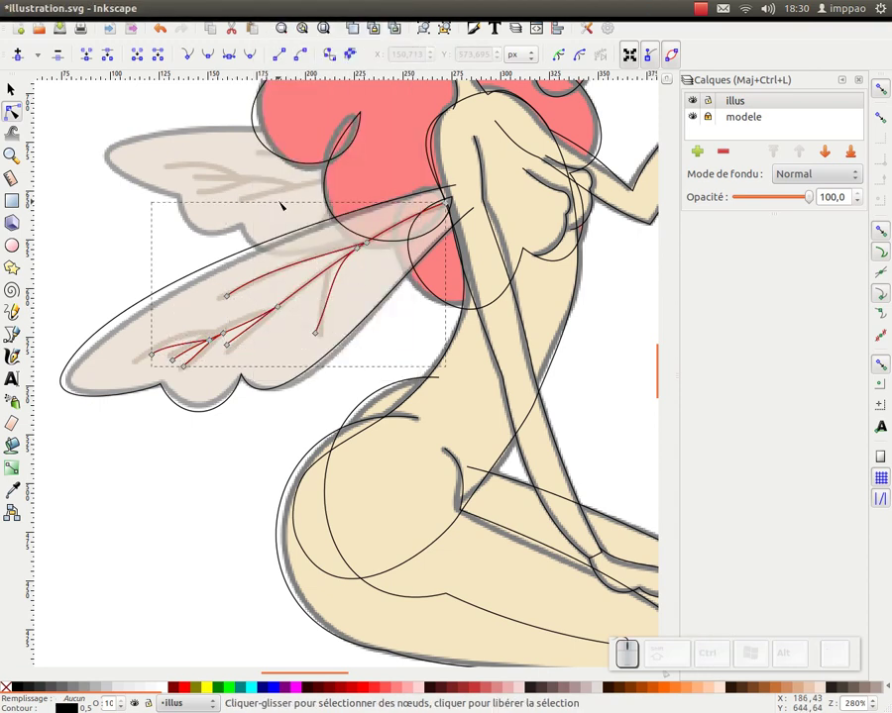
{"action": "key", "text": "k"}
{"action": "key", "text": "KP_Subtract"}
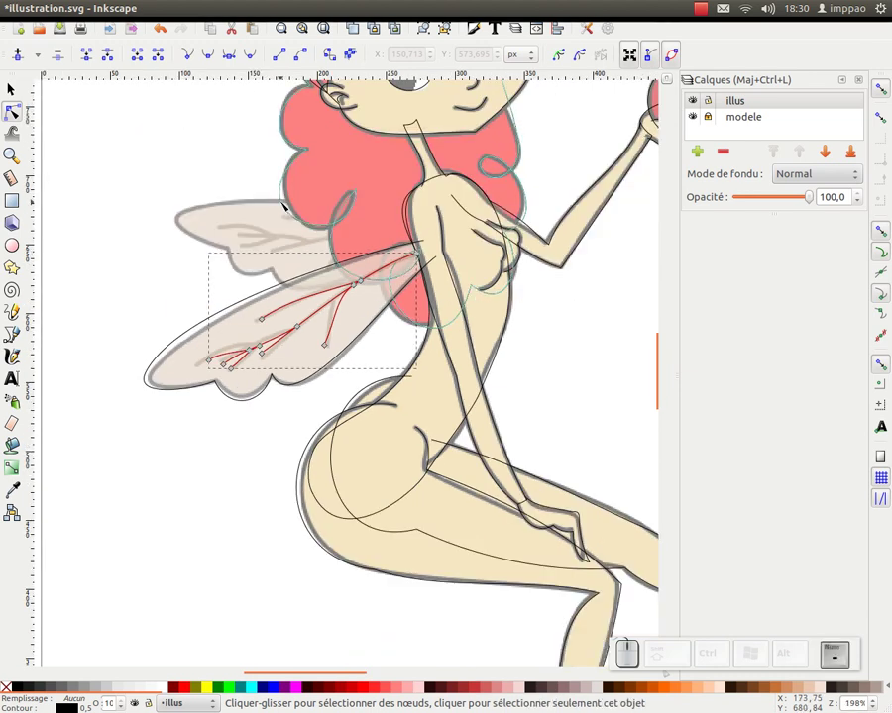
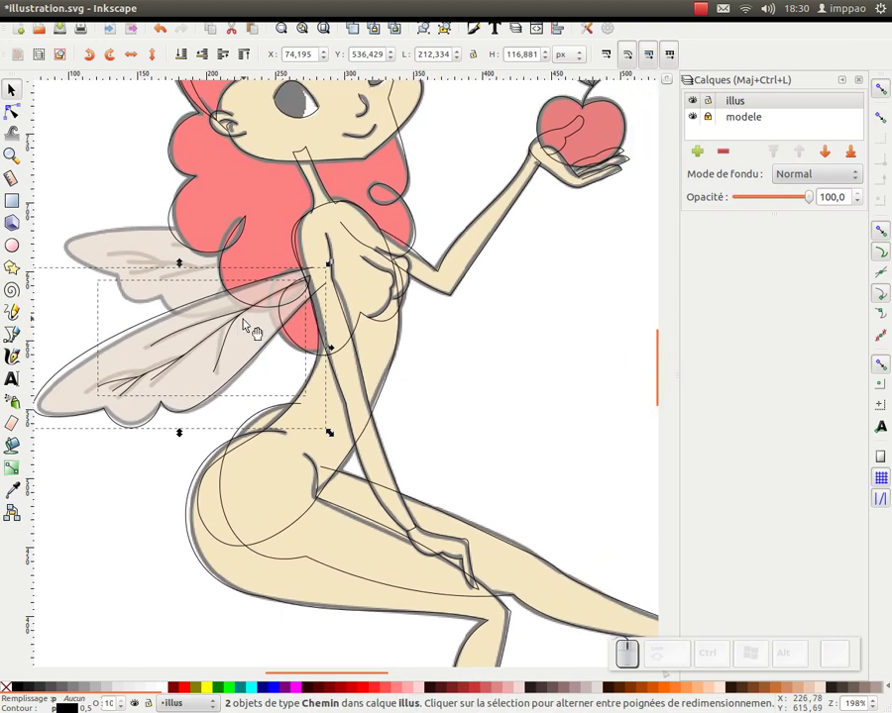
Step: Reframe the view from the whole upper body down onto the fairy's face
{"action": "key", "text": "KP_Subtract"}
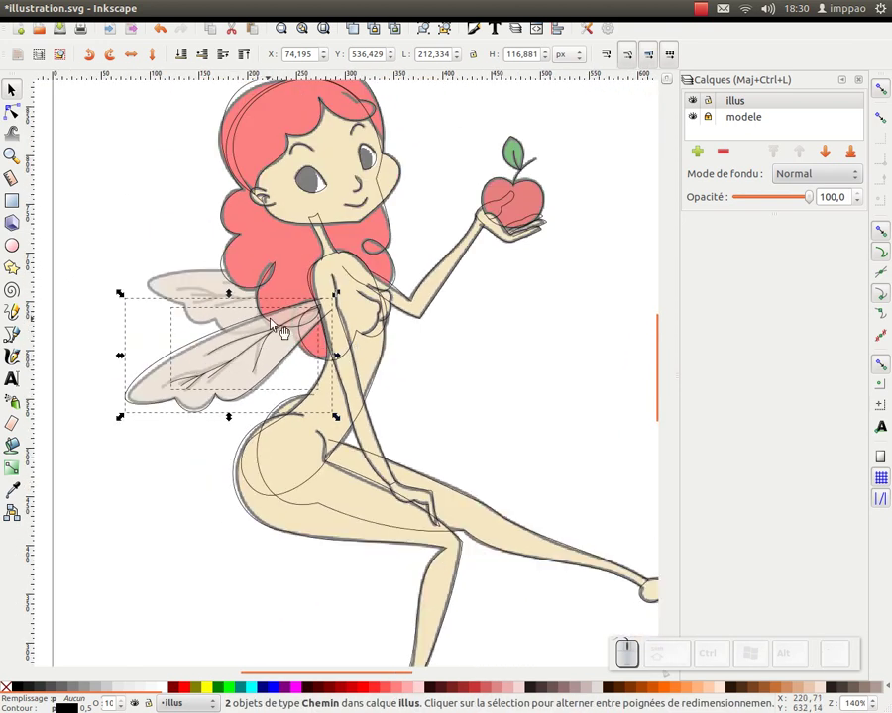
{"action": "left_click_drag", "start_coordinate": [290, 322], "coordinate": [259, 317]}
{"action": "left_click", "coordinate": [254, 318]}
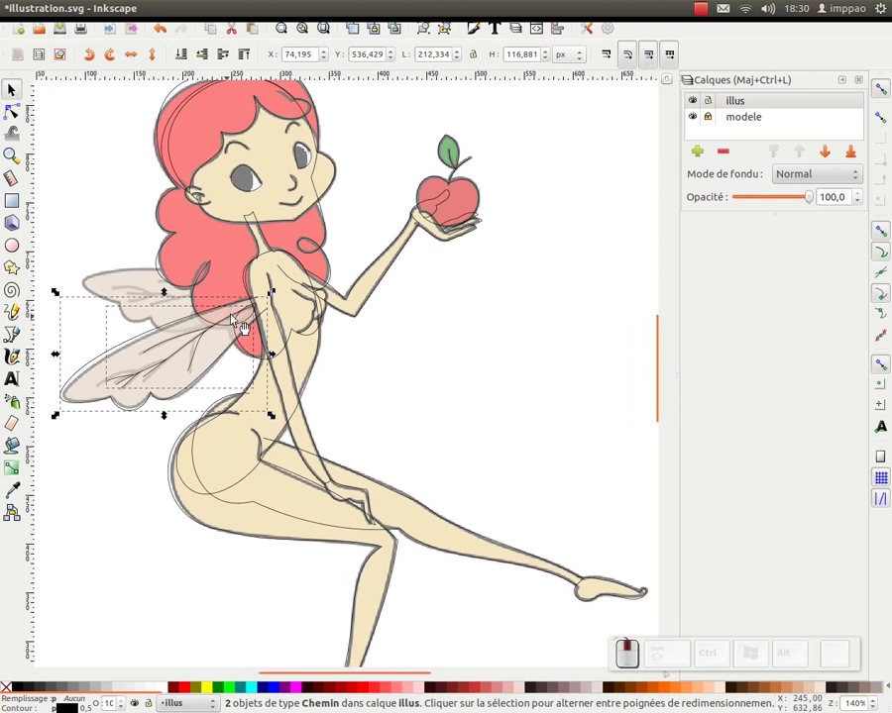
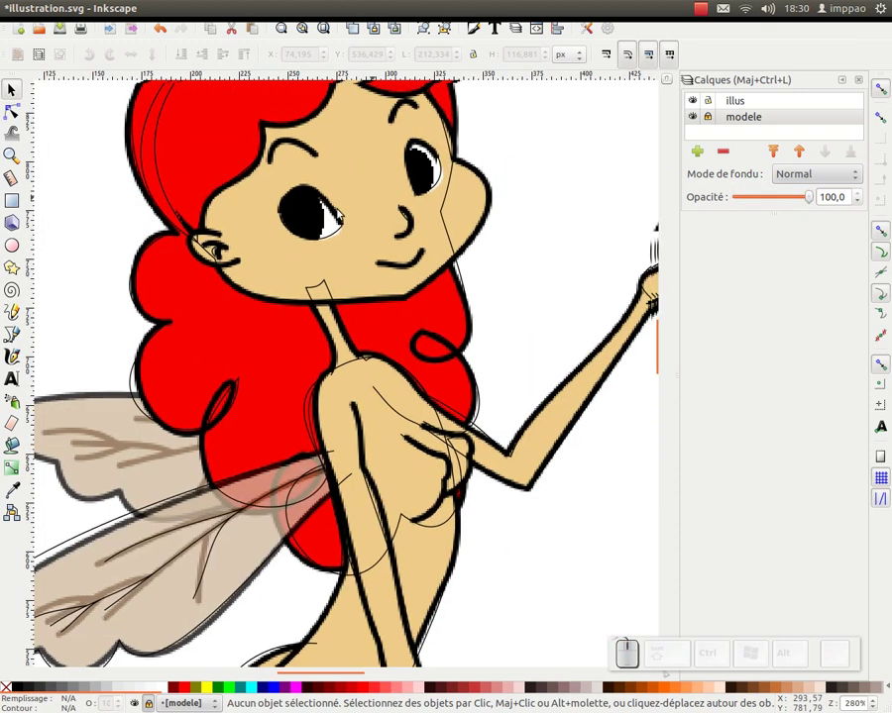
{"action": "left_click", "coordinate": [331, 211]}
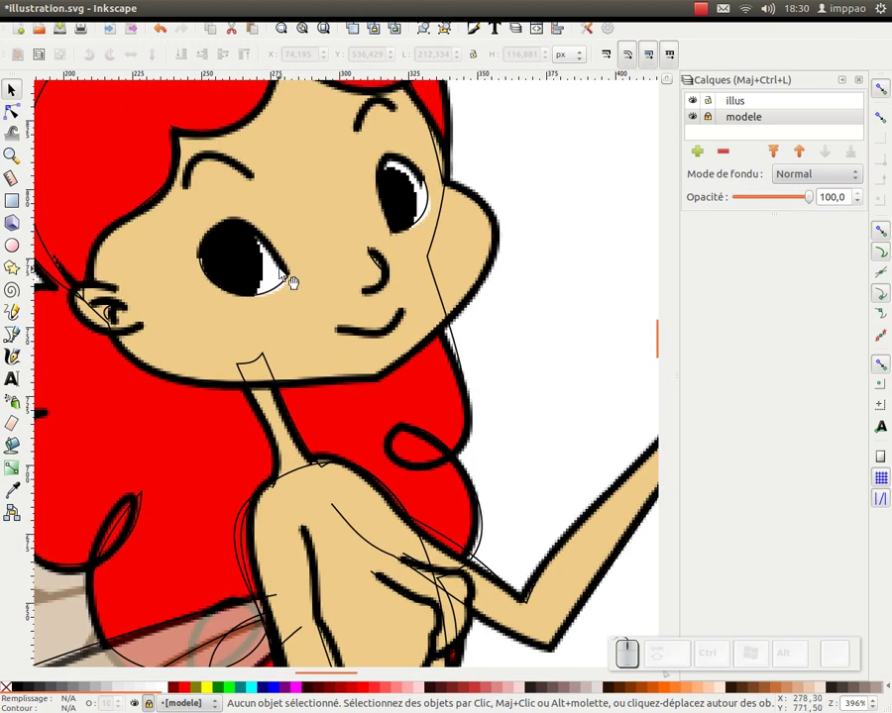
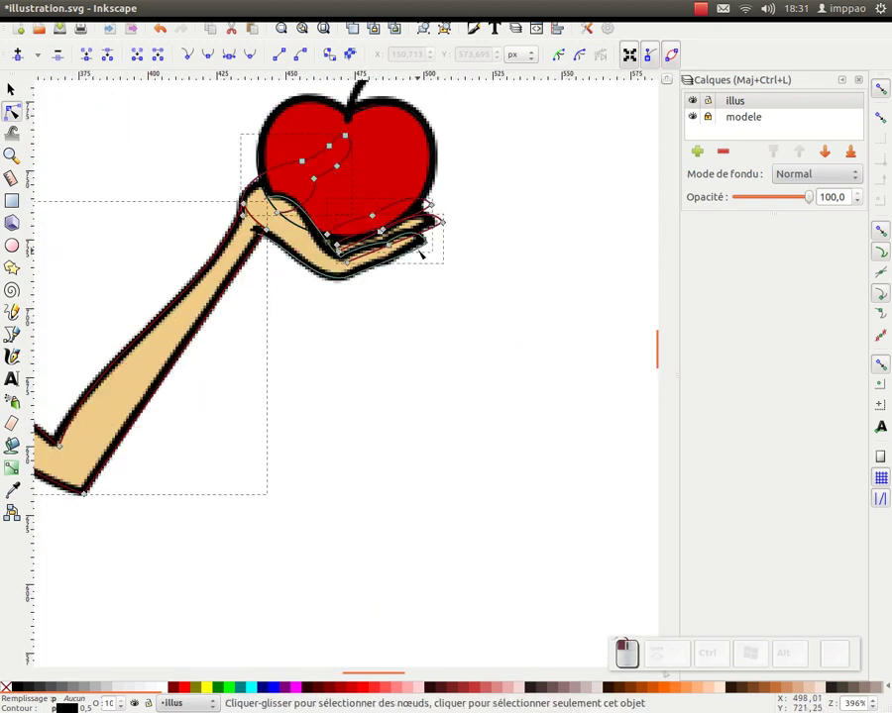
Step: Zoom out to view the flat-filled hair, skin and wings over the model
{"action": "key", "text": "KP_Subtract"}
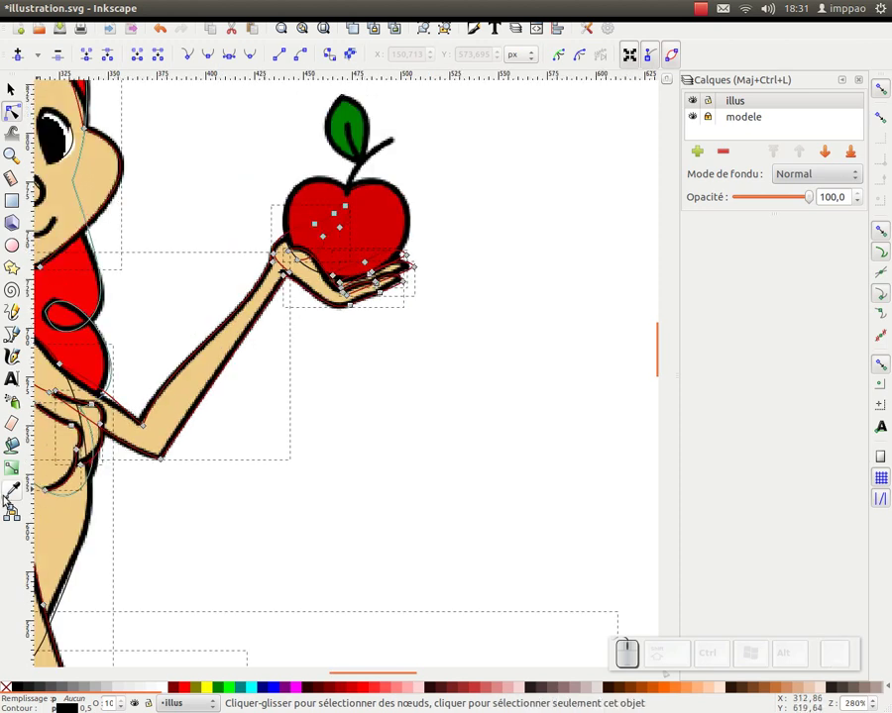
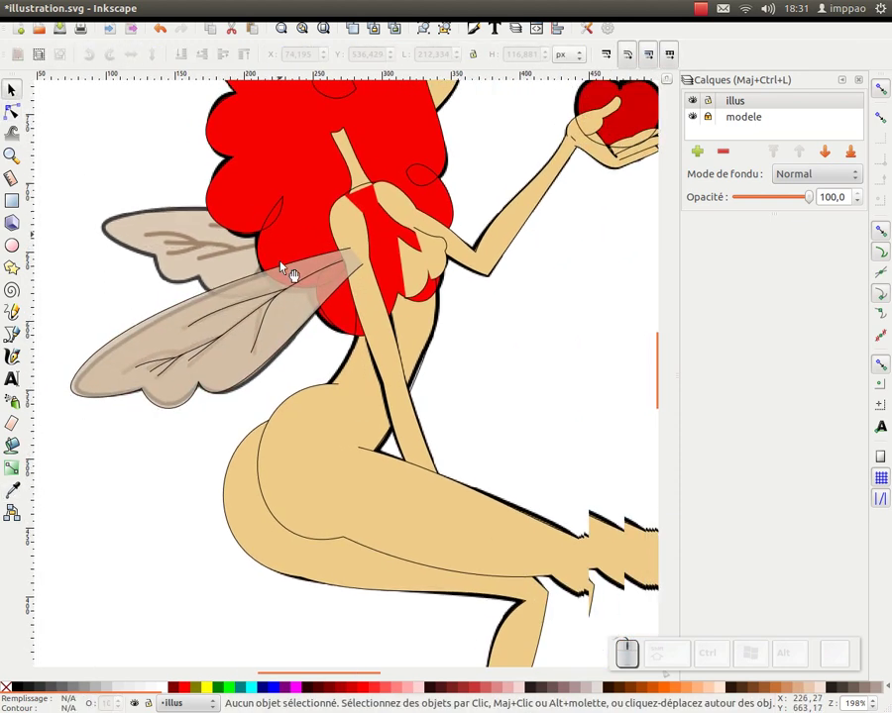
Step: Select the red hair shape and lower it behind the face
{"action": "left_click", "coordinate": [291, 360]}
{"action": "key", "text": "KP_Subtract"}
{"action": "left_click", "coordinate": [356, 360]}
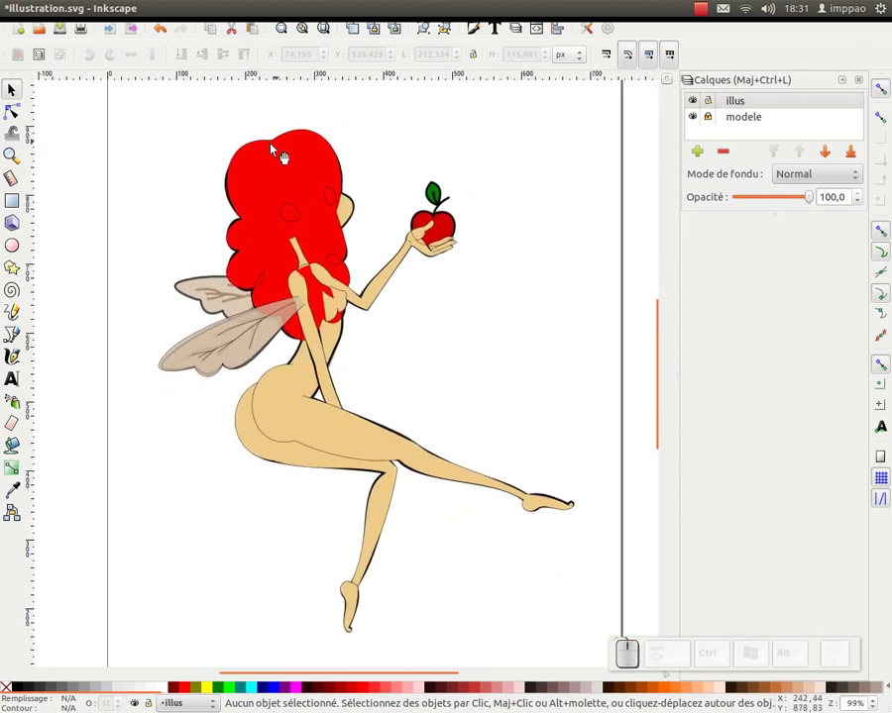
{"action": "left_click", "coordinate": [238, 163]}
{"action": "left_click", "coordinate": [187, 57]}
Step: Zoom in on the upper body toward the apple
{"action": "middle_click", "coordinate": [313, 191]}
{"action": "middle_click", "coordinate": [310, 220]}
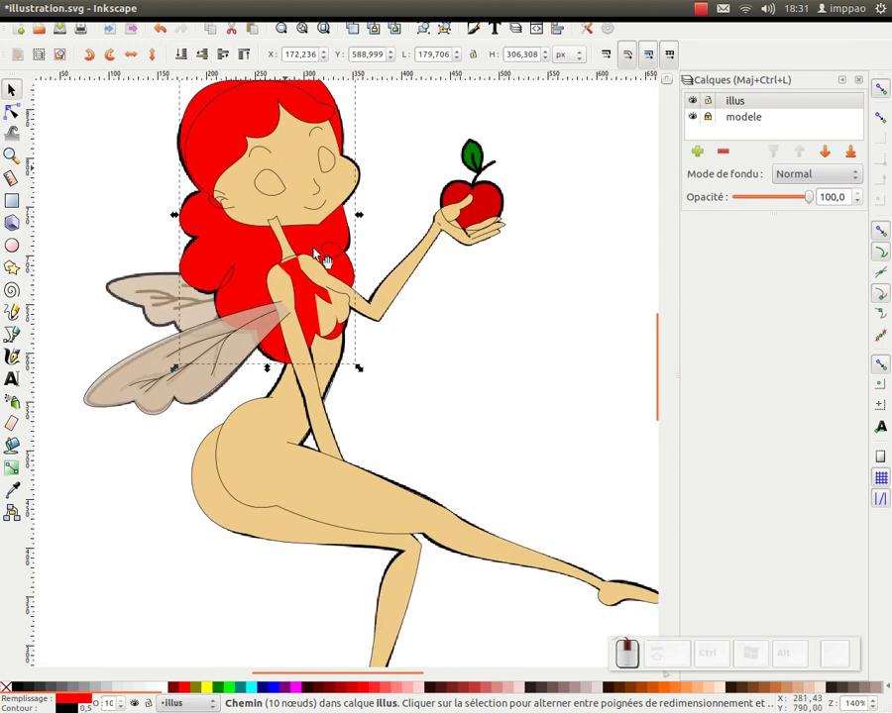
{"action": "middle_click", "coordinate": [323, 270]}
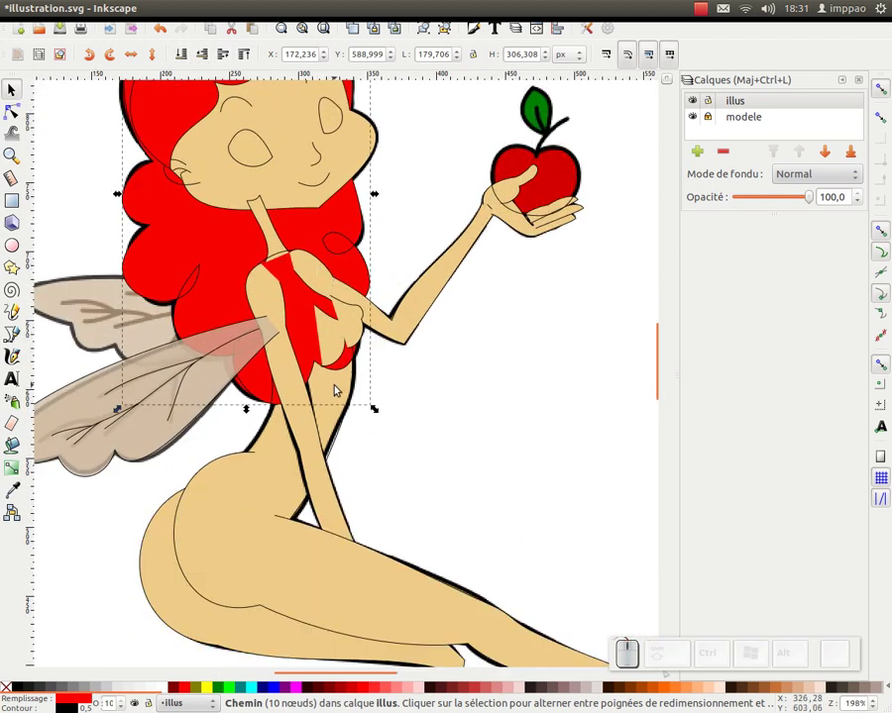
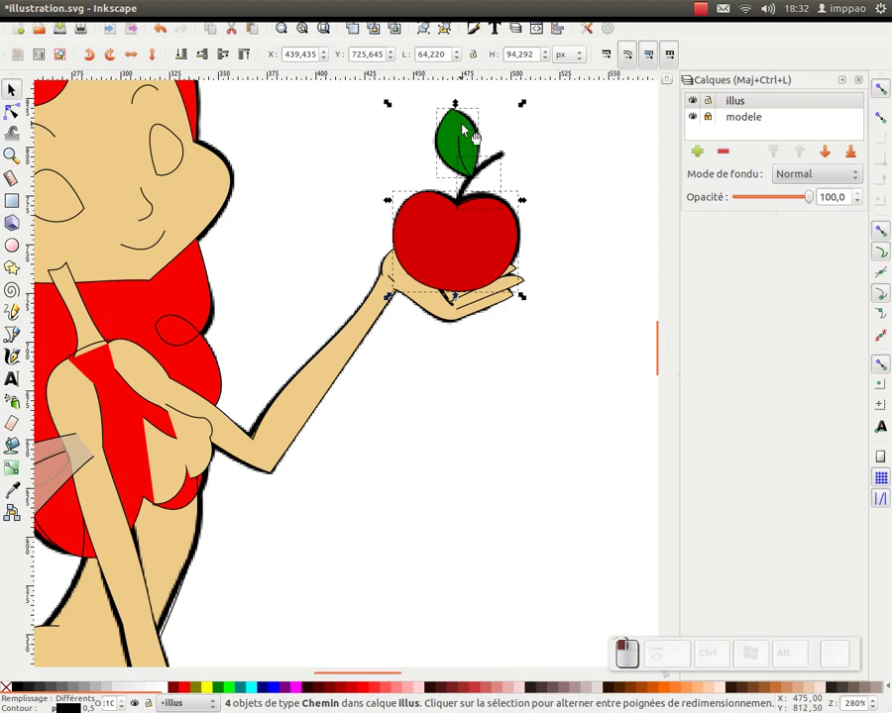
Step: Group the apple parts into one object and adjust the small chest paths
{"action": "key", "text": "ctrl+g"}
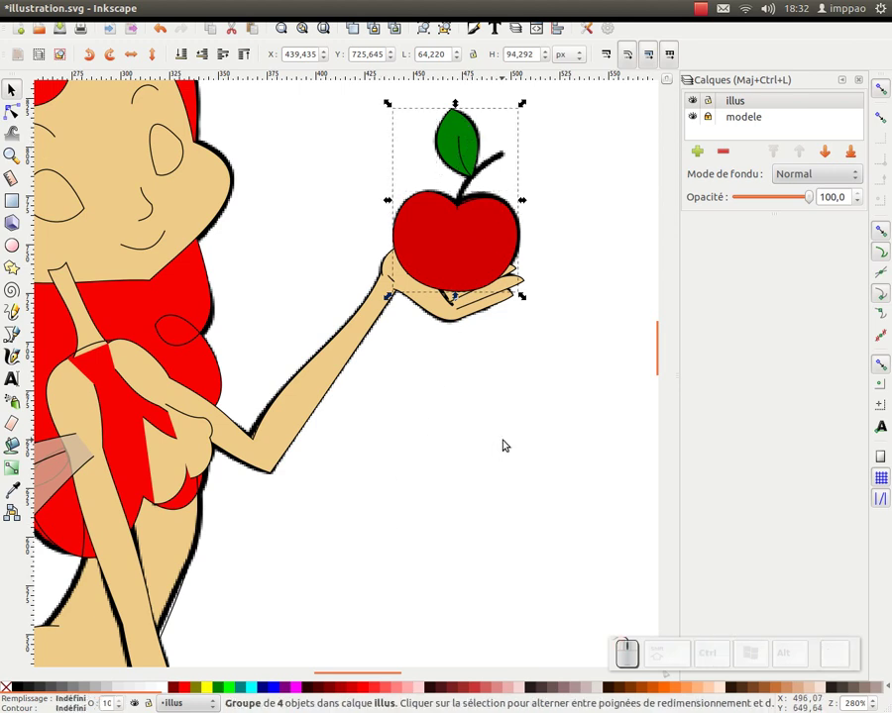
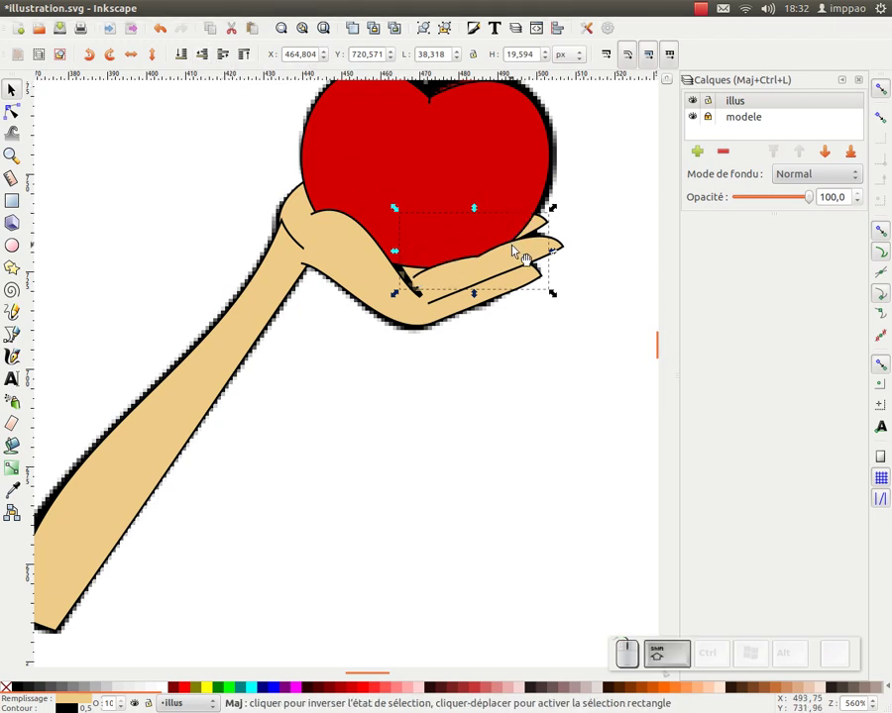
{"action": "left_click", "coordinate": [540, 267]}
{"action": "left_click", "coordinate": [193, 57]}
{"action": "left_click", "coordinate": [548, 222]}
{"action": "left_click", "coordinate": [194, 57]}
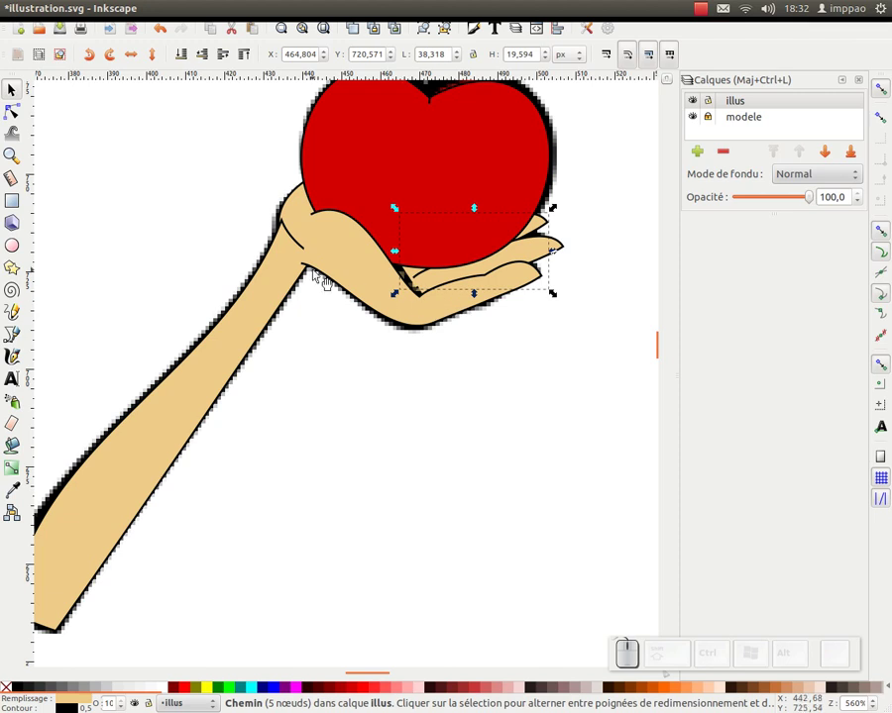
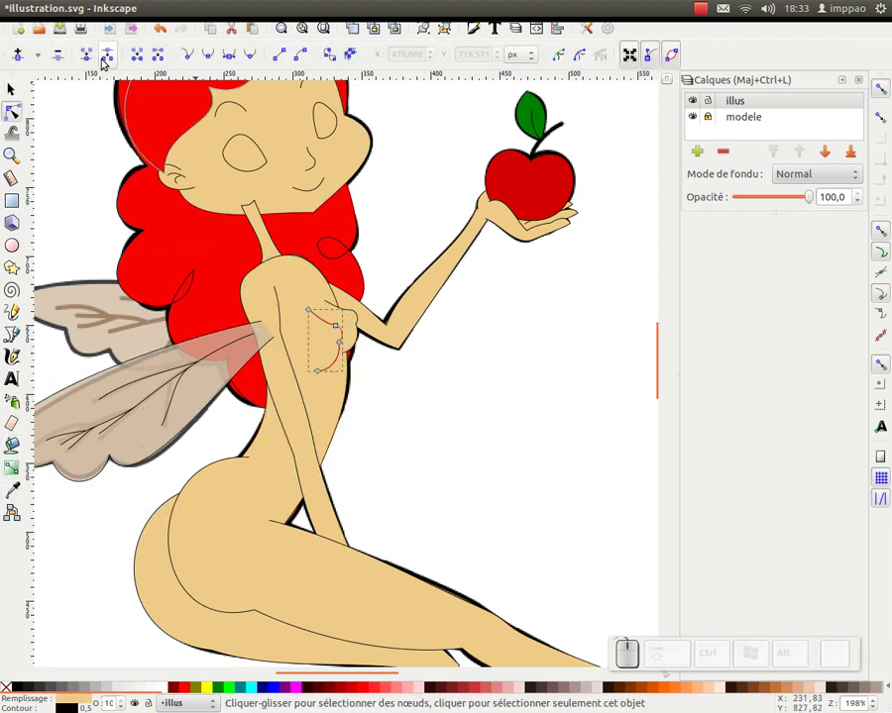
Step: Switch to the selector and pick the small chest stroke
{"action": "key", "text": "F1"}
{"action": "left_click", "coordinate": [185, 51]}
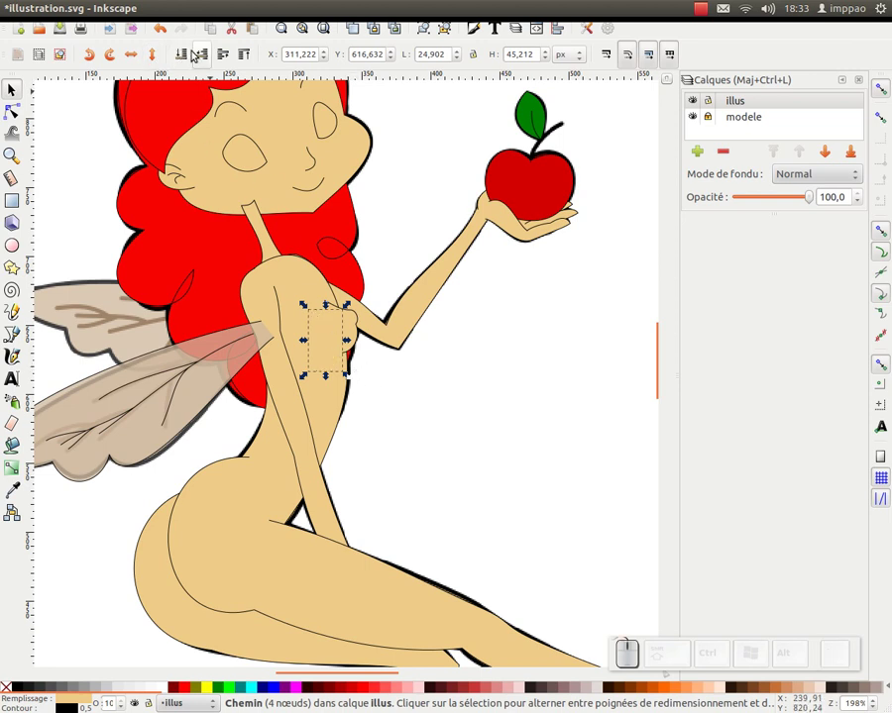
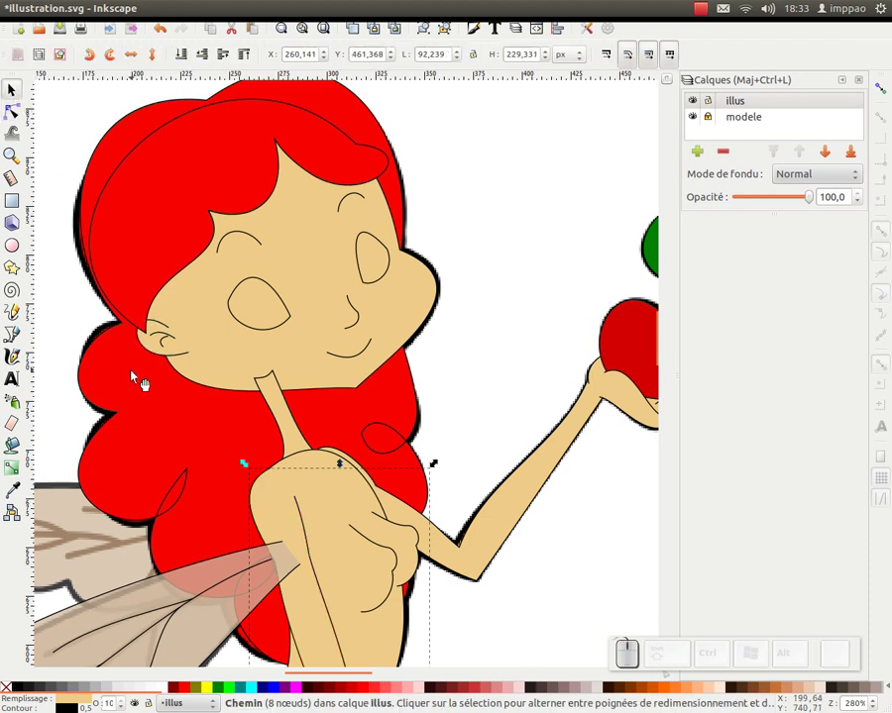
Step: Group the three ear strokes and select all the face detail strokes
{"action": "left_click", "coordinate": [90, 295]}
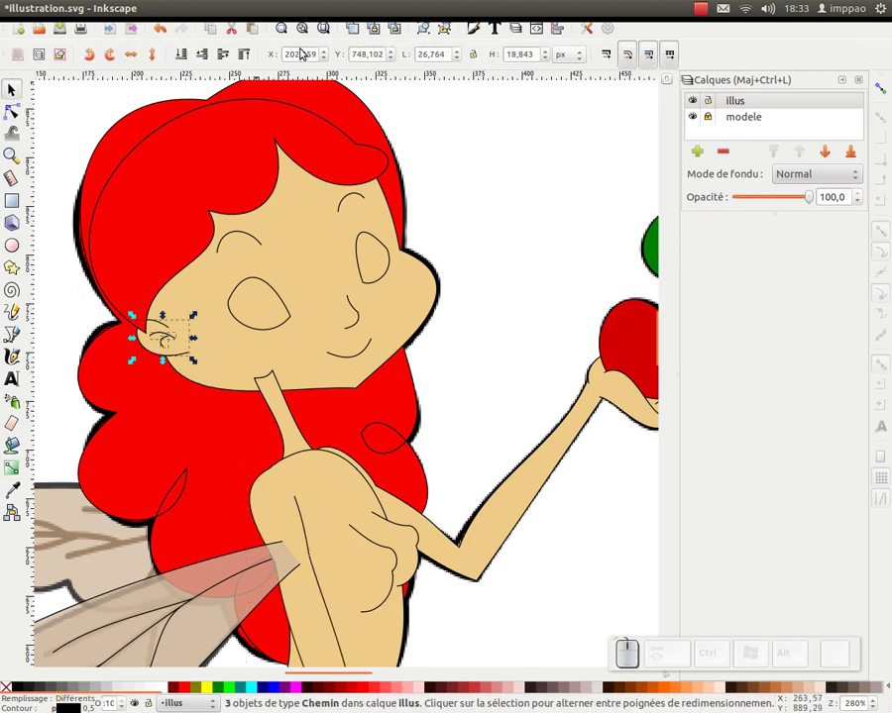
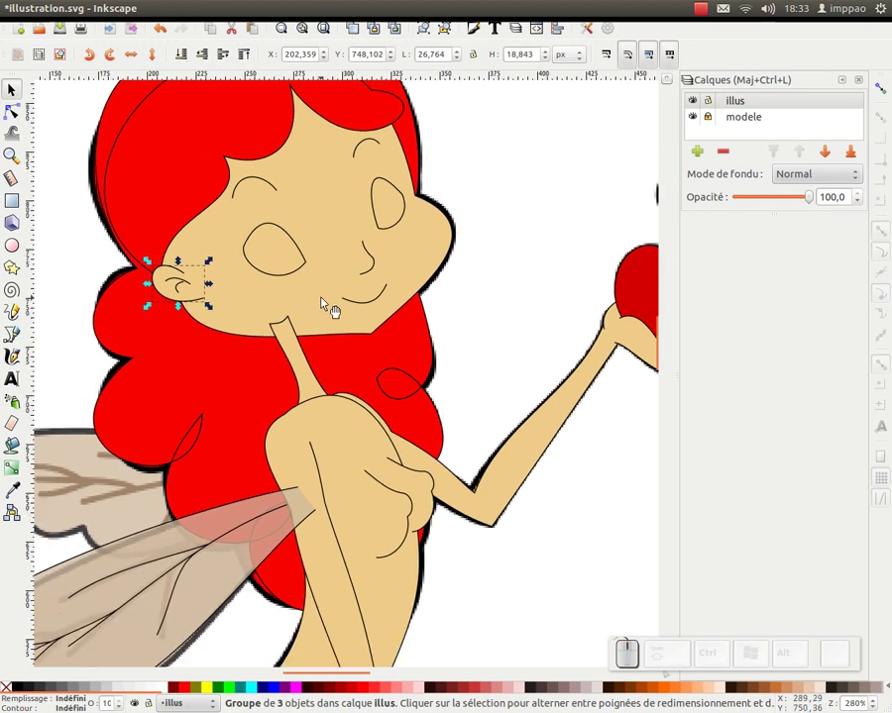
{"action": "middle_click", "coordinate": [325, 311]}
{"action": "left_click", "coordinate": [519, 159]}
{"action": "key", "text": "KP_Subtract"}
{"action": "left_click_drag", "start_coordinate": [73, 166], "coordinate": [207, 33]}
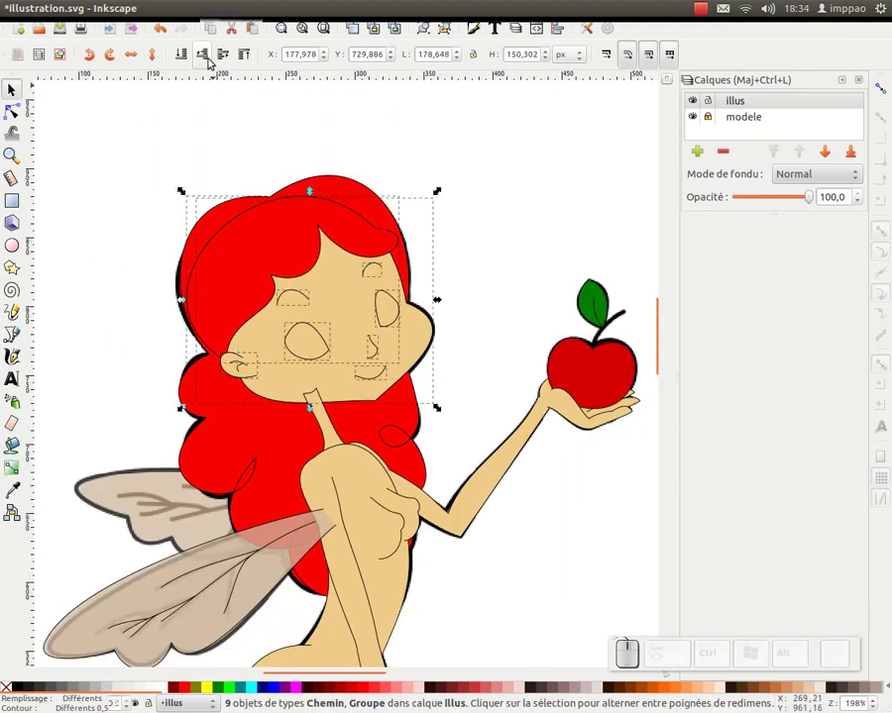
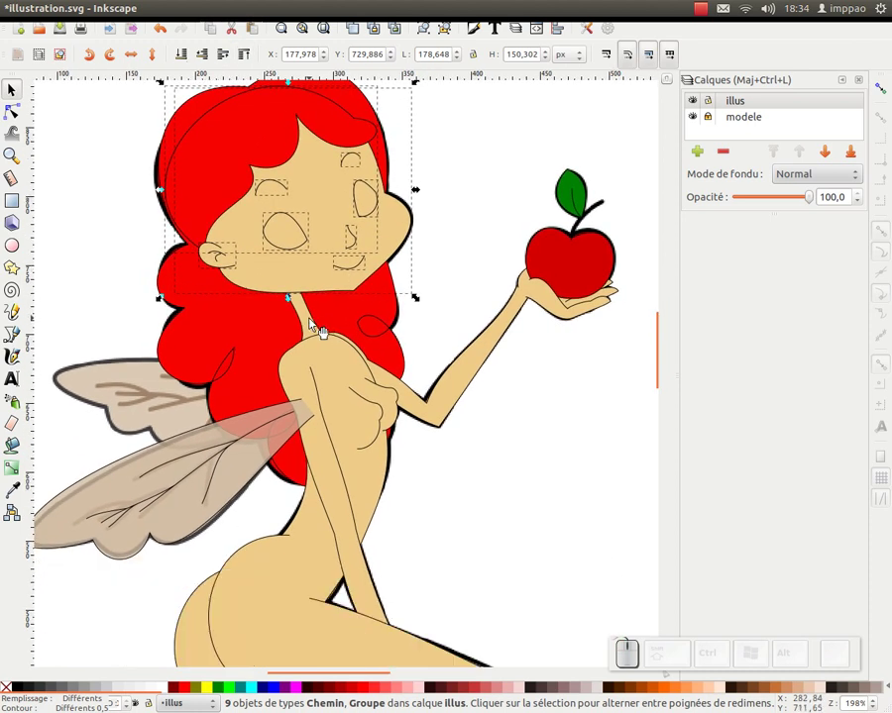
Step: Check the neck stroke and the hip and thigh outline
{"action": "left_click", "coordinate": [322, 331]}
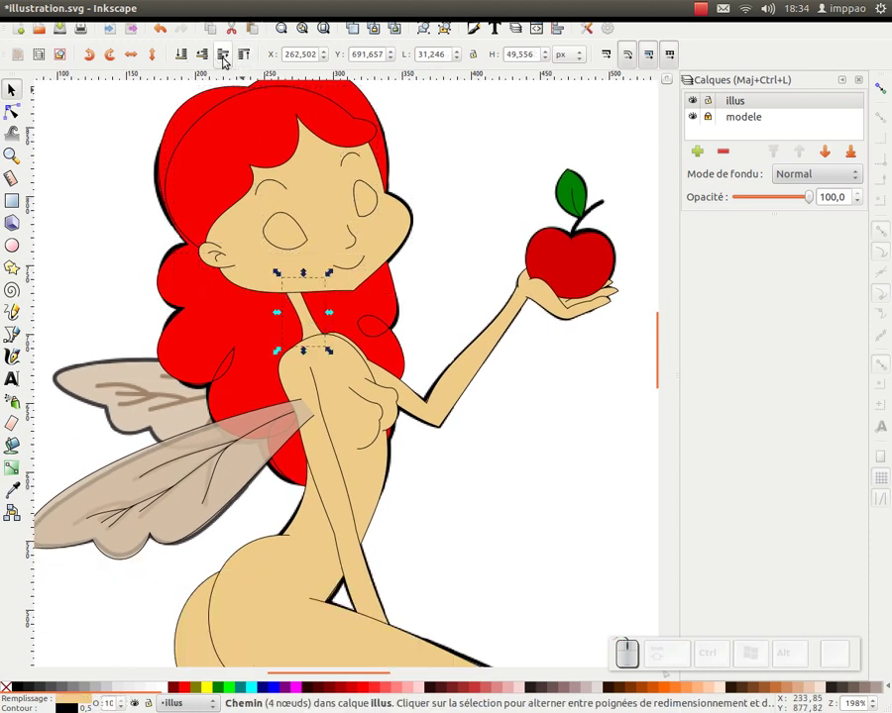
{"action": "left_click", "coordinate": [226, 60]}
{"action": "middle_click", "coordinate": [458, 380]}
{"action": "left_click", "coordinate": [362, 476]}
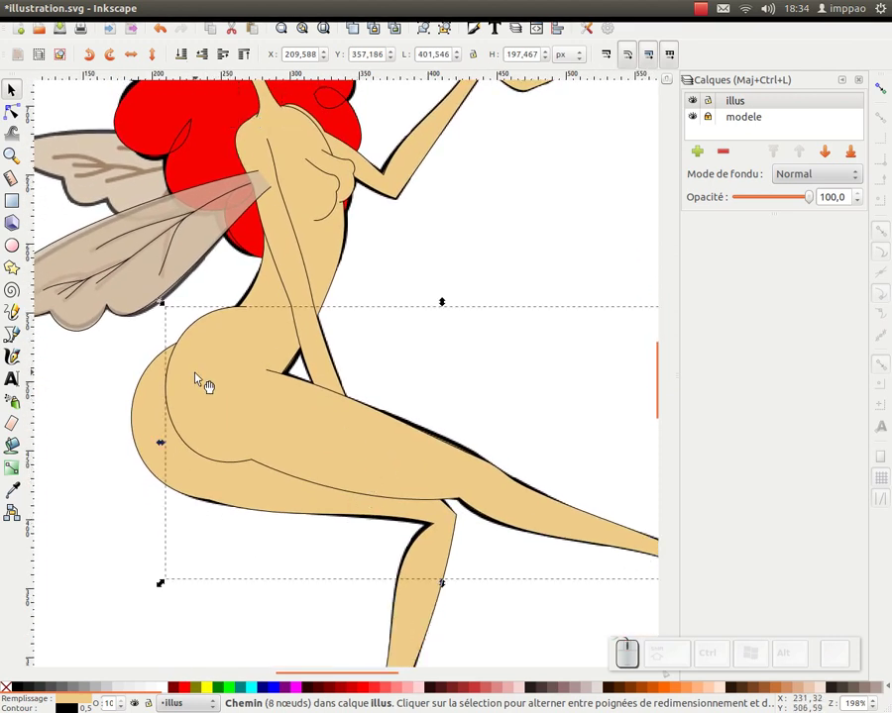
{"action": "left_click", "coordinate": [187, 52]}
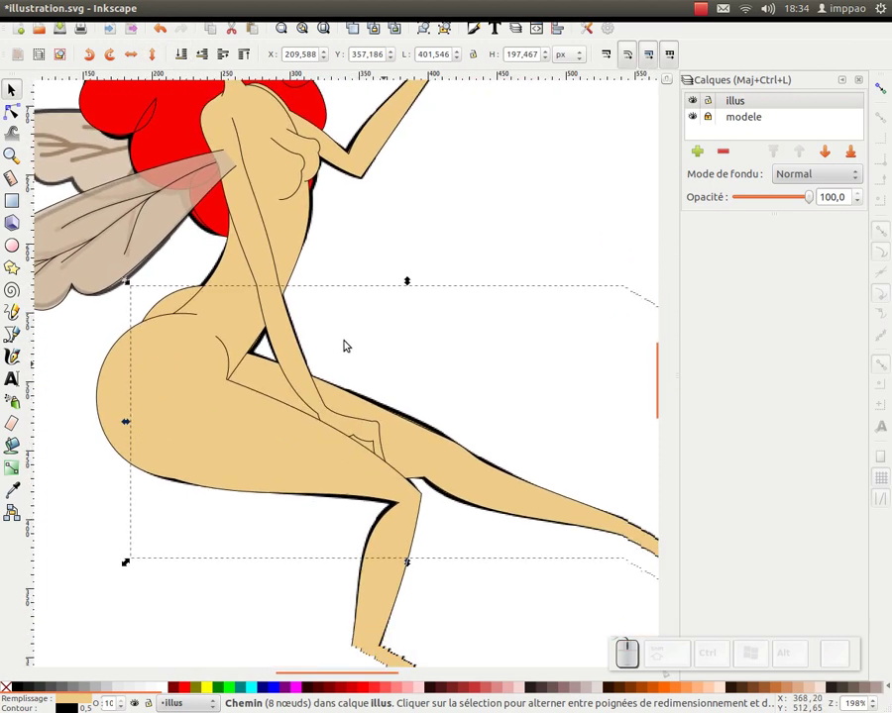
Step: Inspect the leg paths, then hide the modele layer to check the redraw
{"action": "left_click", "coordinate": [385, 386]}
{"action": "left_click", "coordinate": [314, 353]}
{"action": "left_click", "coordinate": [225, 57]}
{"action": "left_click", "coordinate": [434, 376]}
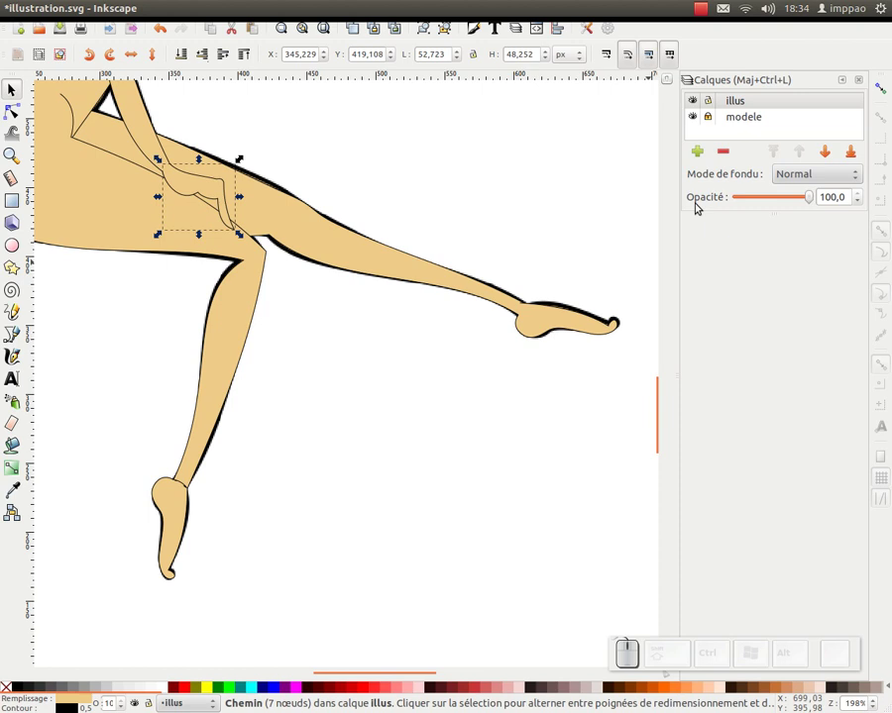
{"action": "left_click", "coordinate": [701, 117]}
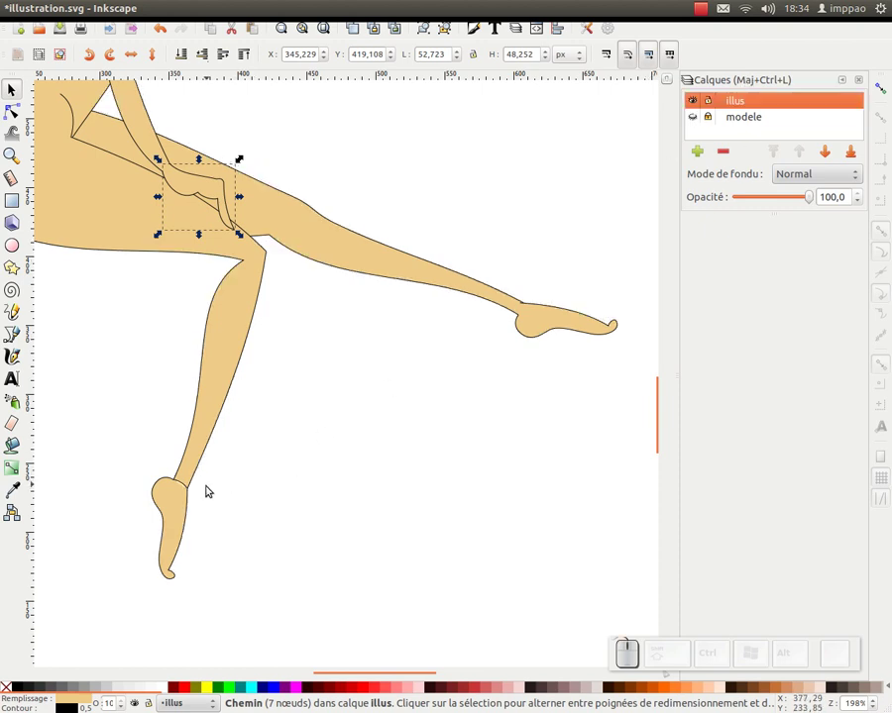
{"action": "left_click", "coordinate": [174, 495]}
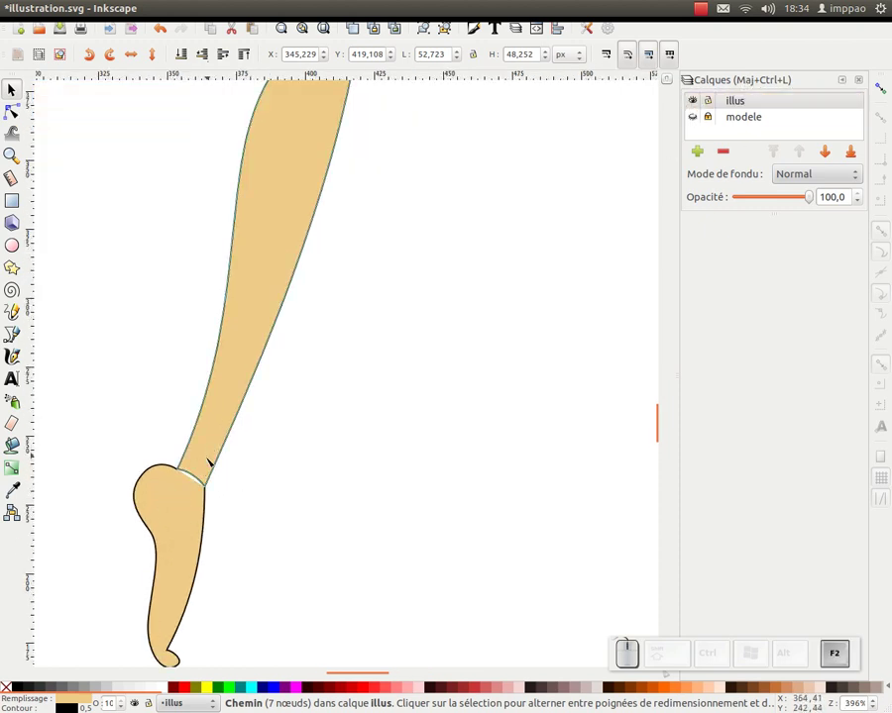
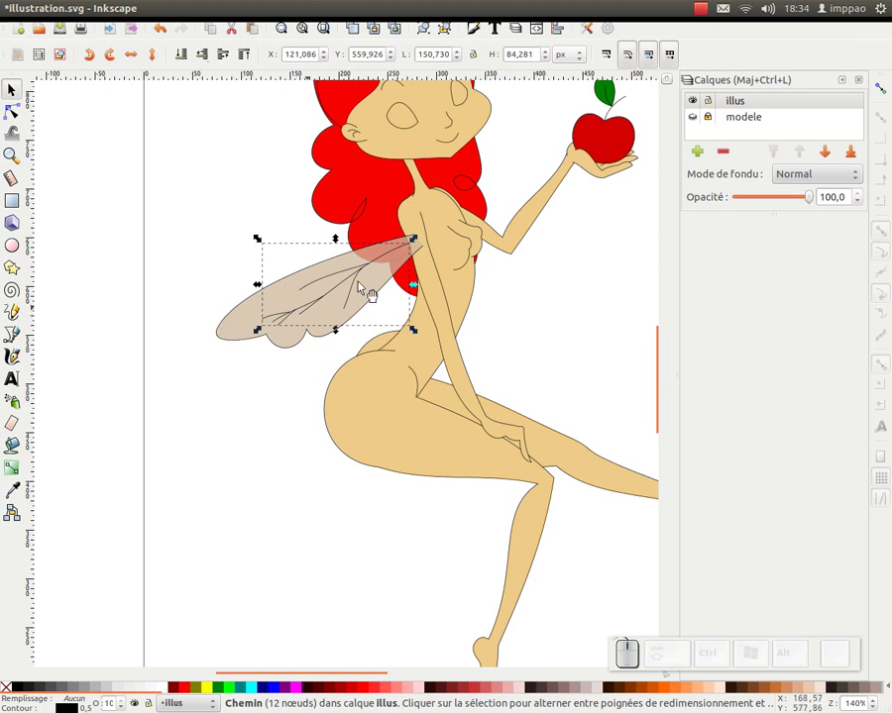
Step: Select the wing shape with its veins and group them
{"action": "left_click_drag", "start_coordinate": [211, 240], "coordinate": [247, 313]}
{"action": "left_click", "coordinate": [244, 326]}
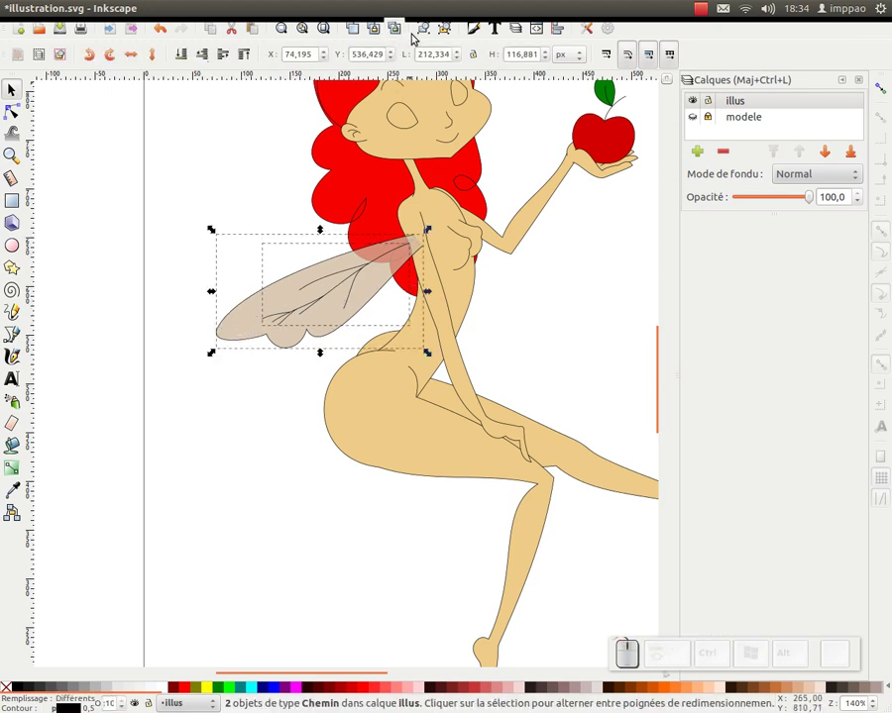
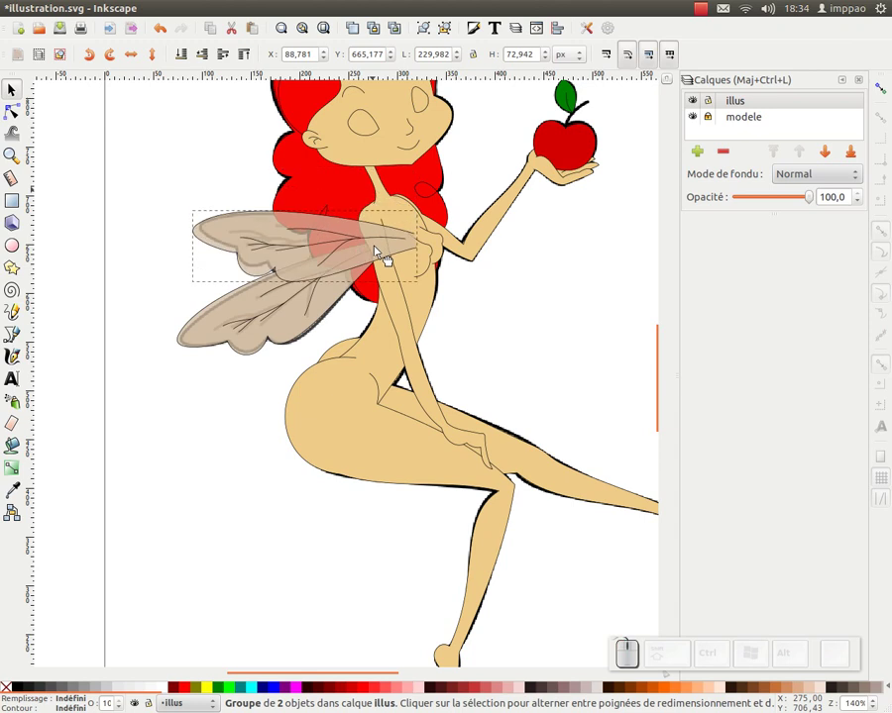
{"action": "left_click_drag", "start_coordinate": [426, 248], "coordinate": [306, 290]}
{"action": "left_click", "coordinate": [306, 289]}
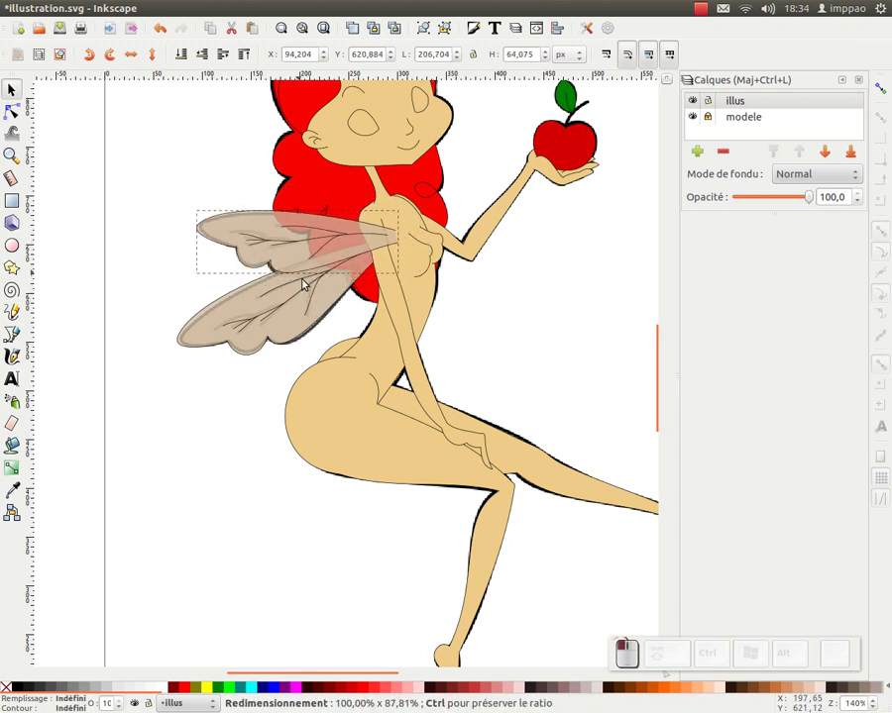
Step: Flatten the upper wing vertically to fit the model and show the modele layer again
{"action": "left_click_drag", "start_coordinate": [181, 56], "coordinate": [337, 280]}
{"action": "left_click_drag", "start_coordinate": [358, 323], "coordinate": [321, 292]}
{"action": "middle_click", "coordinate": [312, 256]}
{"action": "left_click", "coordinate": [303, 279]}
{"action": "left_click", "coordinate": [291, 257]}
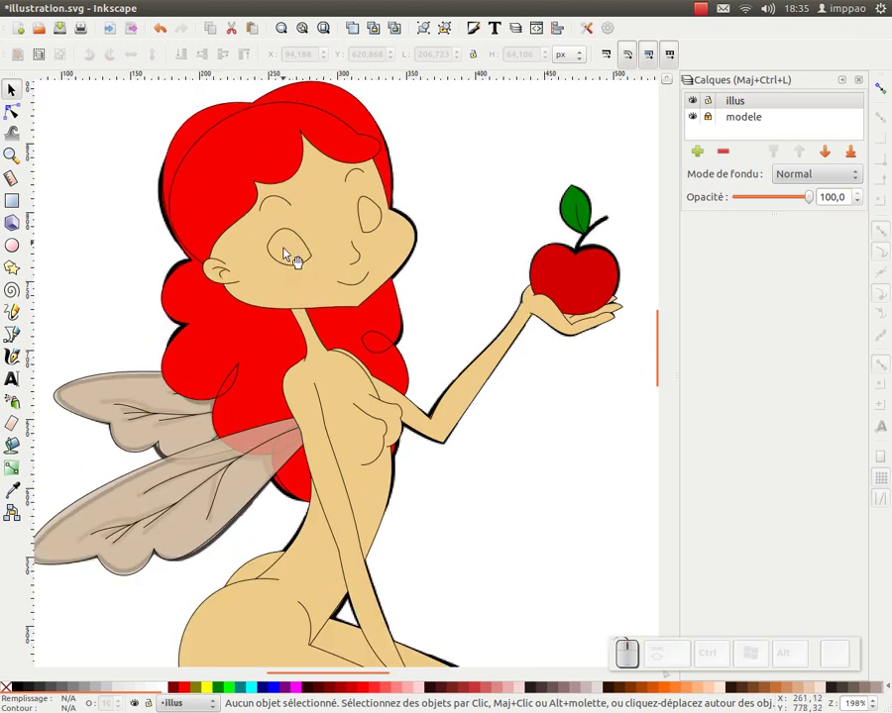
{"action": "left_click", "coordinate": [292, 254]}
Step: Pick the middle stop of the eye's radial gradient for editing
{"action": "middle_click", "coordinate": [285, 235]}
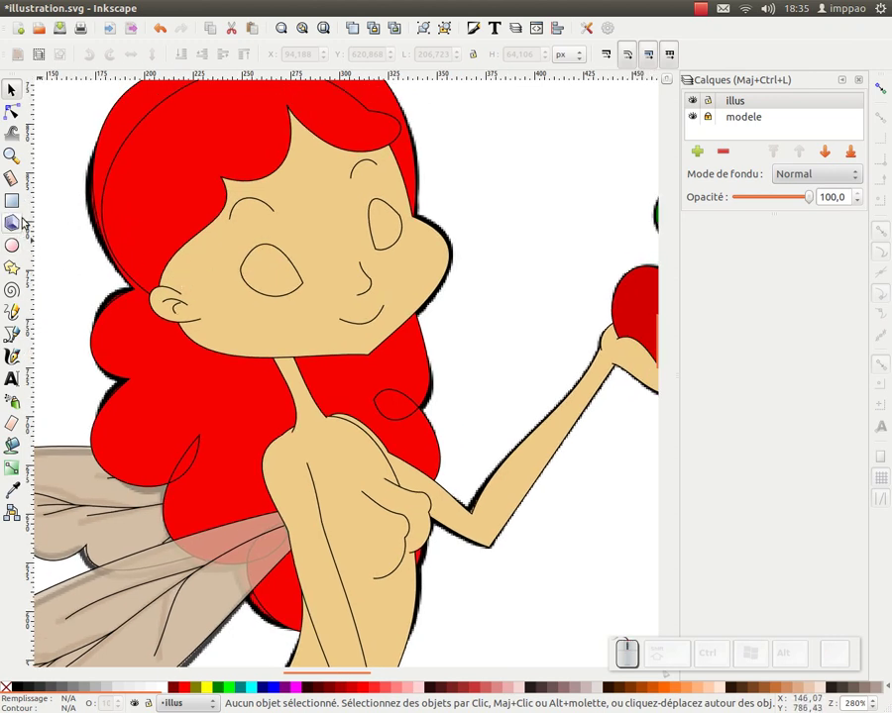
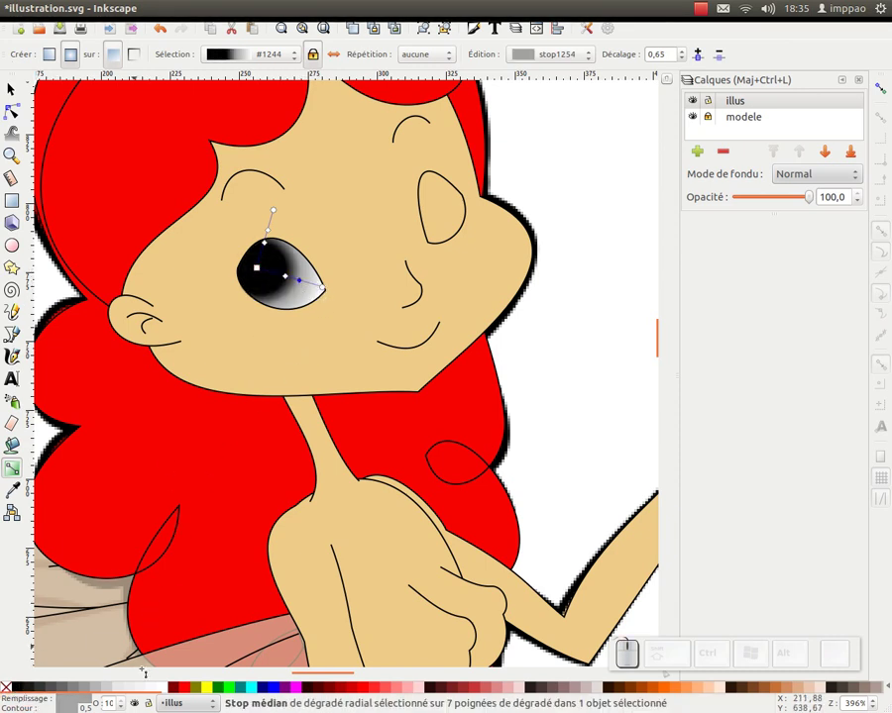
{"action": "left_click", "coordinate": [168, 691]}
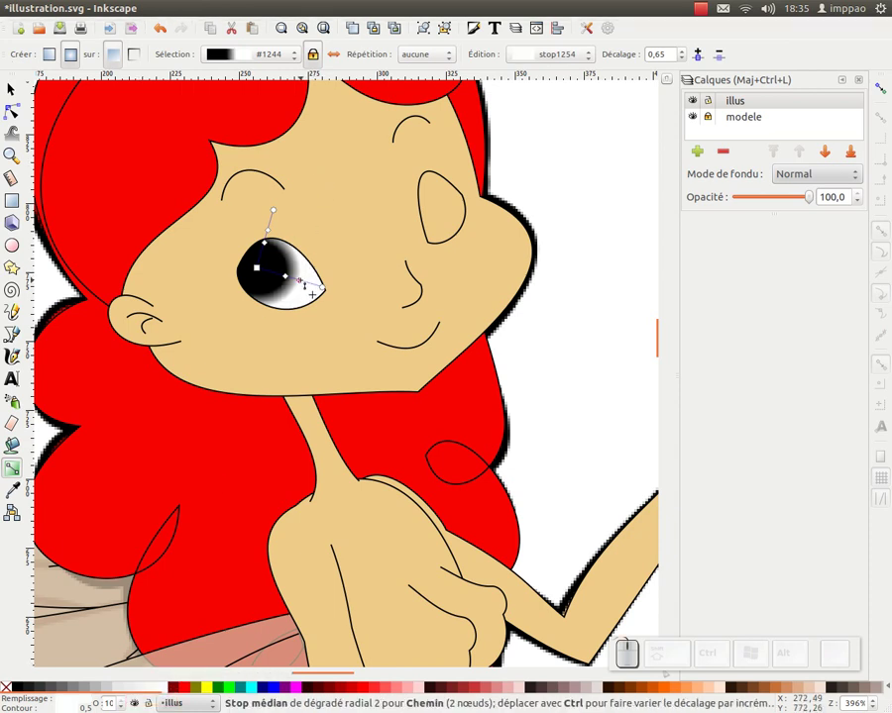
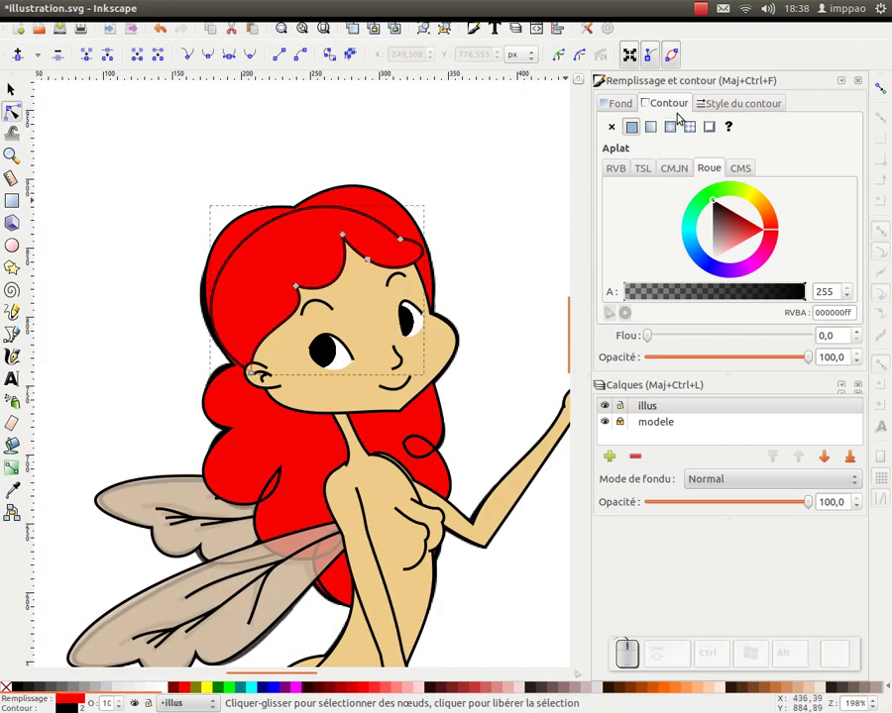
Step: Switch the hair outline's stroke paint to a radial gradient
{"action": "left_click", "coordinate": [674, 129]}
{"action": "left_click", "coordinate": [670, 167]}
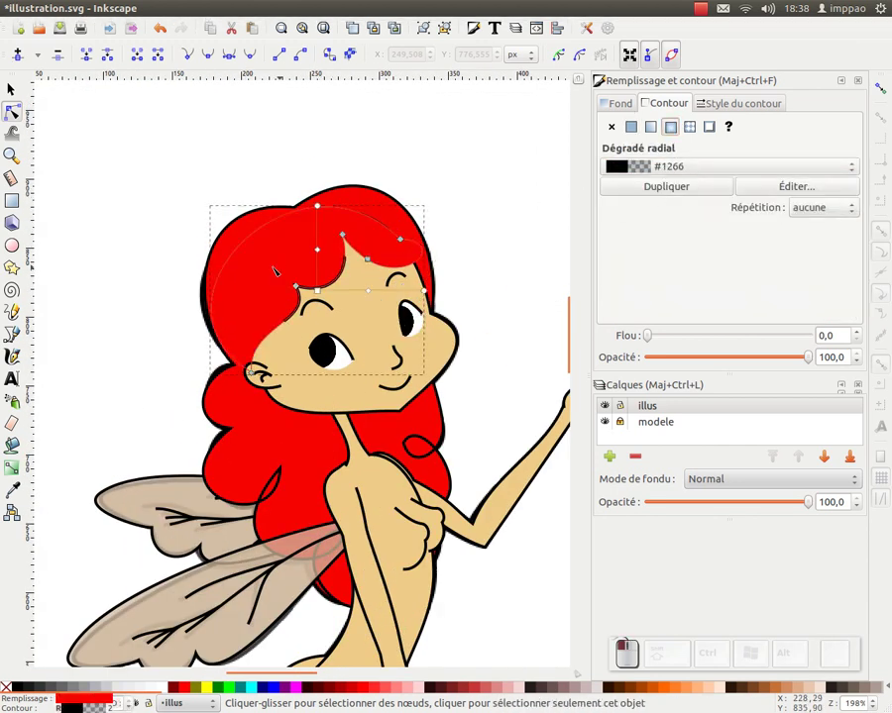
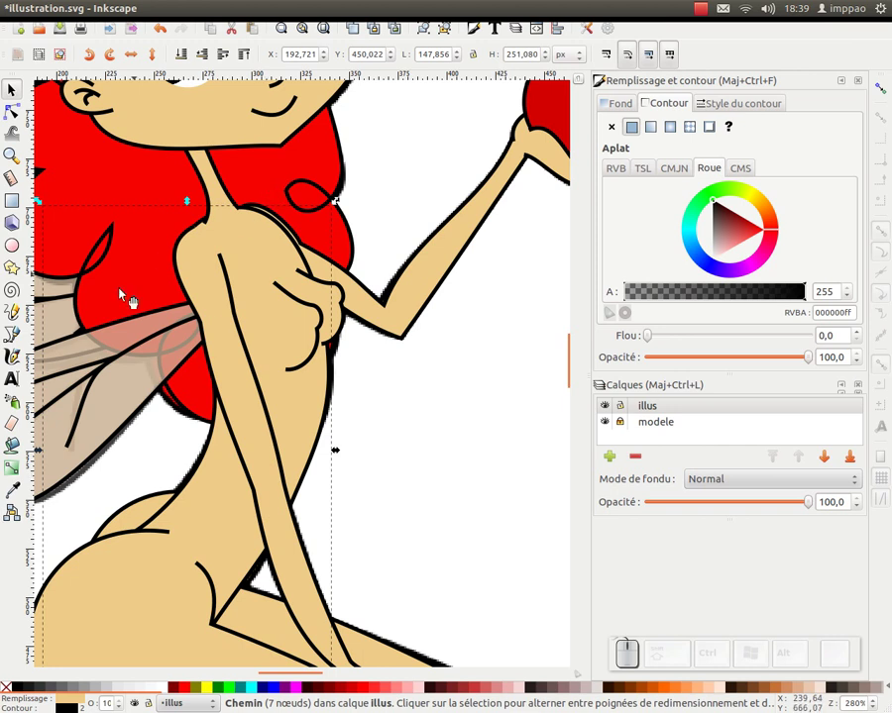
Step: Switch to the Gradient tool for creating and editing gradients
{"action": "left_click", "coordinate": [21, 470]}
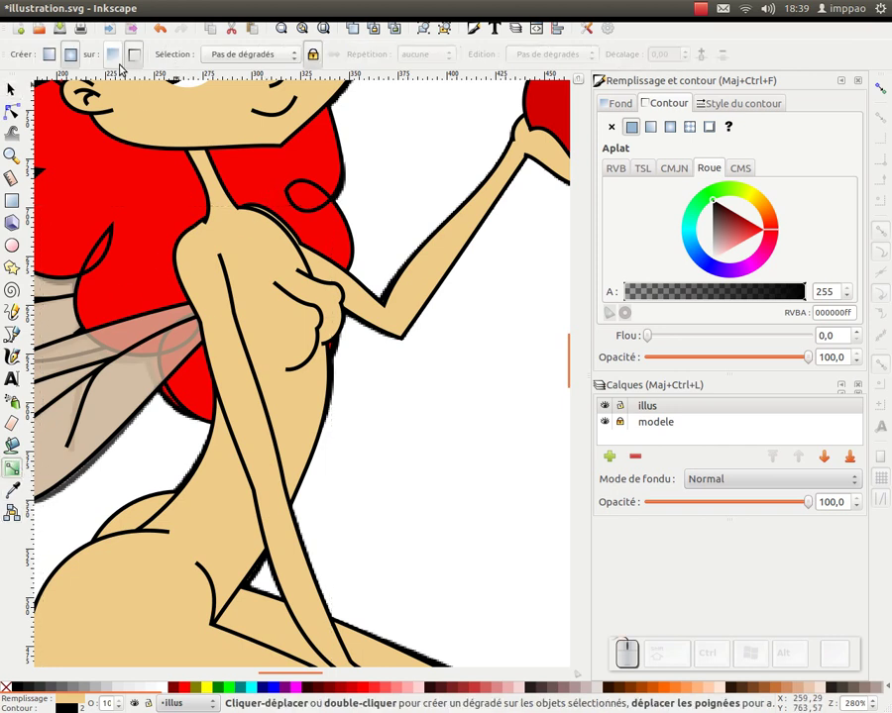
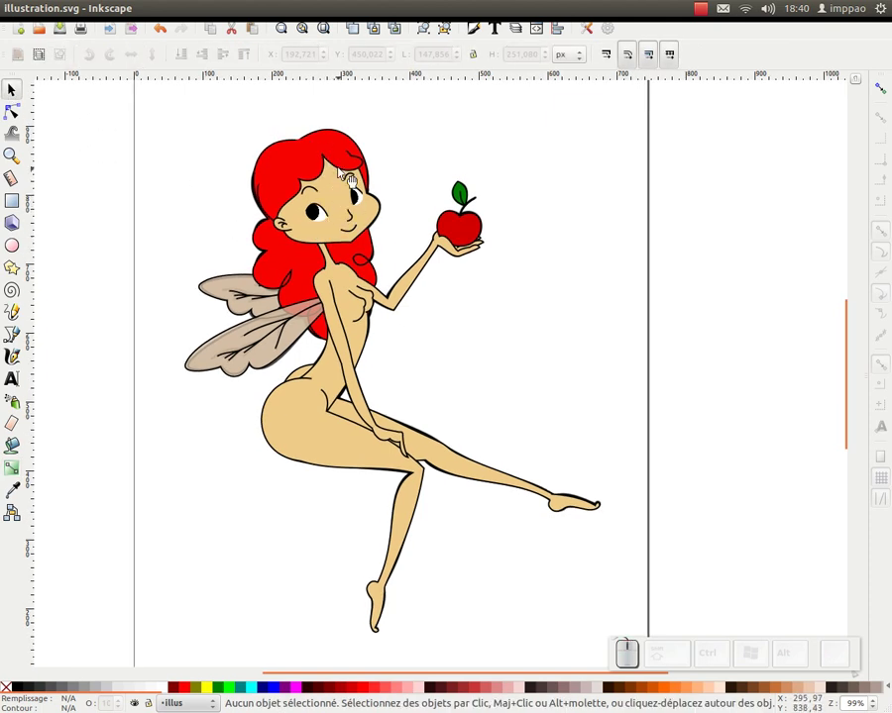
{"action": "left_click", "coordinate": [594, 191]}
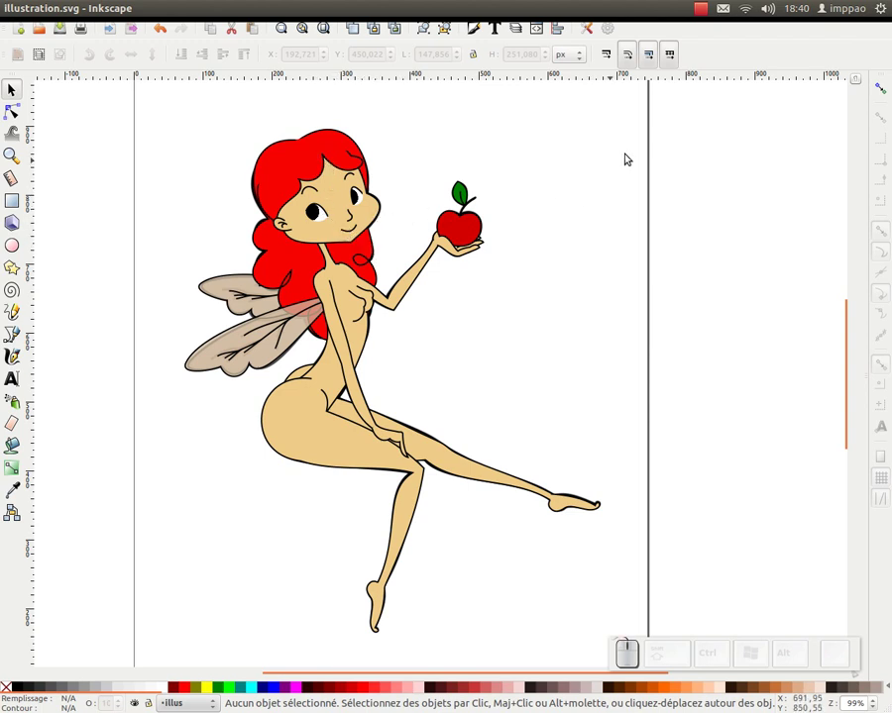